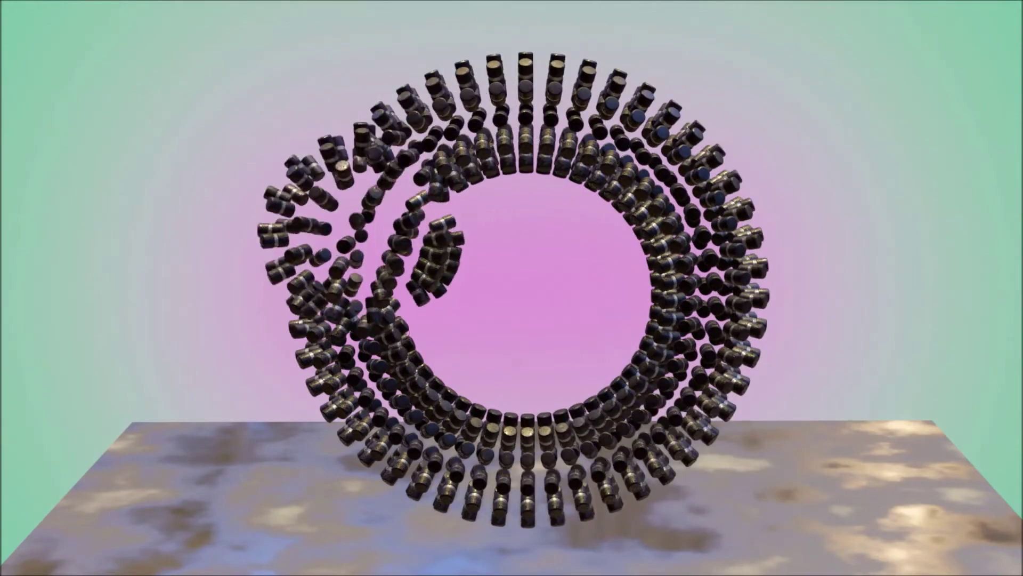
Step: Delete all default scene objects and bring up the Add > Mesh primitives list
{"action": "left_click", "coordinate": [590, 416]}
{"action": "key", "text": "a"}
{"action": "key", "text": "a"}
{"action": "key", "text": "a"}
{"action": "key", "text": "x"}
{"action": "left_click", "coordinate": [528, 354]}
Step: Add a torus at the origin and begin scaling it up uniformly to about 4.5×
{"action": "key", "text": "shift+a"}
{"action": "left_click", "coordinate": [602, 422]}
{"action": "scroll", "scroll_direction": "up", "scroll_amount": 3}
{"action": "left_click", "coordinate": [655, 430]}
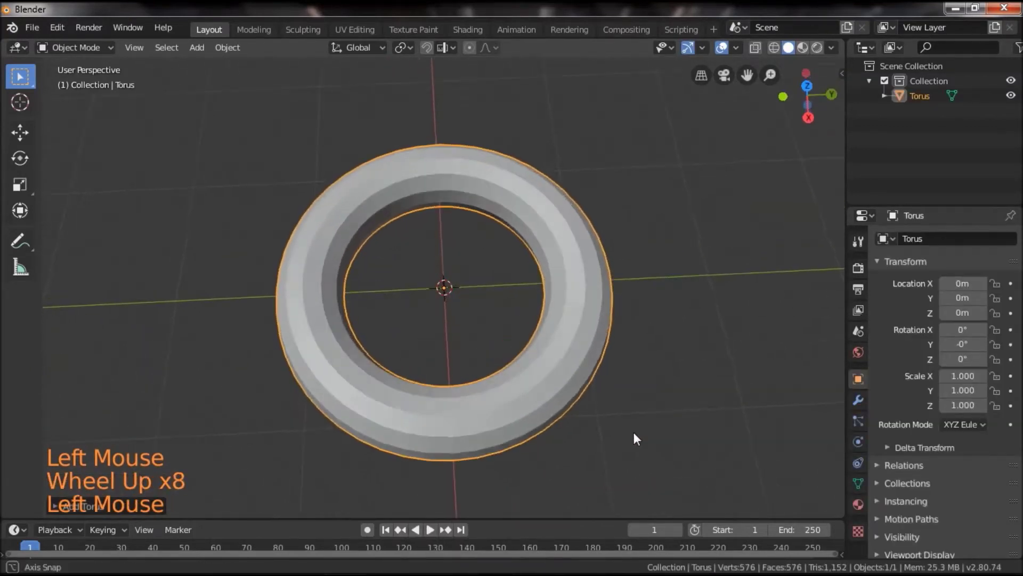
{"action": "scroll", "scroll_direction": "down", "scroll_amount": 3}
{"action": "key", "text": "s"}
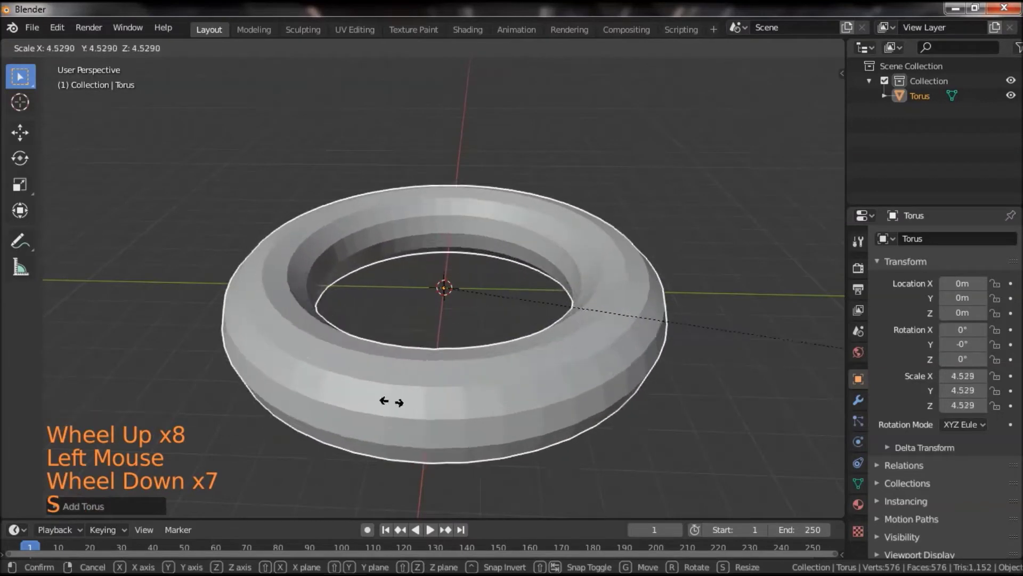
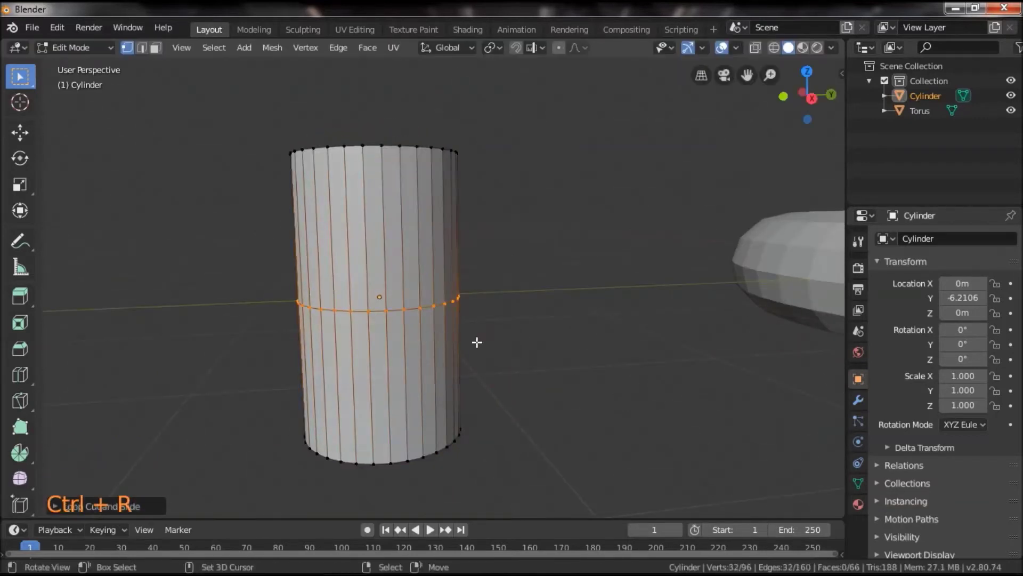
Step: Bevel the cylinder's edges, widen its upper section and scale the middle band vertically to about 0.94
{"action": "key", "text": "ctrl+b"}
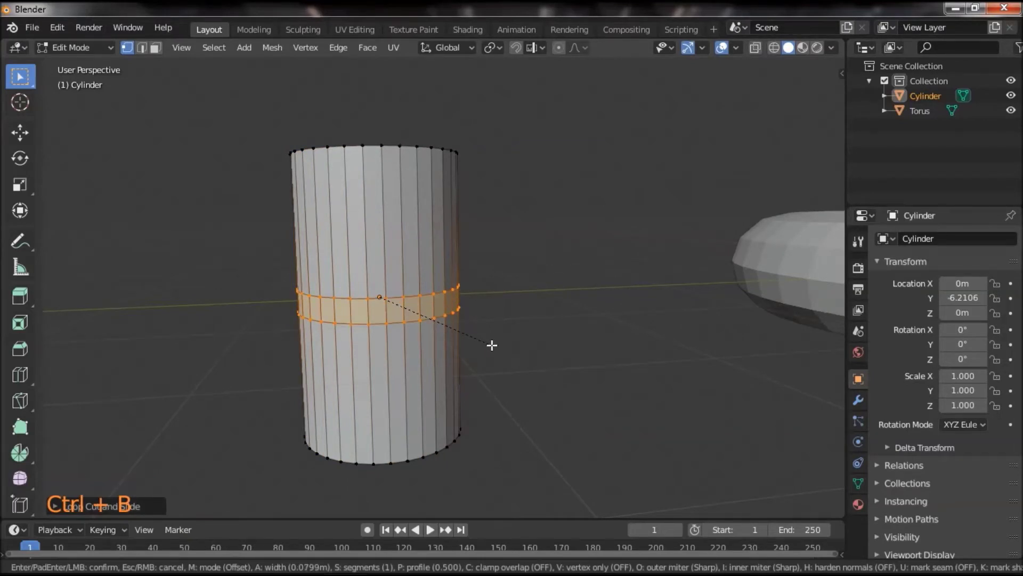
{"action": "scroll", "scroll_direction": "up", "scroll_amount": 3}
{"action": "key", "text": "e"}
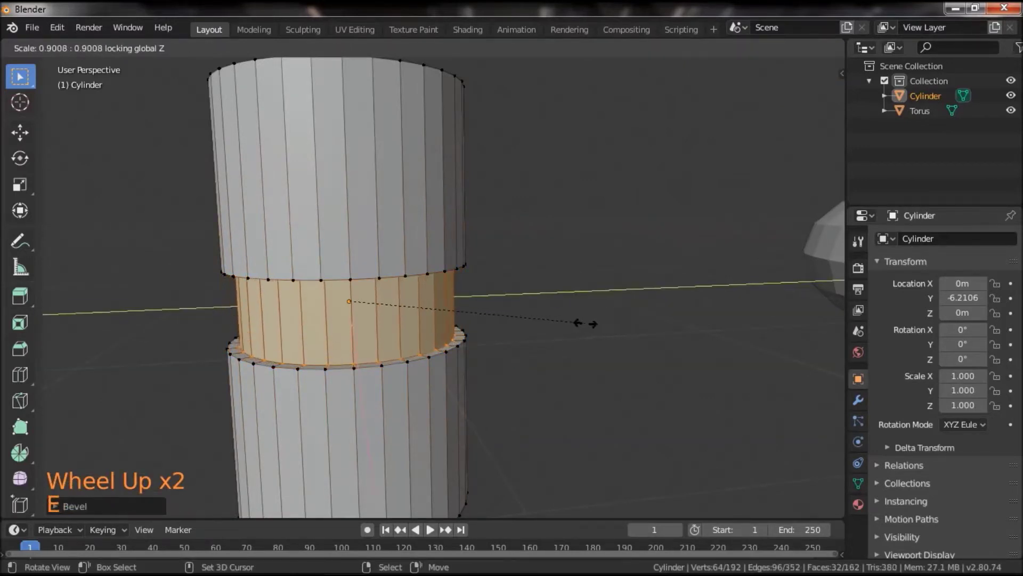
{"action": "key", "text": "s"}
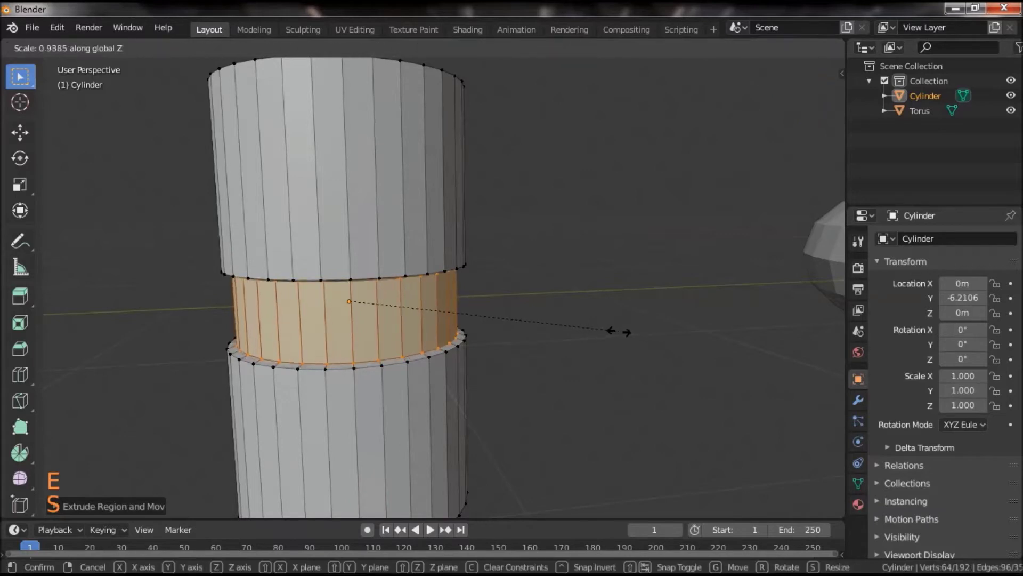
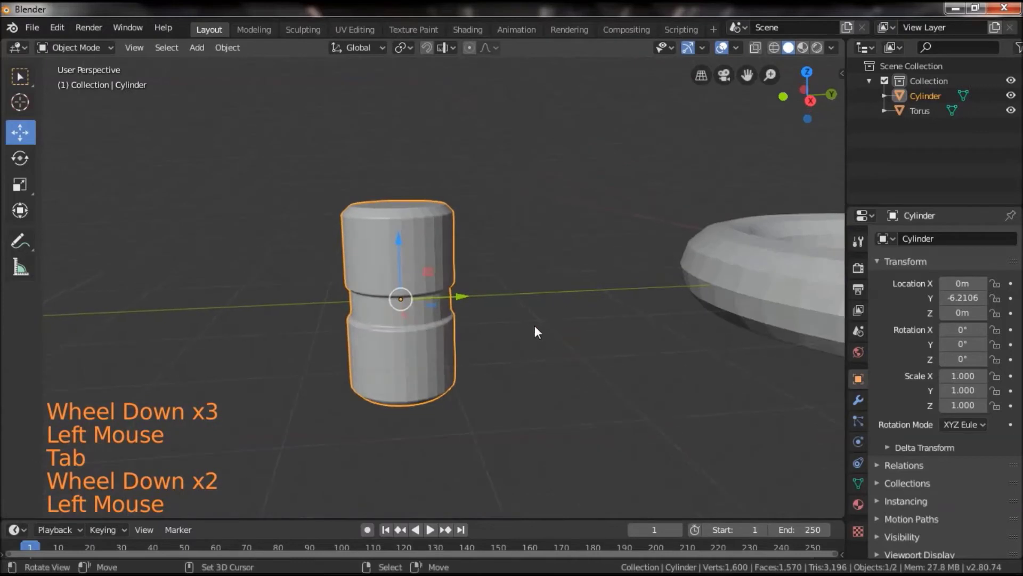
Step: Look over the finished cylinder from several angles, then select the torus again
{"action": "key", "text": "w"}
{"action": "scroll", "scroll_direction": "up", "scroll_amount": 3}
{"action": "left_click", "coordinate": [542, 353]}
{"action": "scroll", "scroll_direction": "down", "scroll_amount": 3}
{"action": "left_click", "coordinate": [533, 362]}
{"action": "scroll", "scroll_direction": "up", "scroll_amount": 3}
{"action": "left_click", "coordinate": [555, 375]}
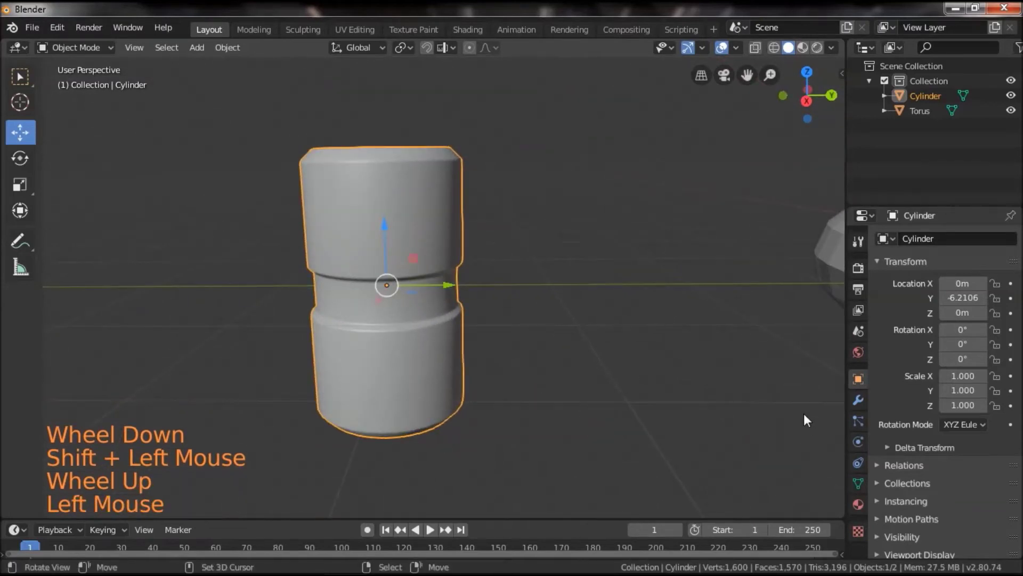
{"action": "left_click", "coordinate": [666, 393]}
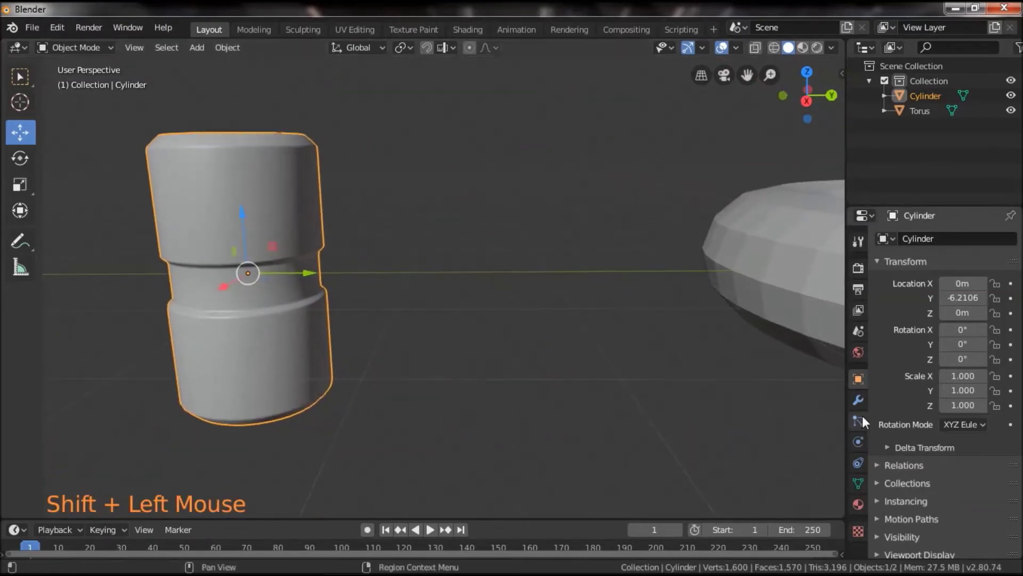
{"action": "scroll", "scroll_direction": "down", "scroll_amount": 3}
{"action": "left_click", "coordinate": [564, 379]}
{"action": "scroll", "scroll_direction": "down", "scroll_amount": 3}
{"action": "left_click", "coordinate": [429, 411]}
{"action": "right_click", "coordinate": [474, 389]}
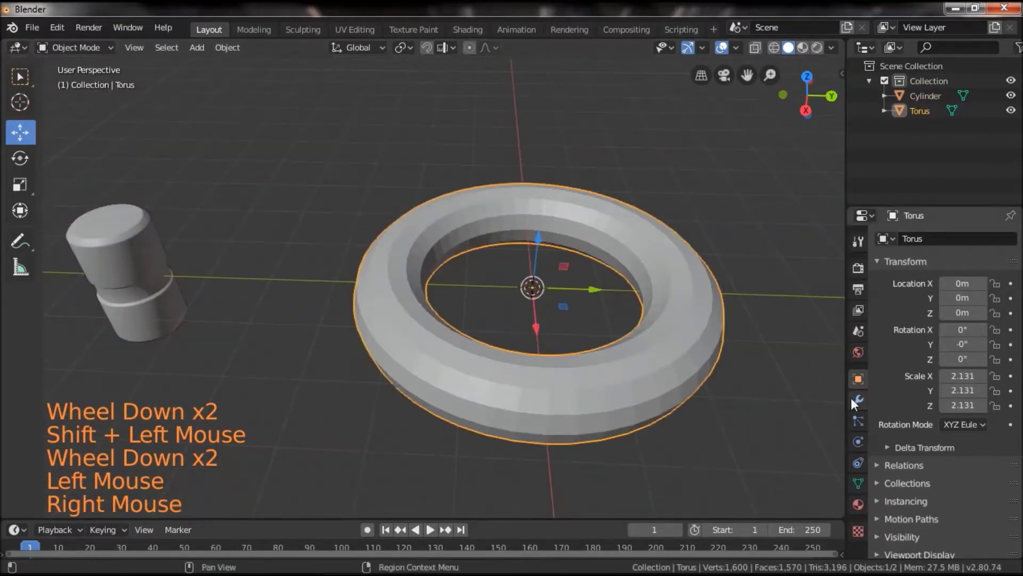
Step: Add a Hair particle system to the torus emitting 576 particles from its vertices
{"action": "left_click", "coordinate": [854, 405]}
{"action": "left_click", "coordinate": [867, 430]}
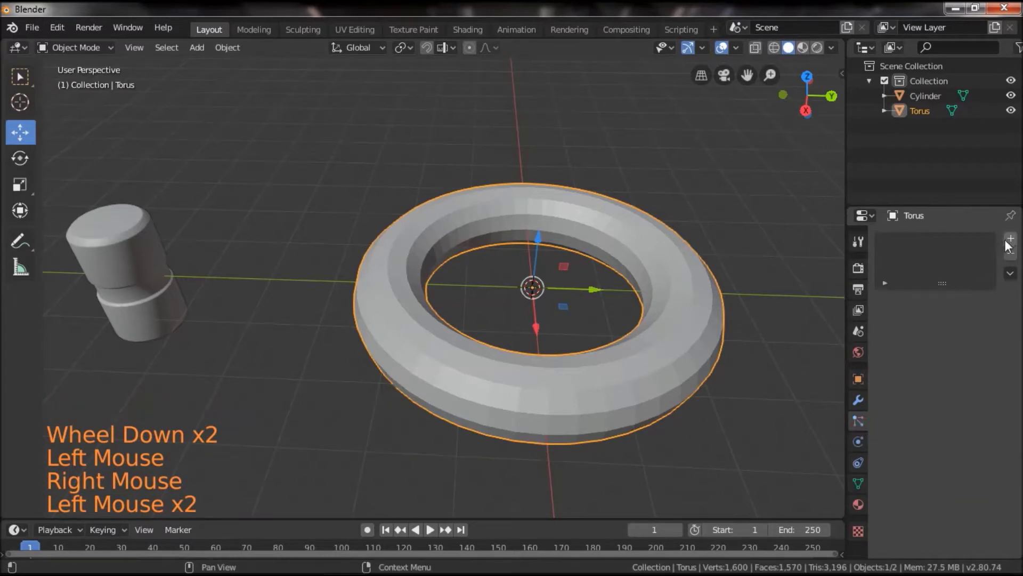
{"action": "left_click", "coordinate": [1013, 245]}
{"action": "left_click", "coordinate": [978, 328]}
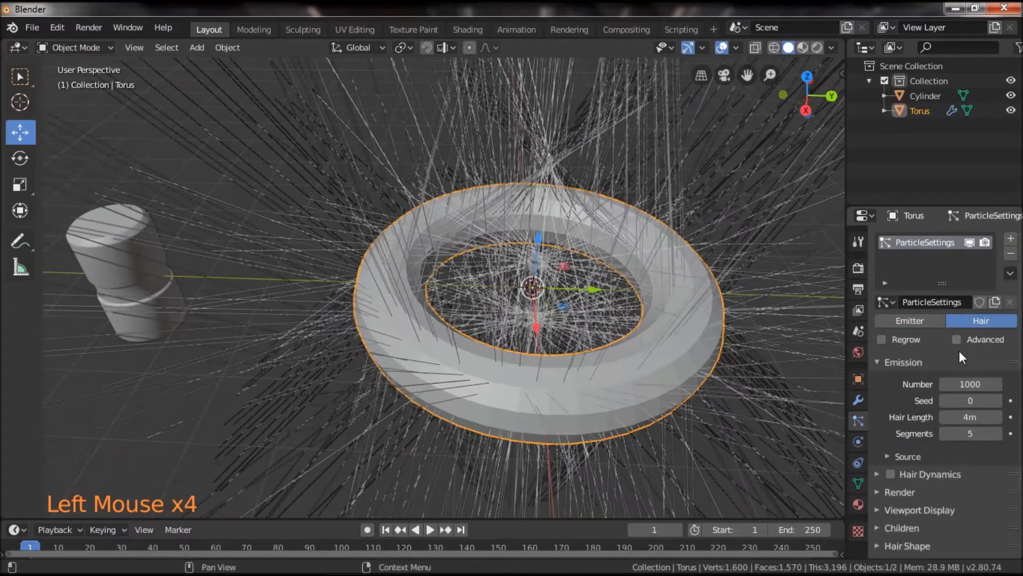
{"action": "left_click", "coordinate": [895, 460]}
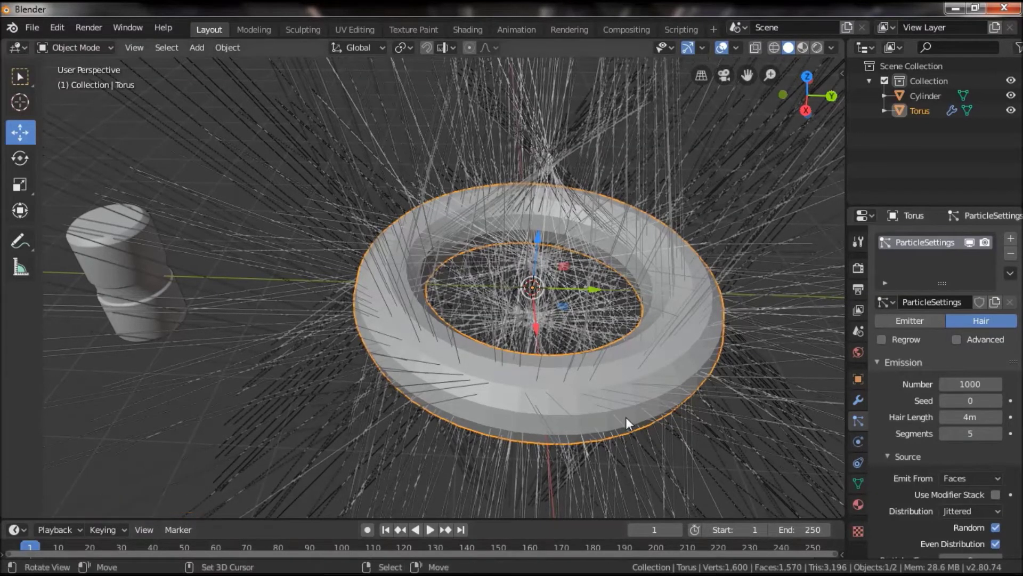
{"action": "key", "text": "Tab"}
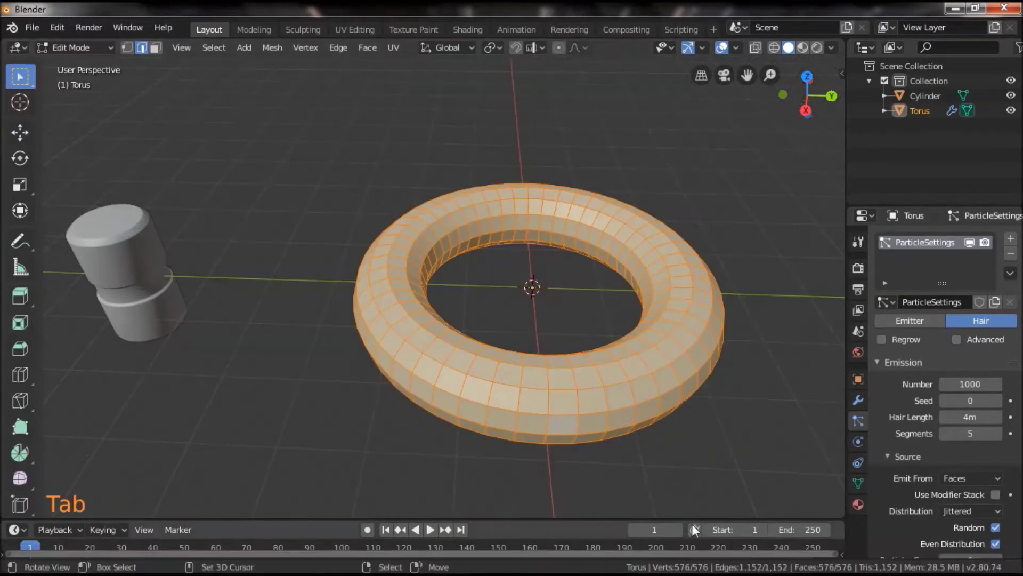
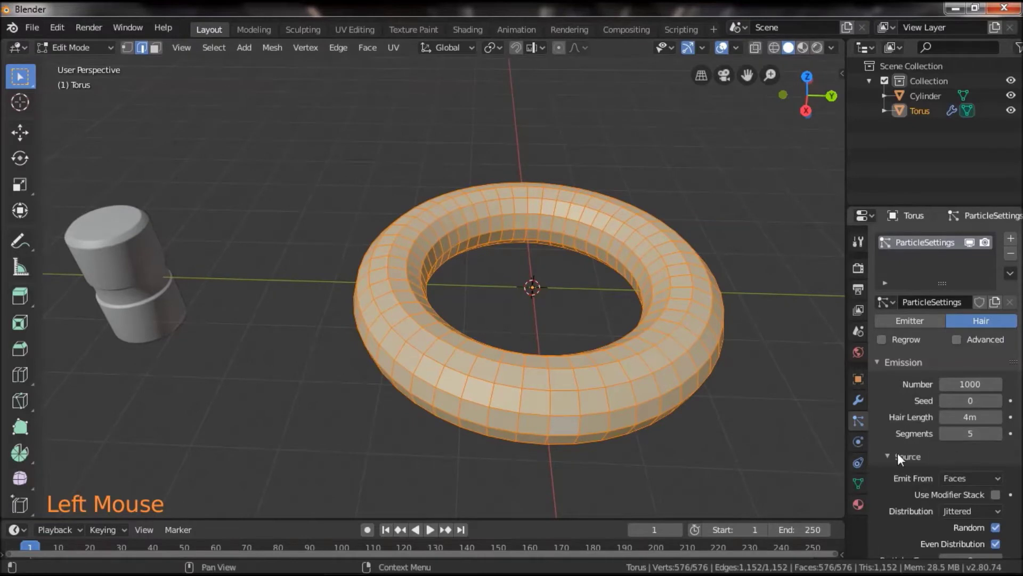
{"action": "double_click", "coordinate": [891, 457]}
{"action": "scroll", "scroll_direction": "down", "scroll_amount": 3}
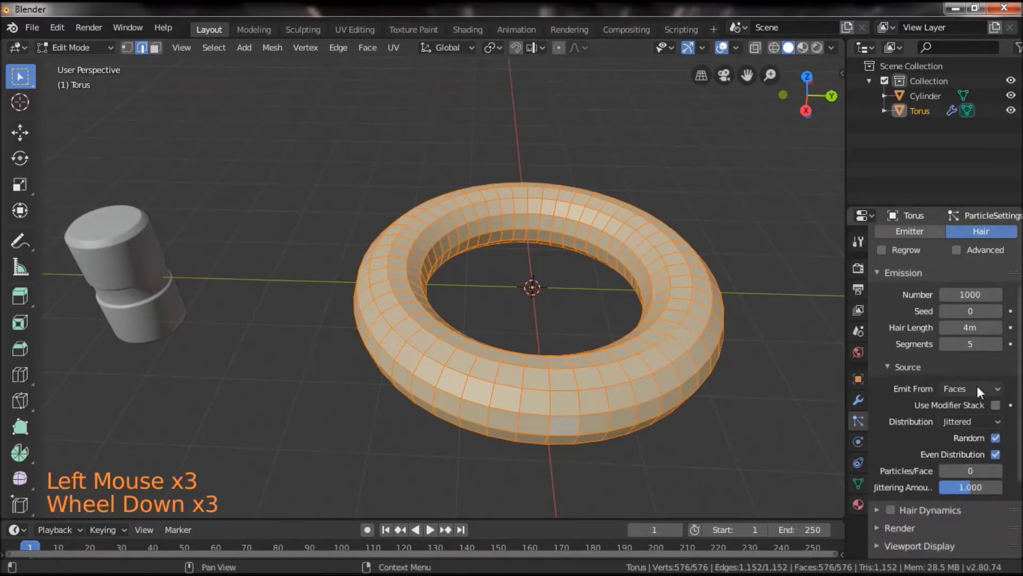
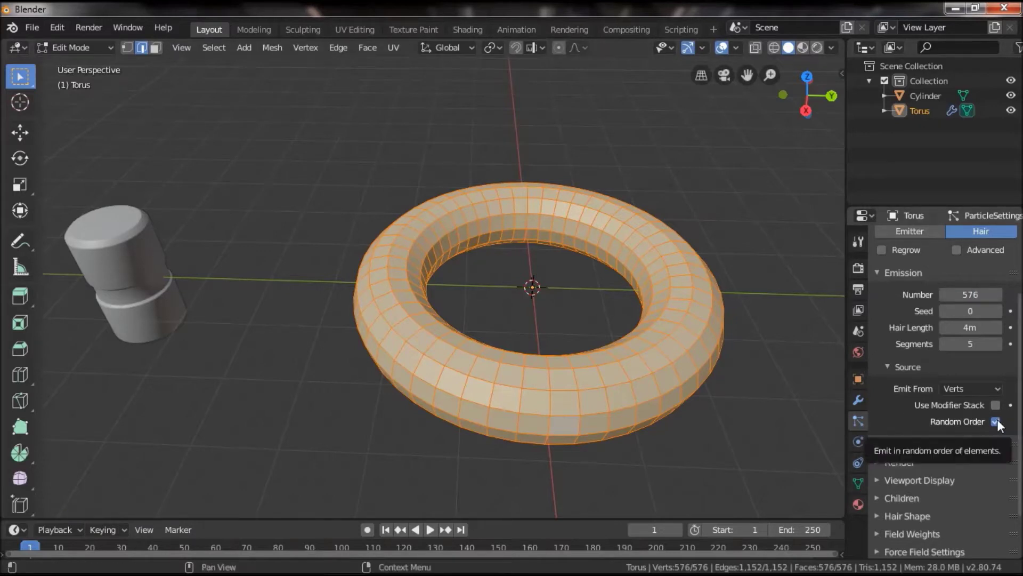
Step: Disable random order and render the particles as cylinder object instances at scale 0.05
{"action": "left_click", "coordinate": [1003, 425]}
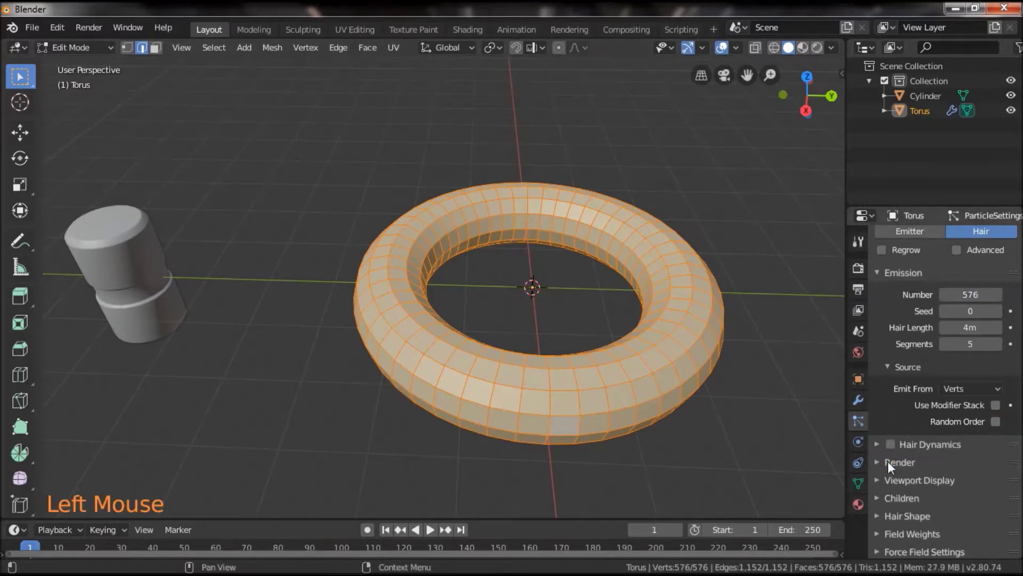
{"action": "left_click", "coordinate": [892, 467]}
{"action": "left_click", "coordinate": [1001, 488]}
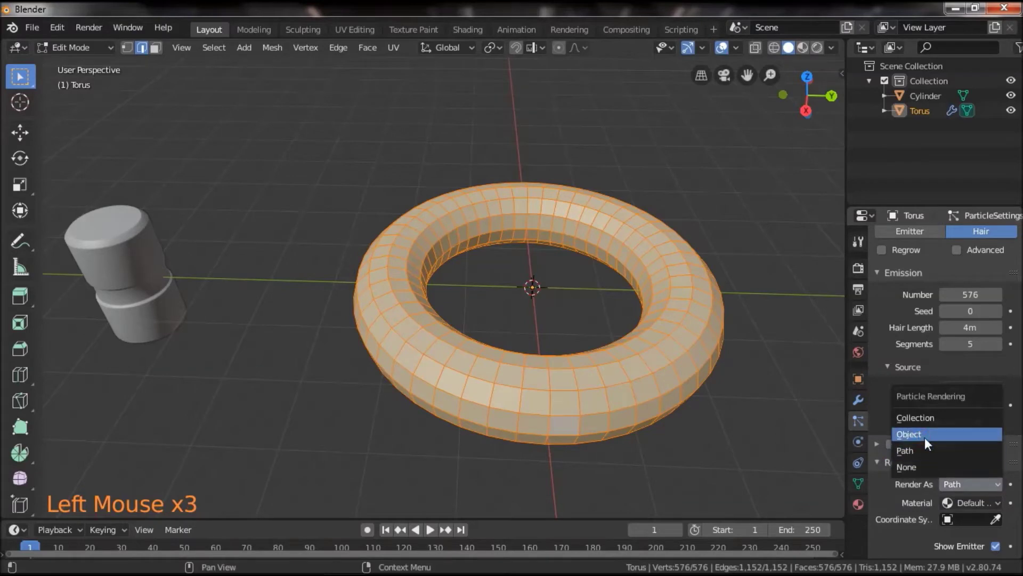
{"action": "scroll", "scroll_direction": "down", "scroll_amount": 3}
{"action": "left_click", "coordinate": [1002, 537]}
{"action": "scroll", "scroll_direction": "down", "scroll_amount": 3}
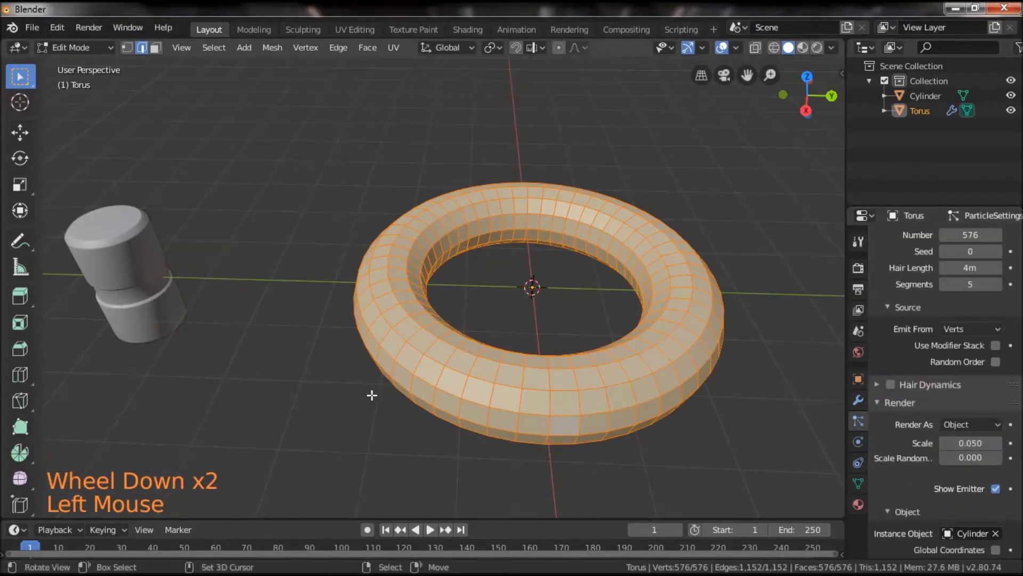
Step: Return the torus to Object Mode and select the cylinder for reshaping
{"action": "key", "text": "Tab"}
{"action": "left_click", "coordinate": [378, 421]}
{"action": "scroll", "scroll_direction": "up", "scroll_amount": 3}
{"action": "right_click", "coordinate": [206, 235]}
Step: Try rotating all the cylinder's geometry in Edit Mode, cancel it, and check the torus
{"action": "key", "text": "Tab"}
{"action": "key", "text": "a"}
{"action": "key", "text": "a"}
{"action": "key", "text": "a"}
{"action": "key", "text": "r"}
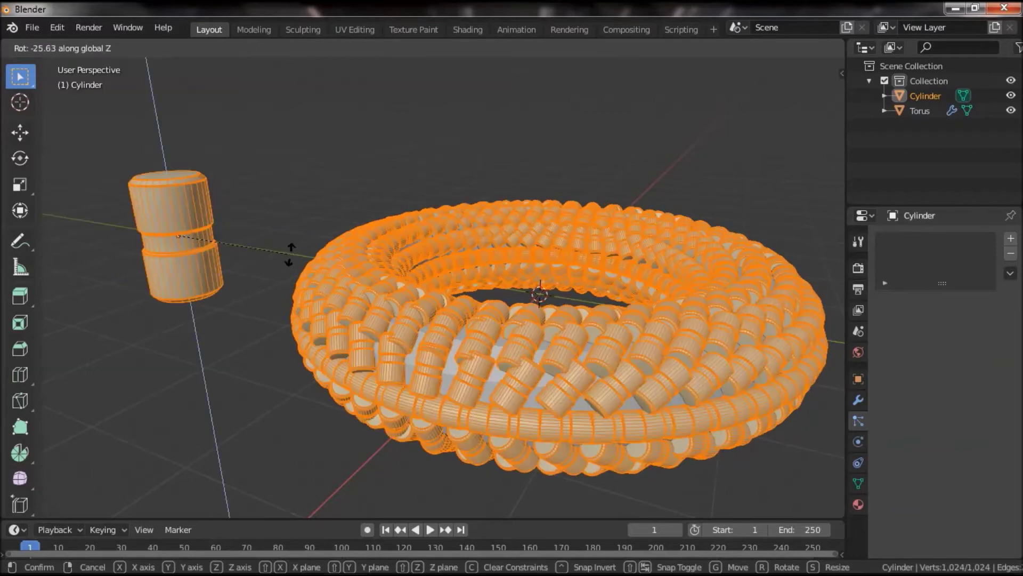
{"action": "key", "text": "Tab"}
{"action": "right_click", "coordinate": [657, 376]}
{"action": "scroll", "scroll_direction": "down", "scroll_amount": 3}
{"action": "scroll", "scroll_direction": "down", "scroll_amount": 3}
{"action": "scroll", "scroll_direction": "down", "scroll_amount": 3}
{"action": "left_click", "coordinate": [999, 482]}
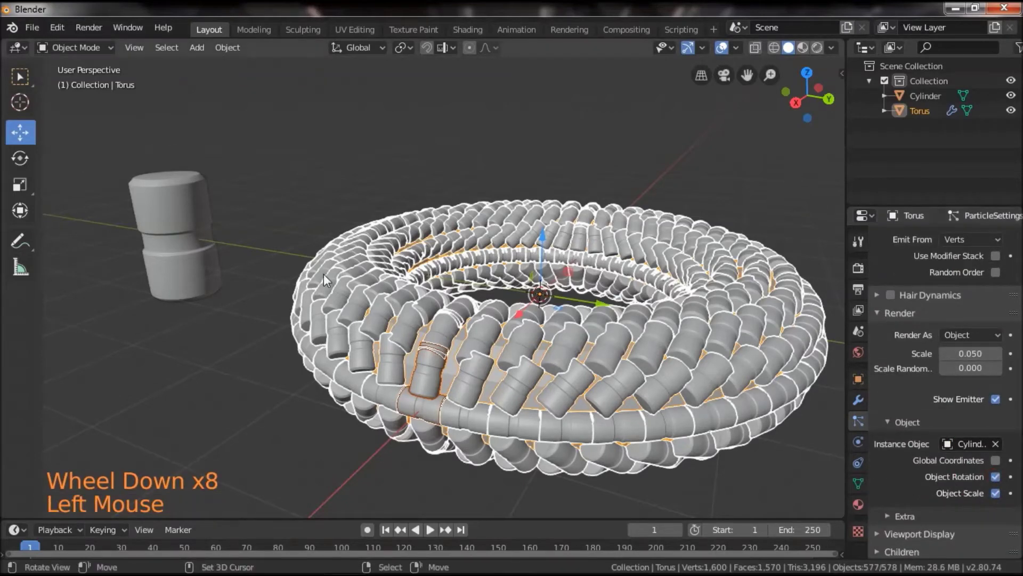
{"action": "right_click", "coordinate": [201, 232]}
Step: Rotate the cylinder geometry around Y so its copies stand out radially around the ring
{"action": "key", "text": "Tab"}
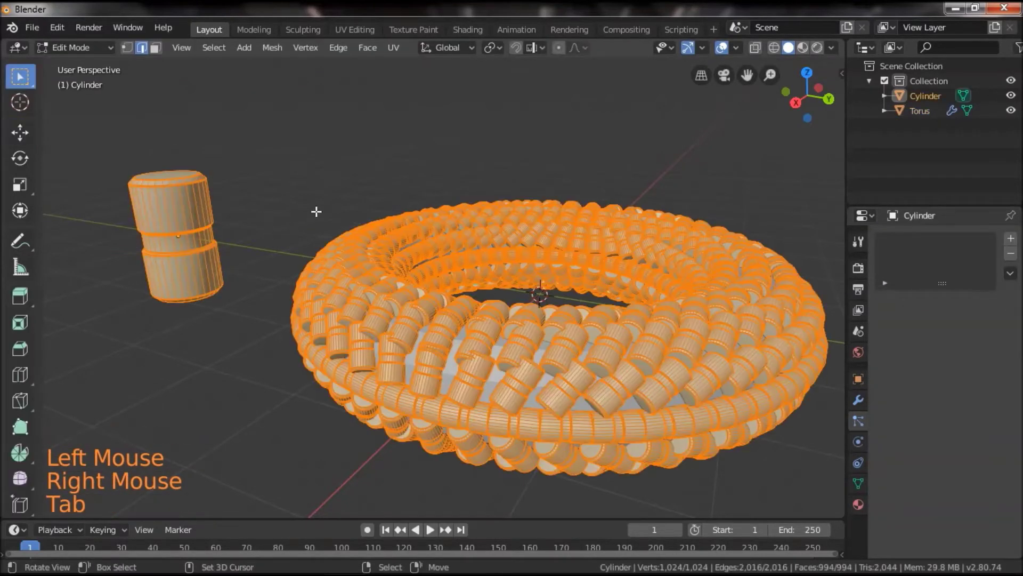
{"action": "key", "text": "r"}
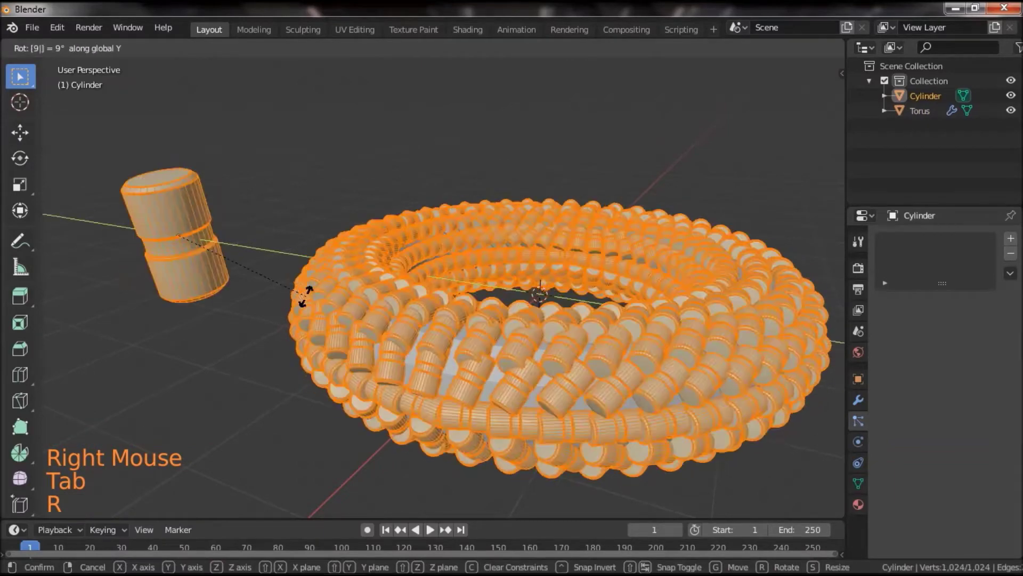
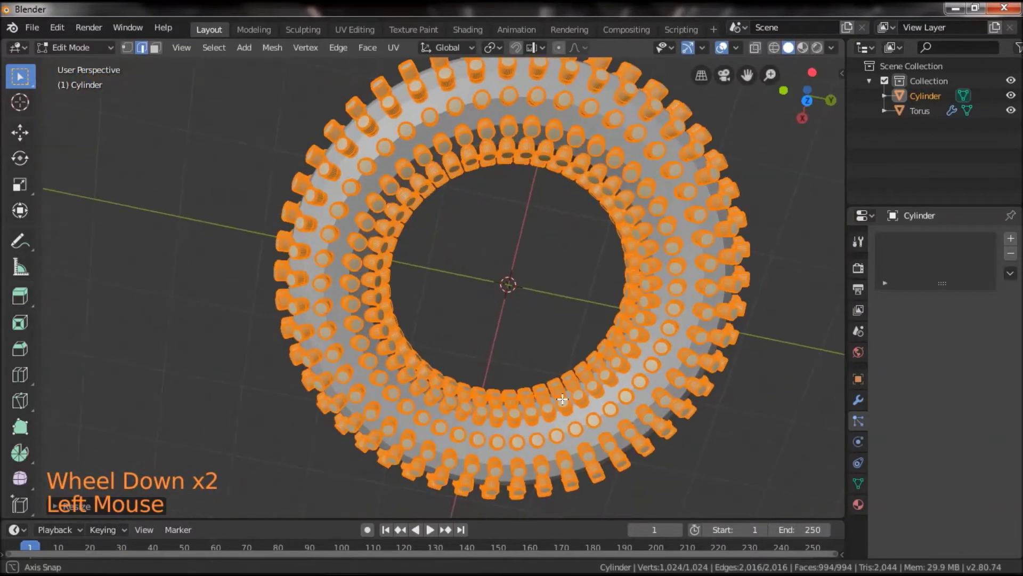
{"action": "key", "text": "Tab"}
{"action": "scroll", "scroll_direction": "down", "scroll_amount": 3}
{"action": "left_click", "coordinate": [589, 338]}
{"action": "left_click", "coordinate": [523, 366]}
{"action": "scroll", "scroll_direction": "up", "scroll_amount": 3}
Step: Select the torus and uncheck Show Emitter so only the cylinder copies remain visible
{"action": "left_click", "coordinate": [583, 324]}
{"action": "right_click", "coordinate": [574, 332]}
{"action": "scroll", "scroll_direction": "down", "scroll_amount": 3}
{"action": "left_click", "coordinate": [1000, 431]}
{"action": "right_click", "coordinate": [490, 375]}
{"action": "scroll", "scroll_direction": "down", "scroll_amount": 3}
{"action": "left_click", "coordinate": [562, 383]}
{"action": "scroll", "scroll_direction": "up", "scroll_amount": 3}
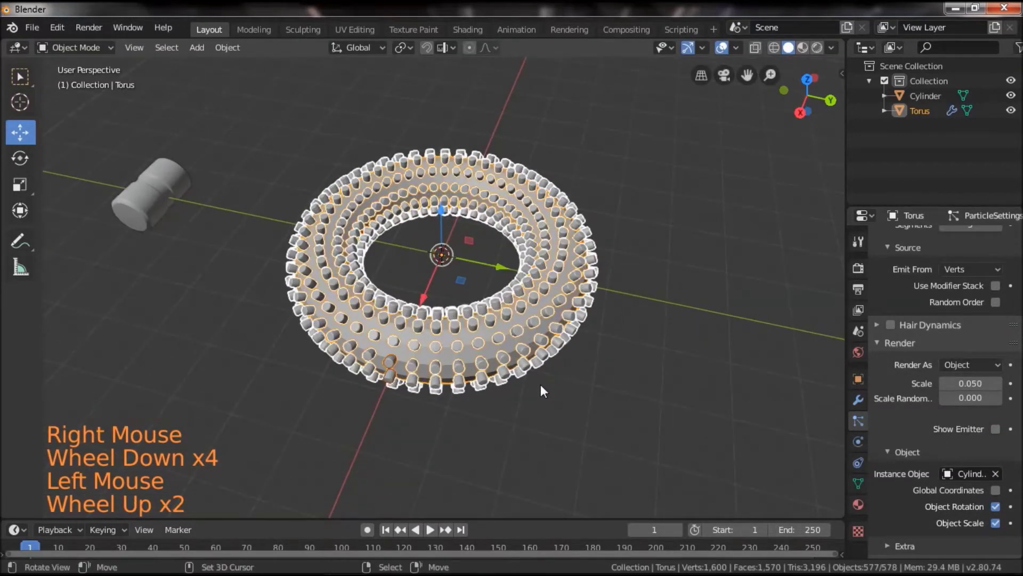
Step: Enable Dynamic Paint physics on the torus as a Canvas
{"action": "left_click", "coordinate": [637, 382]}
{"action": "left_click", "coordinate": [869, 403]}
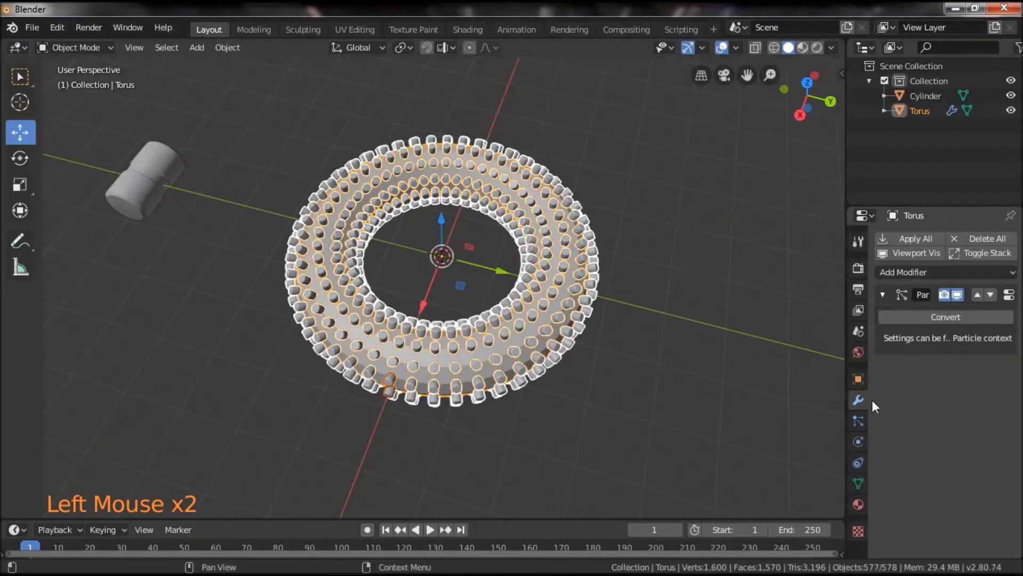
{"action": "left_click", "coordinate": [859, 461]}
{"action": "left_click", "coordinate": [858, 443]}
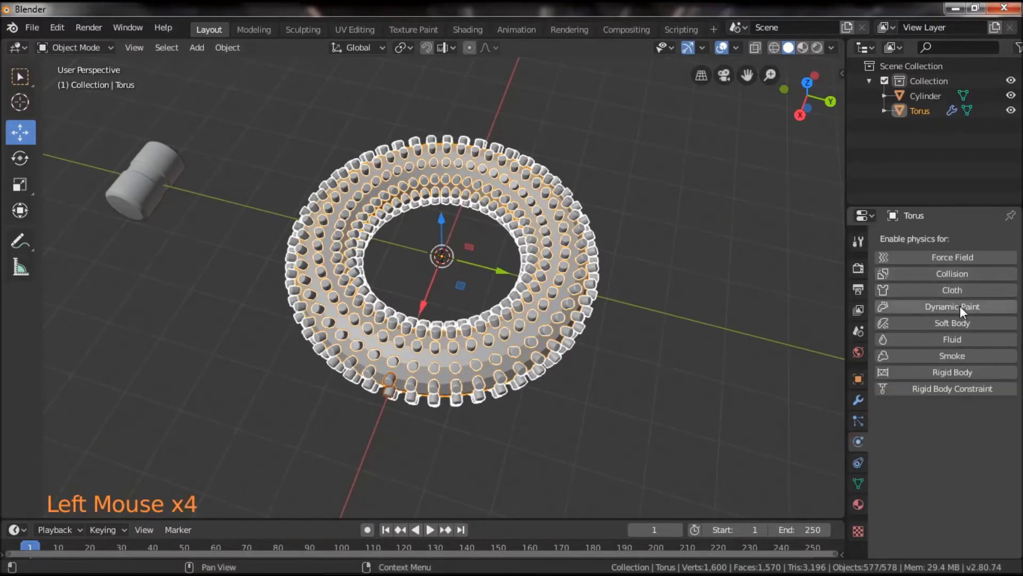
{"action": "left_click", "coordinate": [963, 310]}
{"action": "left_click", "coordinate": [959, 482]}
Step: Set the canvas surface type to Waves
{"action": "scroll", "scroll_direction": "down", "scroll_amount": 3}
{"action": "left_click", "coordinate": [998, 398]}
{"action": "scroll", "scroll_direction": "down", "scroll_amount": 3}
{"action": "left_click", "coordinate": [1001, 505]}
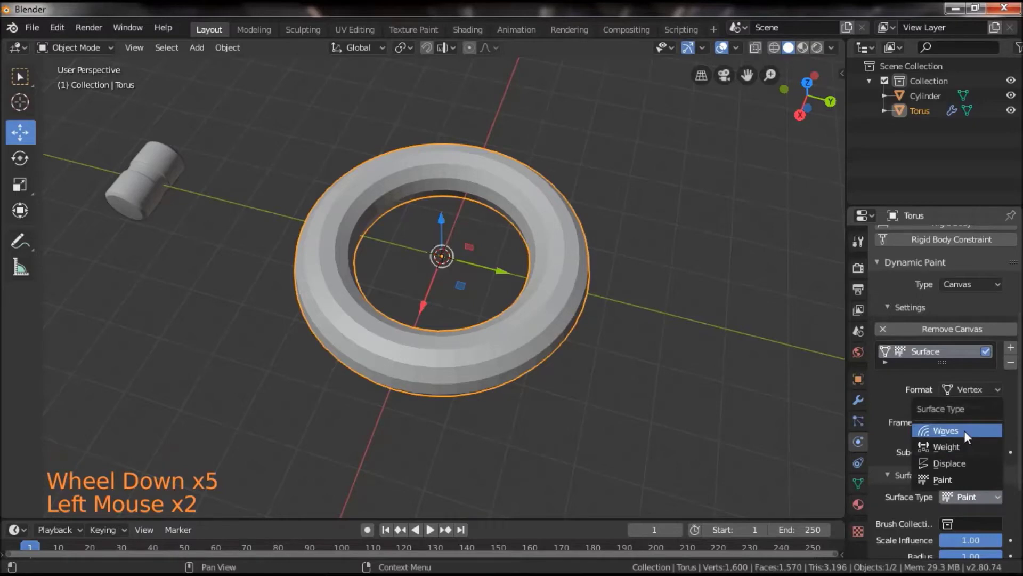
{"action": "left_click", "coordinate": [631, 383]}
Step: Add an icosphere at the ring's centre and size it with S
{"action": "key", "text": "shift+a"}
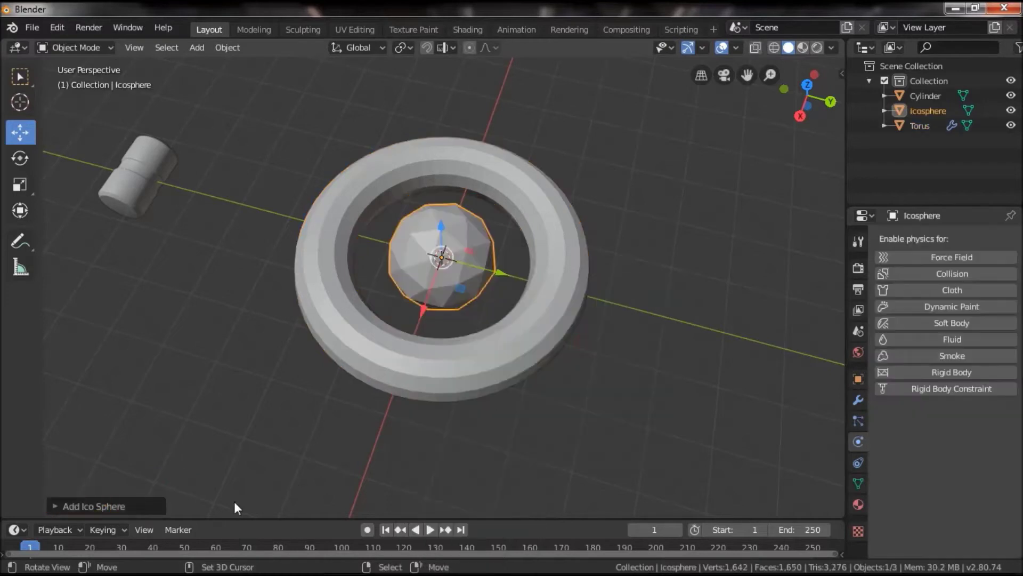
{"action": "left_click", "coordinate": [67, 508]}
{"action": "left_click", "coordinate": [253, 364]}
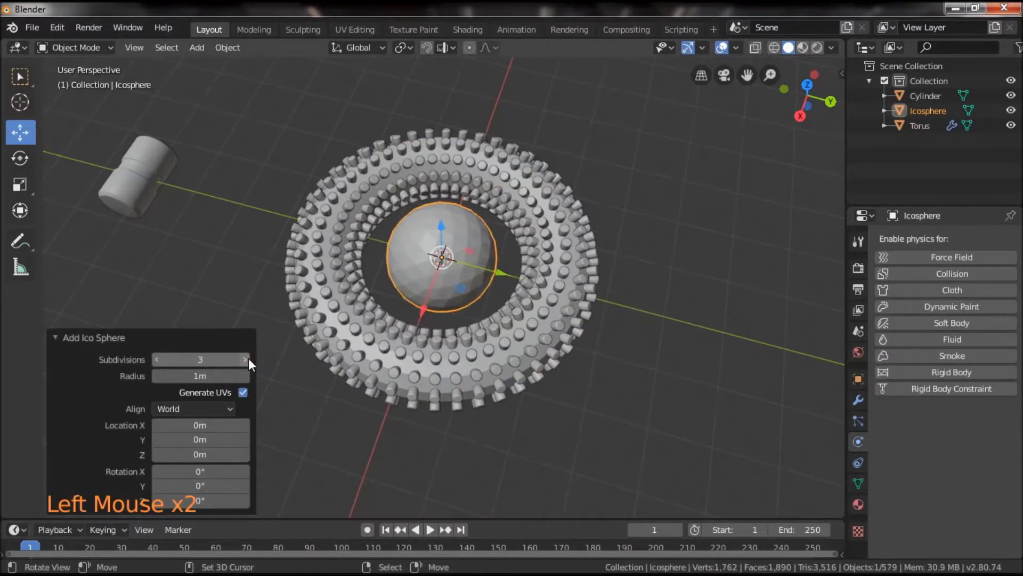
{"action": "left_click", "coordinate": [557, 422]}
{"action": "left_click", "coordinate": [589, 395]}
{"action": "double_click", "coordinate": [587, 401]}
{"action": "scroll", "scroll_direction": "up", "scroll_amount": 3}
{"action": "key", "text": "s"}
{"action": "left_click", "coordinate": [586, 333]}
{"action": "left_click", "coordinate": [505, 298]}
{"action": "left_click", "coordinate": [721, 400]}
{"action": "left_click", "coordinate": [505, 311]}
{"action": "left_click", "coordinate": [555, 392]}
{"action": "left_click", "coordinate": [555, 398]}
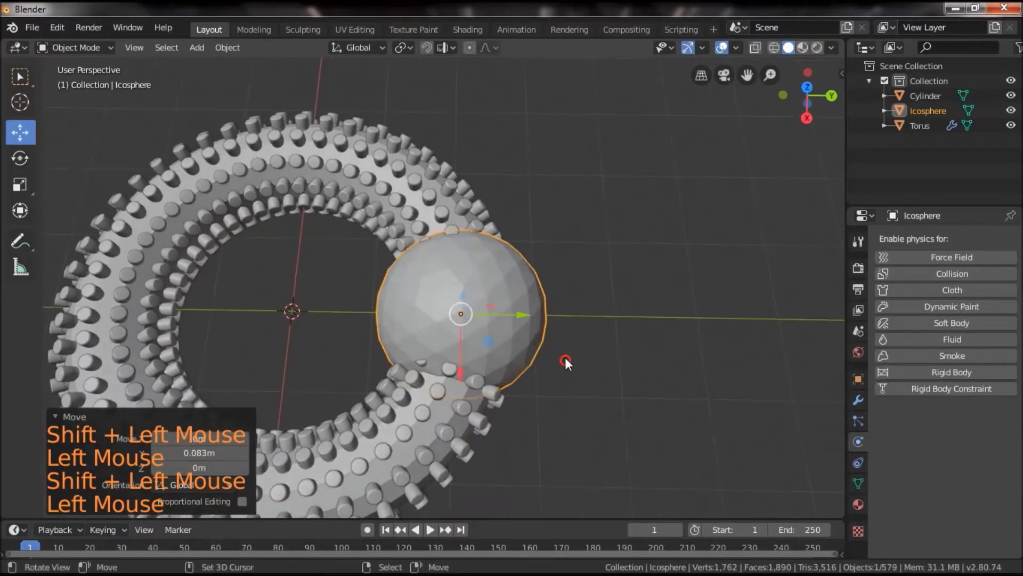
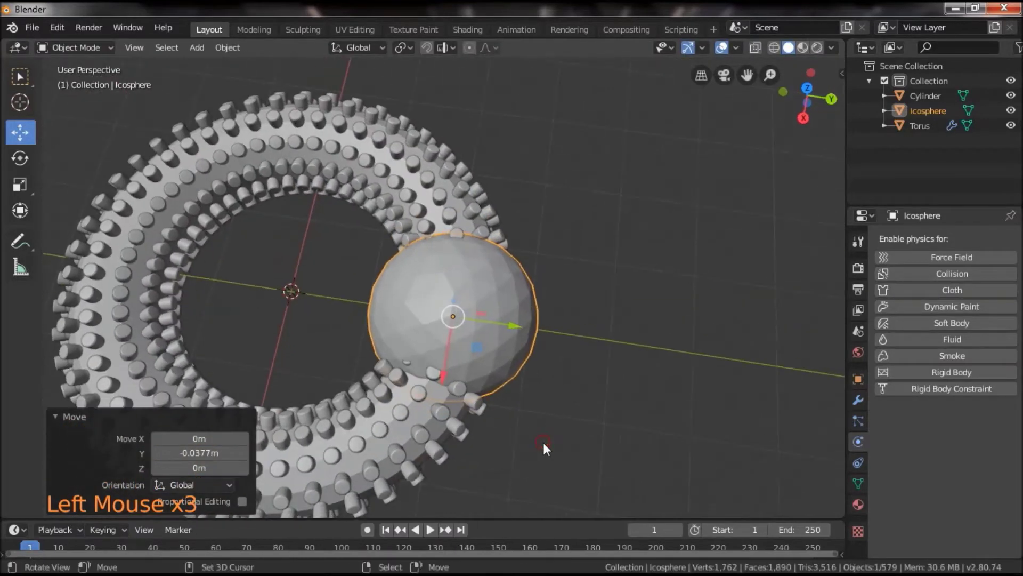
Step: Make the icosphere a Dynamic Paint Brush and move it to overlap the torus ring's edge
{"action": "left_click", "coordinate": [593, 403]}
{"action": "left_click", "coordinate": [956, 304]}
{"action": "left_click", "coordinate": [968, 437]}
{"action": "left_click", "coordinate": [623, 392]}
{"action": "double_click", "coordinate": [555, 348]}
{"action": "left_click", "coordinate": [556, 353]}
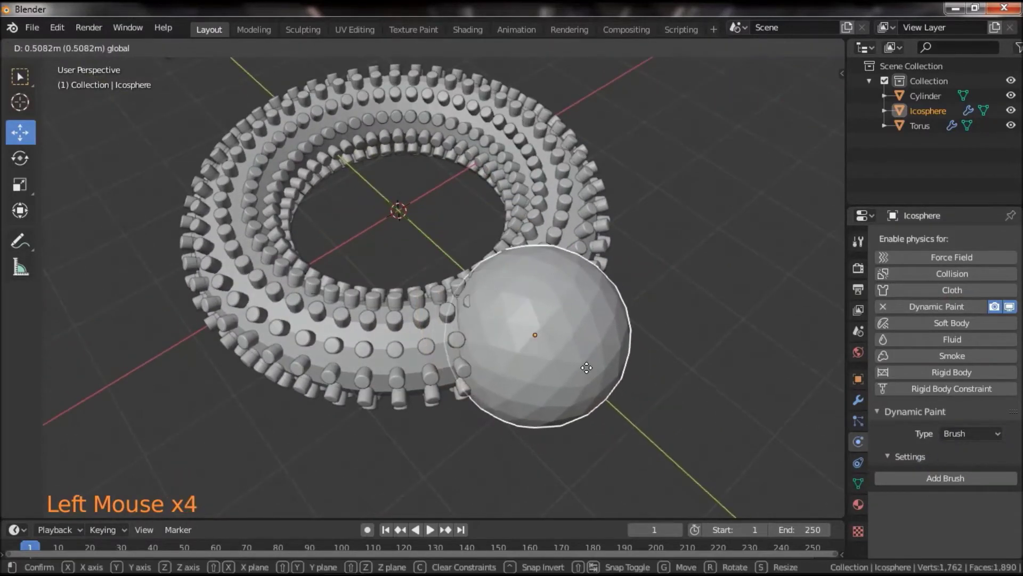
{"action": "left_click", "coordinate": [343, 436]}
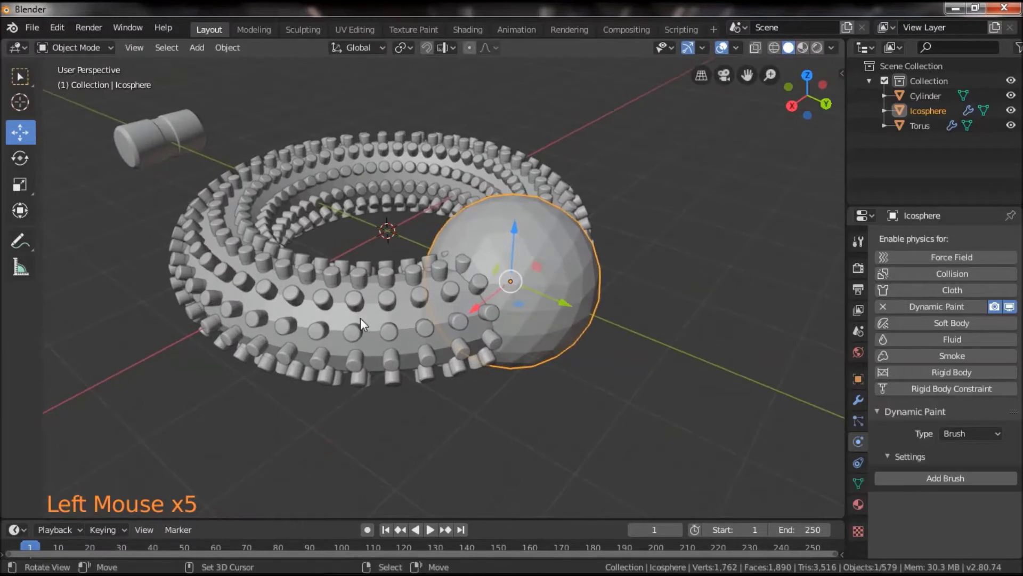
{"action": "right_click", "coordinate": [365, 323]}
Step: Add the icosphere's paint brush, then select the torus and show its modifier stack
{"action": "scroll", "scroll_direction": "down", "scroll_amount": 3}
{"action": "scroll", "scroll_direction": "down", "scroll_amount": 3}
{"action": "scroll", "scroll_direction": "down", "scroll_amount": 3}
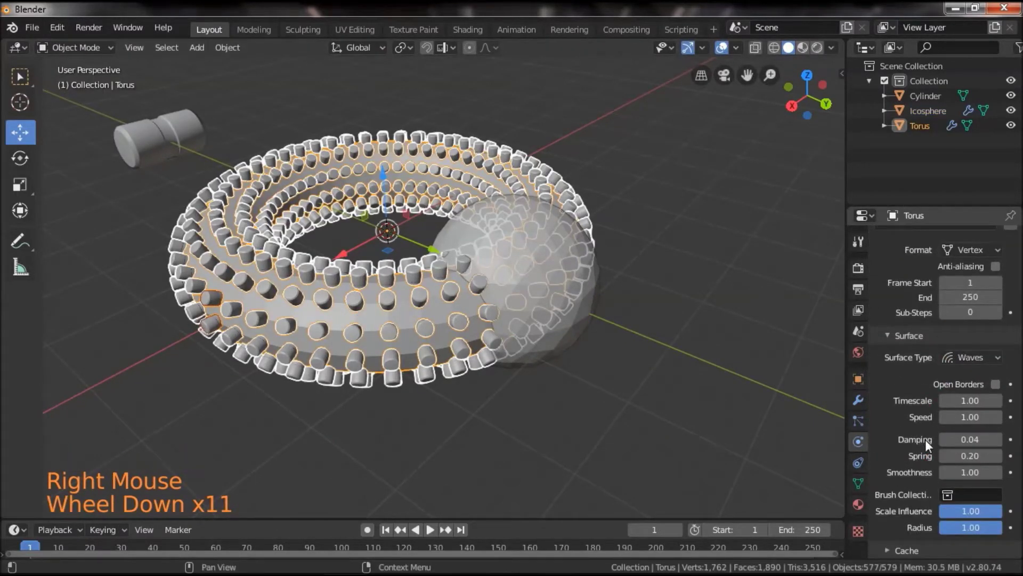
{"action": "scroll", "scroll_direction": "down", "scroll_amount": 3}
{"action": "right_click", "coordinate": [576, 294]}
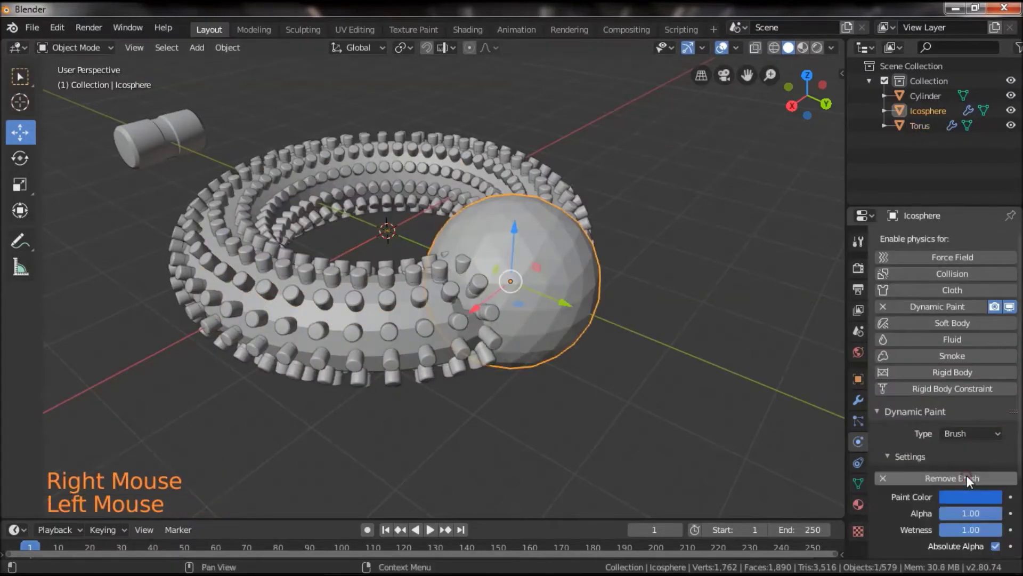
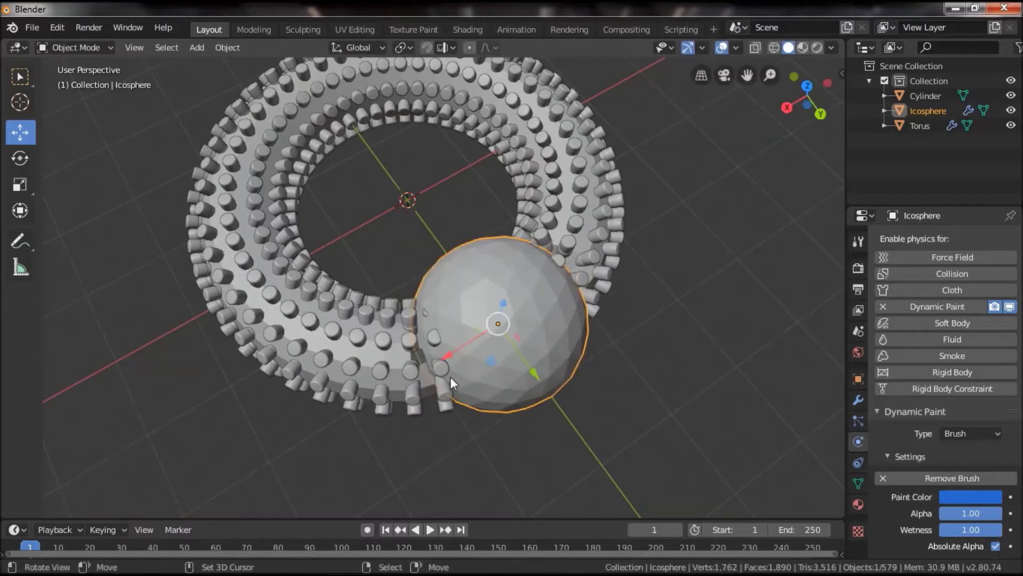
{"action": "left_click", "coordinate": [440, 441]}
{"action": "right_click", "coordinate": [405, 361]}
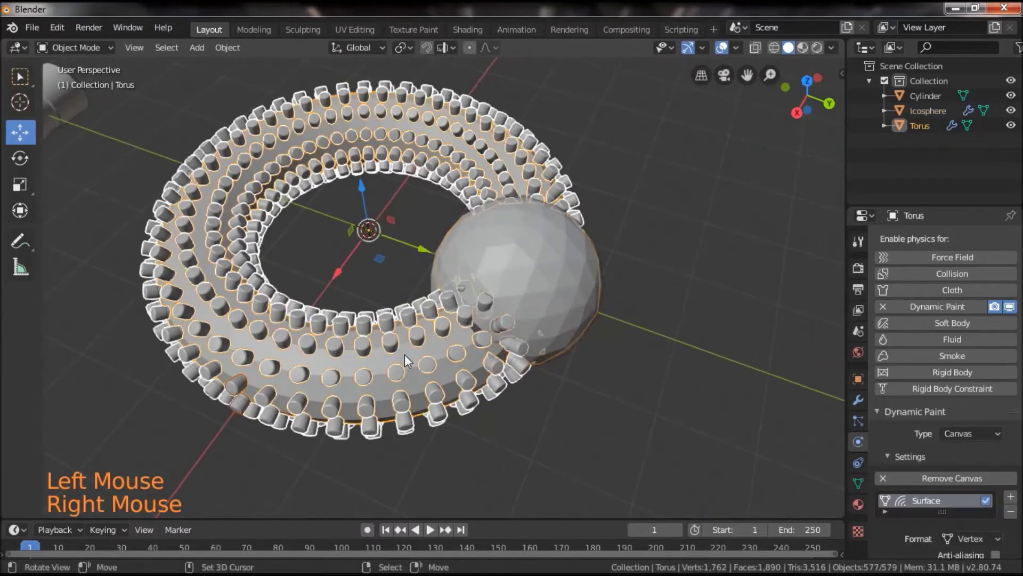
{"action": "left_click", "coordinate": [598, 412]}
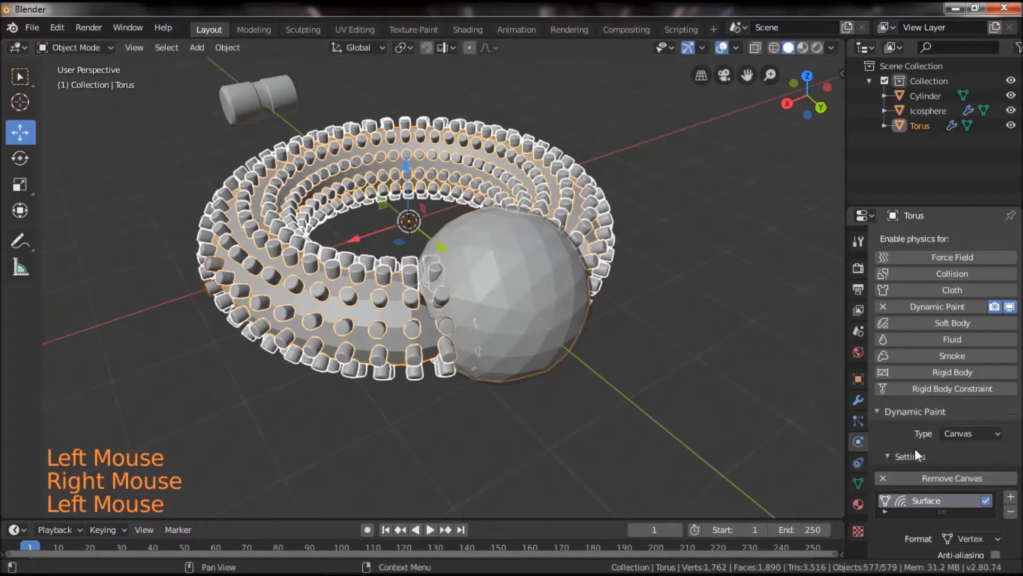
{"action": "left_click", "coordinate": [863, 406]}
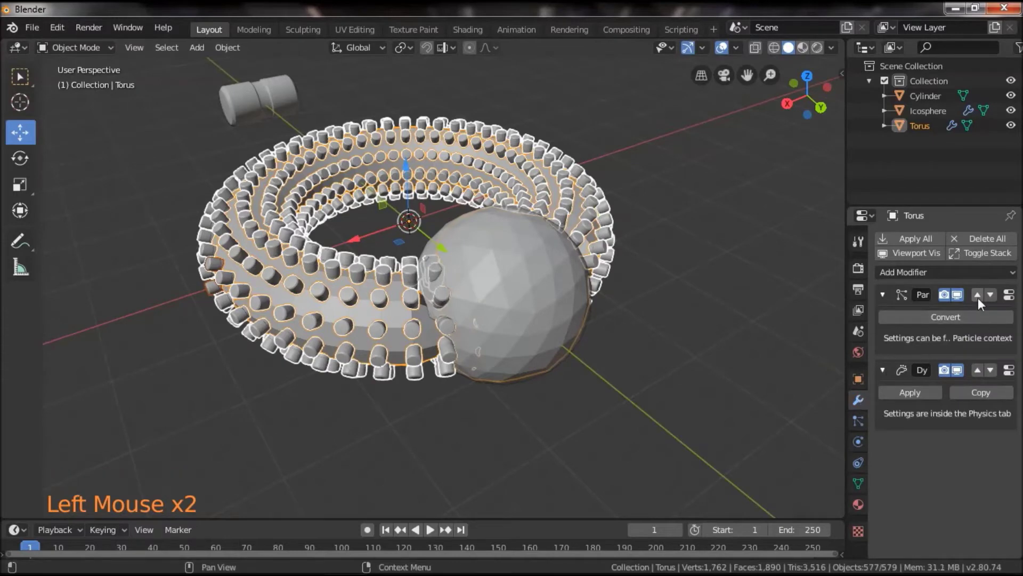
Step: Move the Dynamic Paint modifier above the ParticleSystem so the cylinders ripple around the sphere
{"action": "left_click", "coordinate": [983, 303]}
{"action": "right_click", "coordinate": [552, 338]}
{"action": "right_click", "coordinate": [354, 325]}
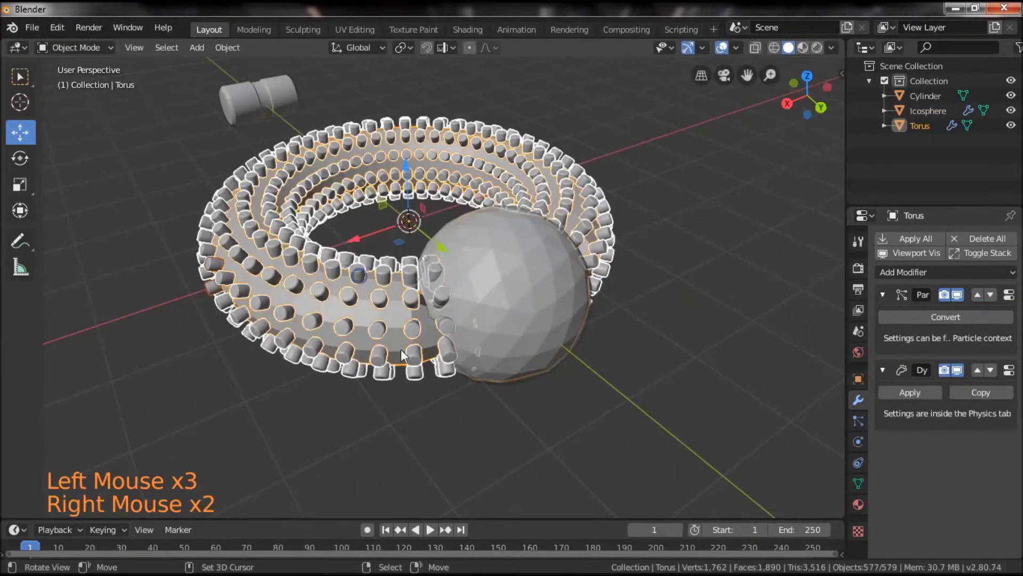
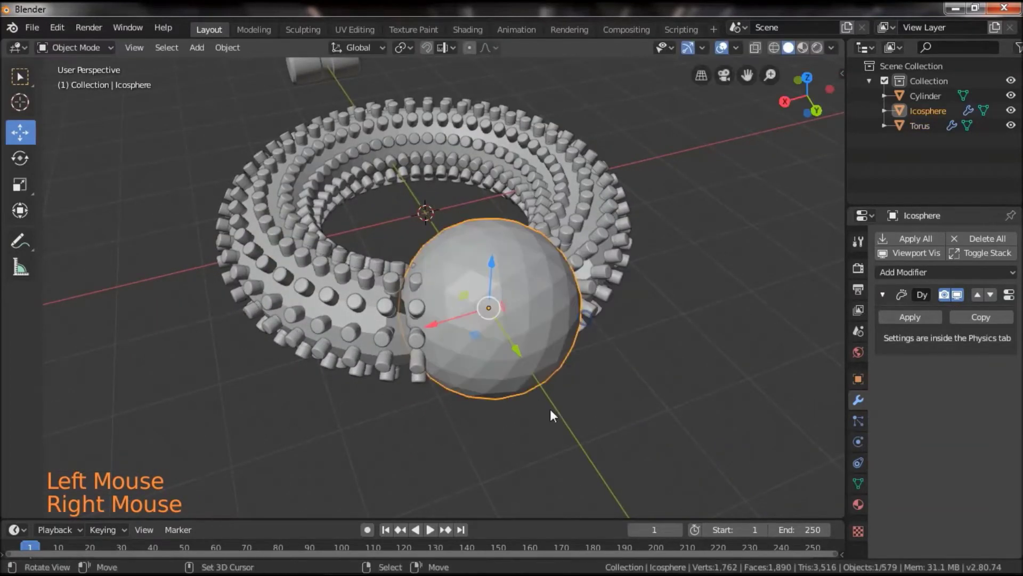
{"action": "left_click", "coordinate": [571, 426]}
{"action": "right_click", "coordinate": [387, 341]}
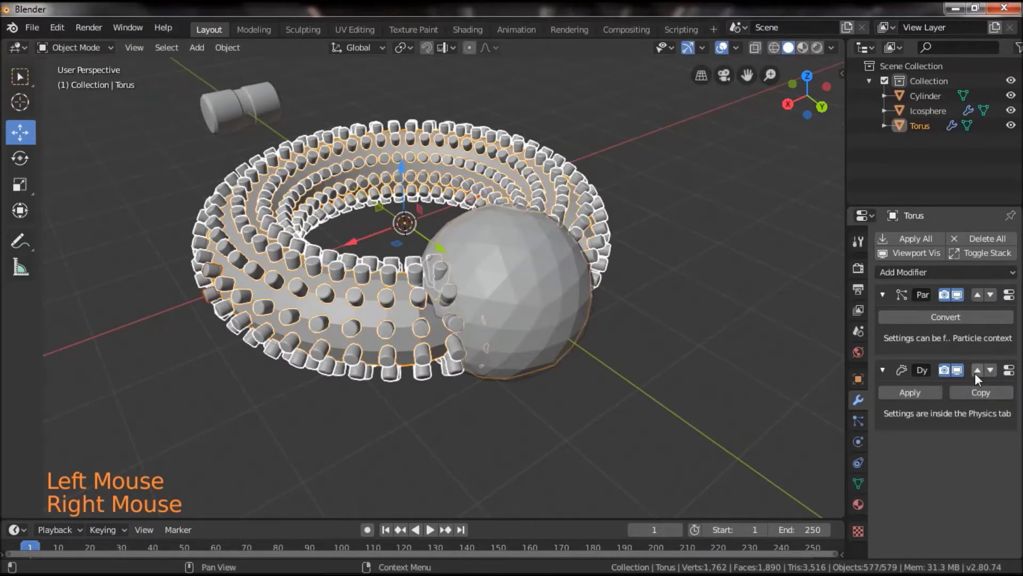
{"action": "left_click", "coordinate": [981, 373]}
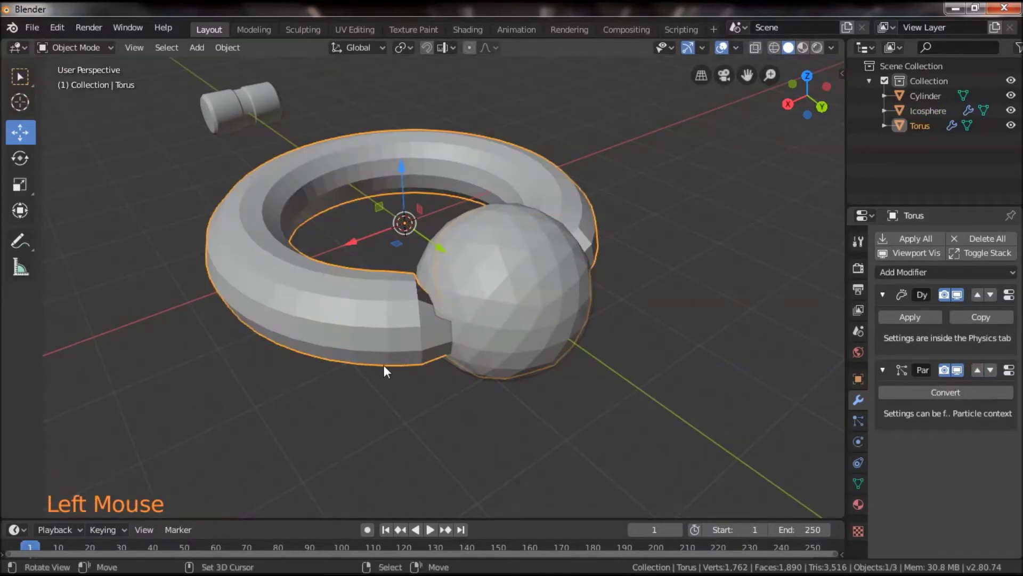
{"action": "right_click", "coordinate": [331, 302]}
{"action": "left_click", "coordinate": [435, 434]}
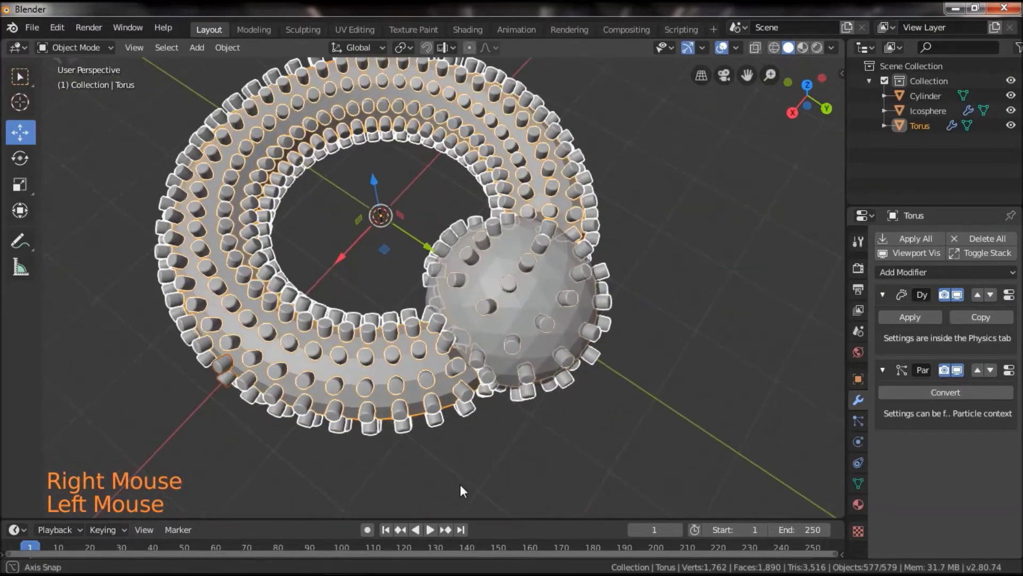
{"action": "left_click", "coordinate": [378, 312]}
Step: Add a scaled-down empty at the ring's centre and parent the icosphere to it
{"action": "key", "text": "shift+a"}
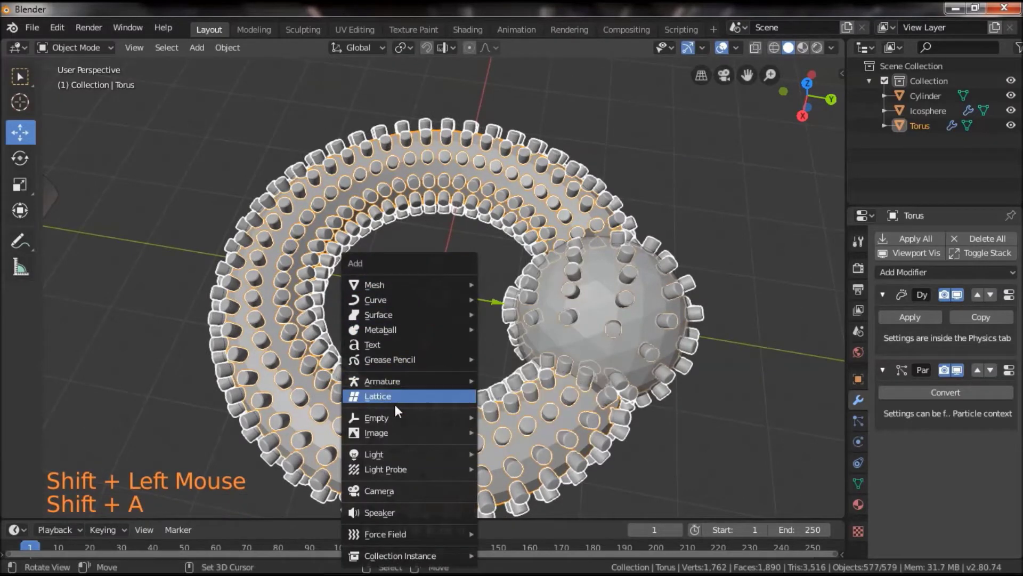
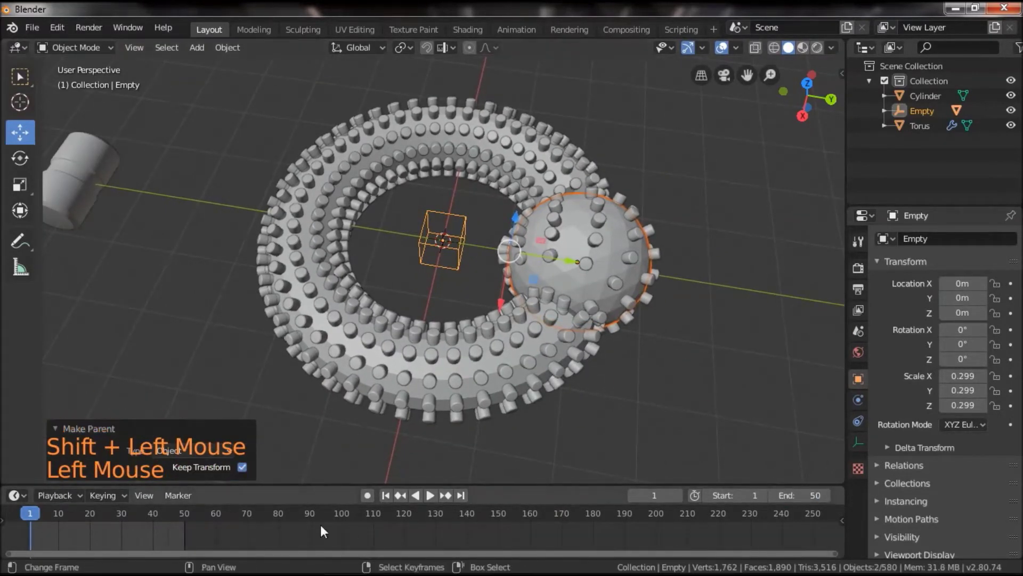
{"action": "middle_click", "coordinate": [366, 538]}
{"action": "scroll", "scroll_direction": "up", "scroll_amount": 3}
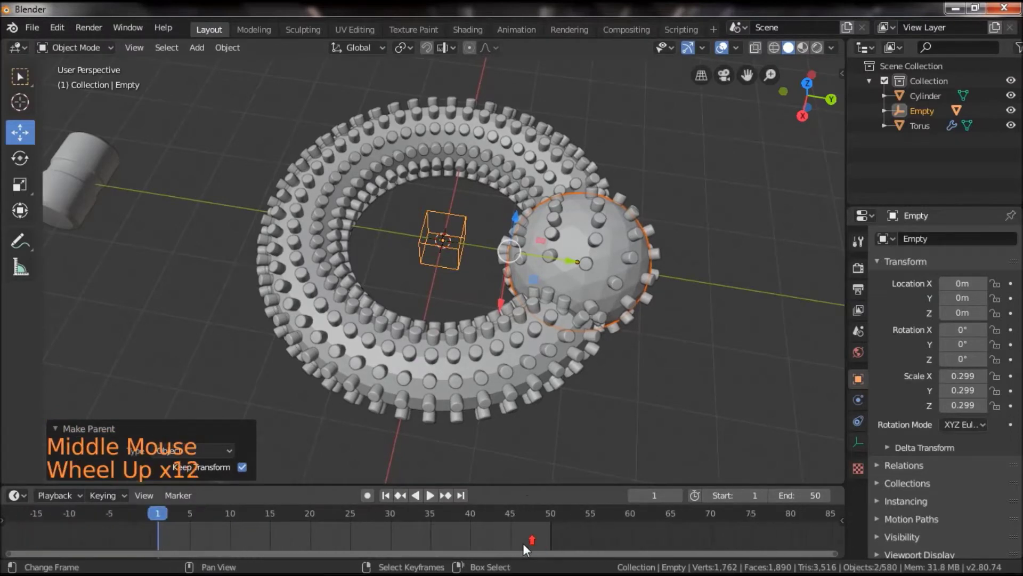
Step: End the animation at frame 50 and keyframe the empty's location, rotation and scale, checking later frames
{"action": "key", "text": "i"}
{"action": "scroll", "scroll_direction": "up", "scroll_amount": 3}
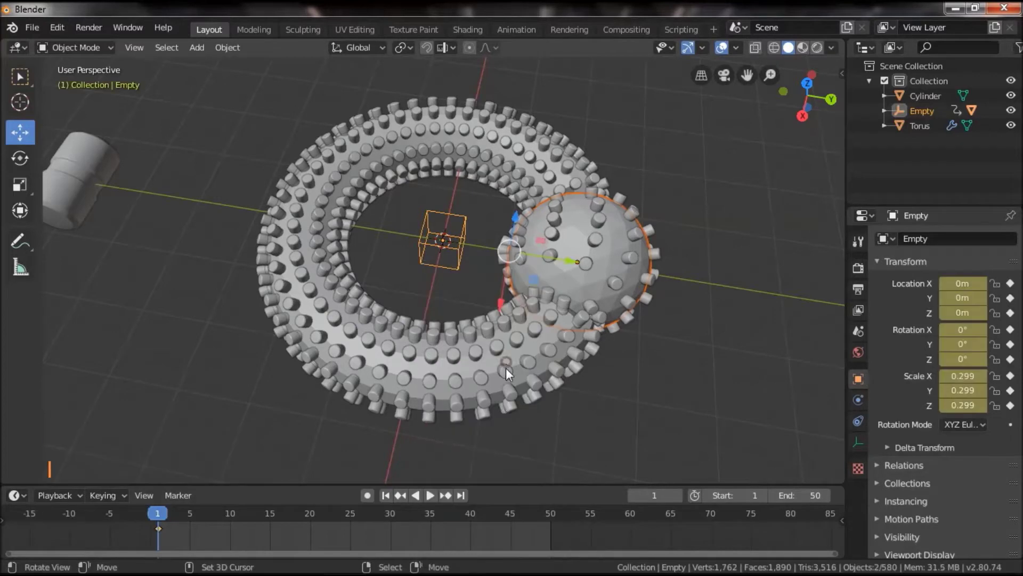
{"action": "left_click", "coordinate": [167, 513]}
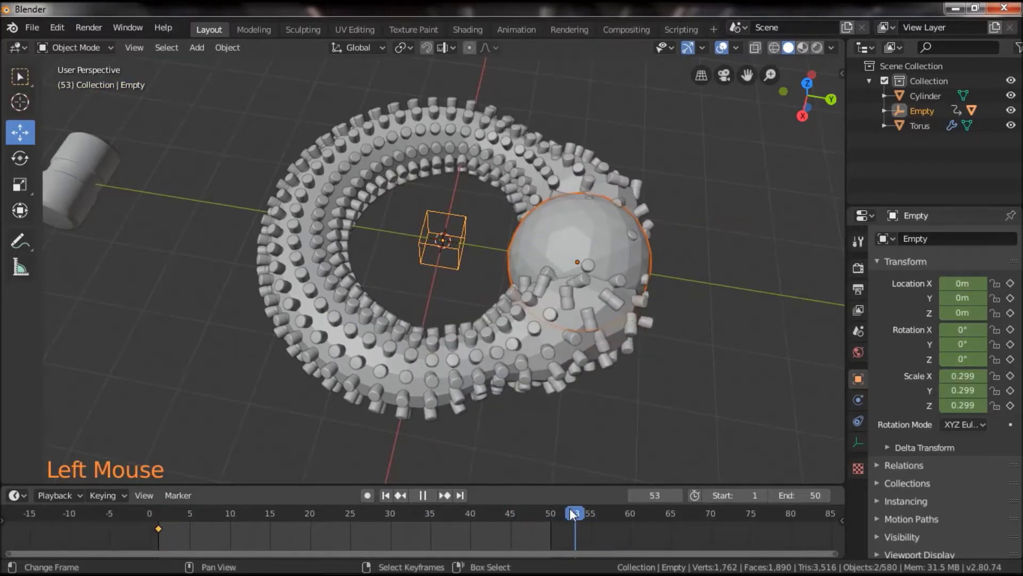
{"action": "left_click", "coordinate": [646, 397]}
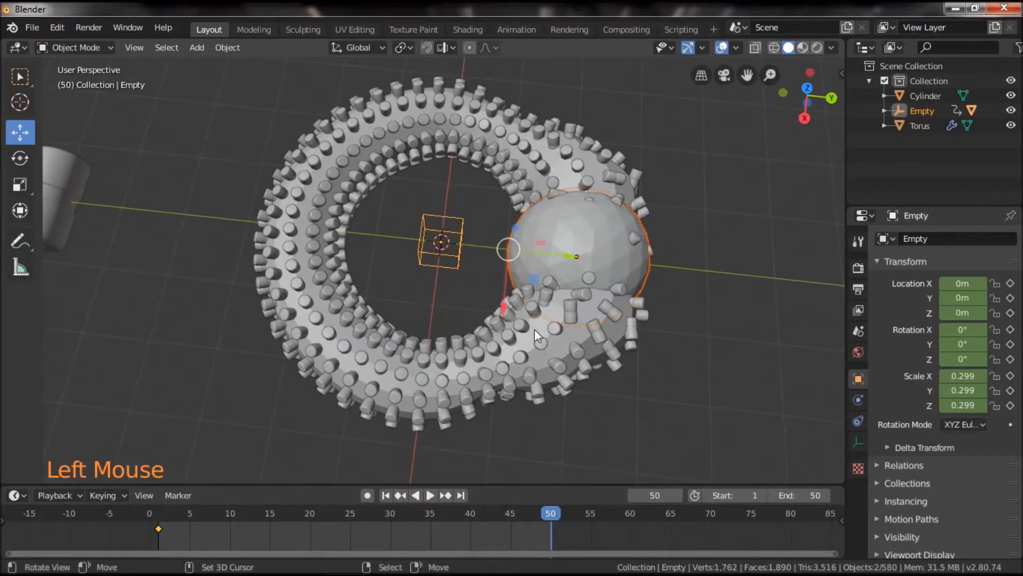
{"action": "right_click", "coordinate": [424, 265]}
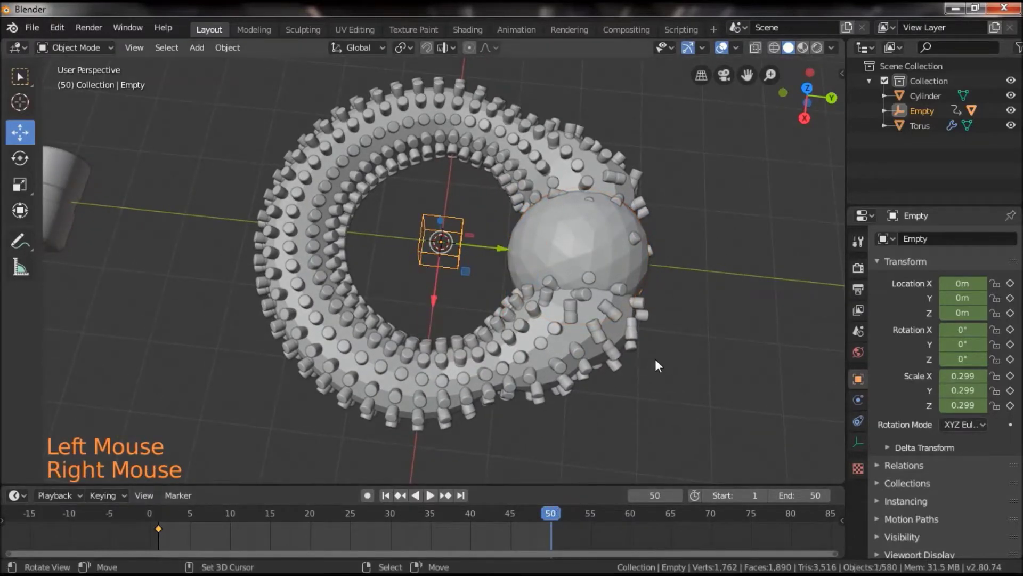
Step: Keyframe the empty's Z rotation to 360° at frame 50 and 720° at frame 100, then play it
{"action": "key", "text": "r"}
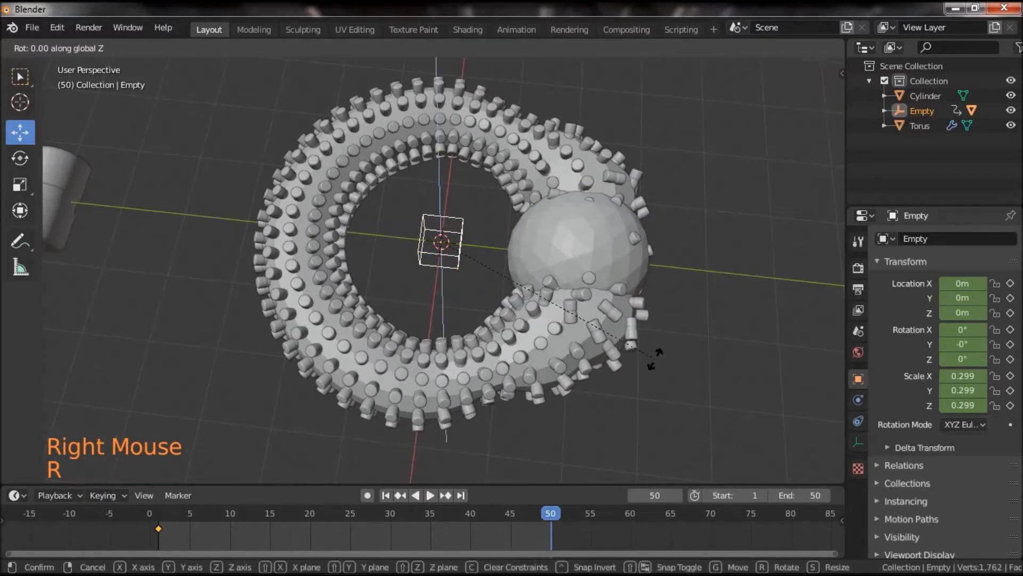
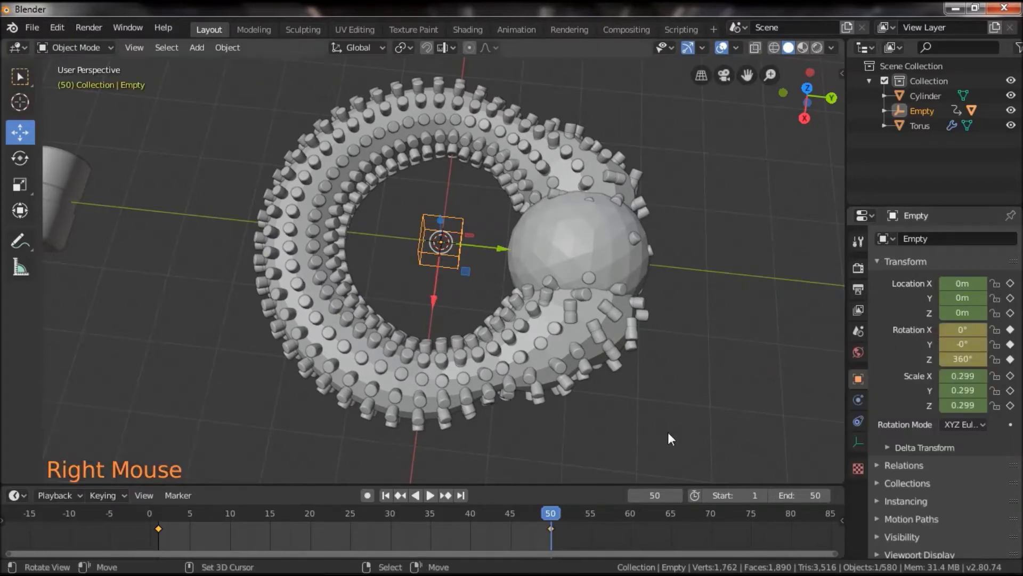
{"action": "left_click", "coordinate": [553, 516]}
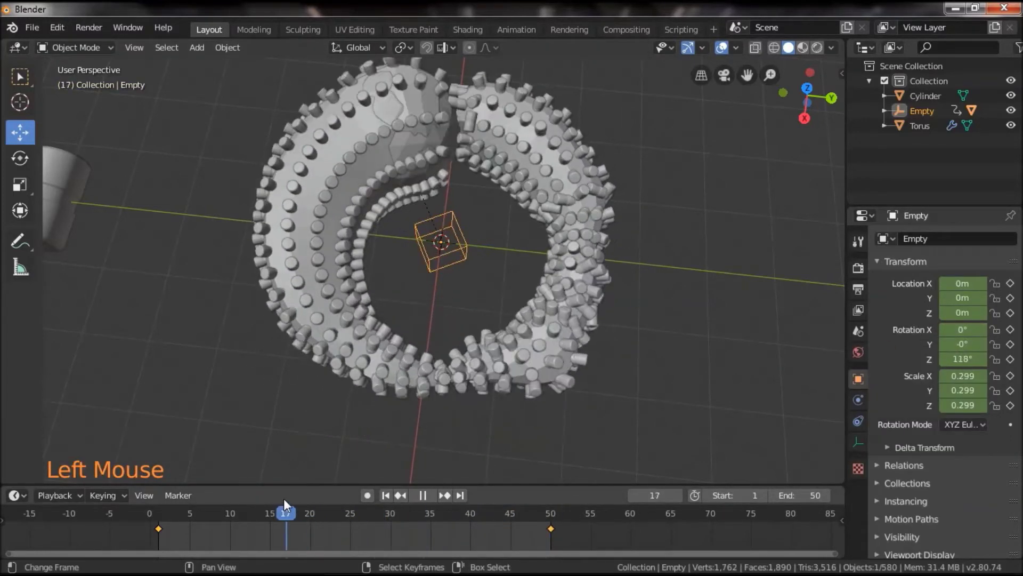
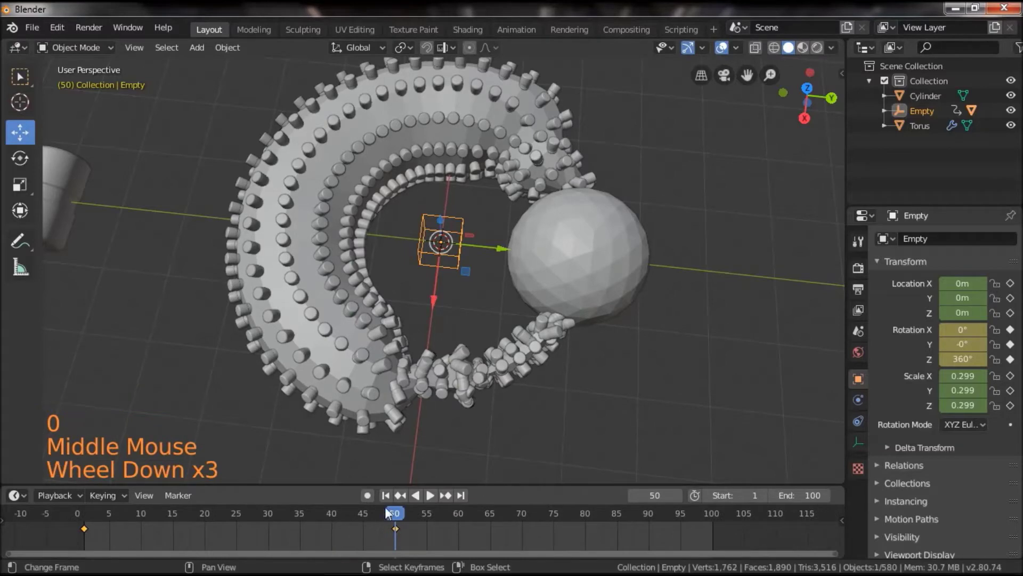
{"action": "left_click", "coordinate": [401, 516]}
{"action": "scroll", "scroll_direction": "down", "scroll_amount": 3}
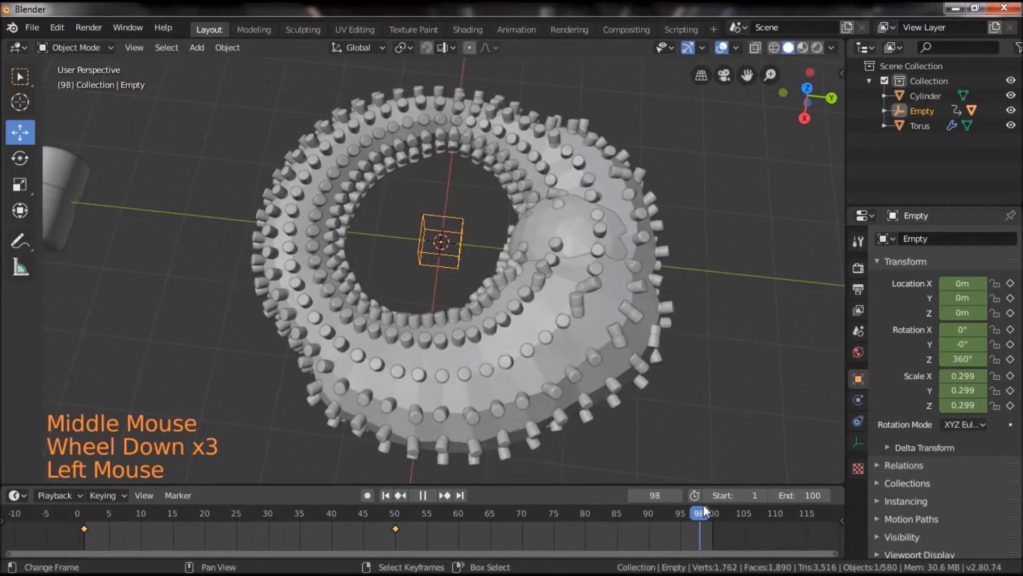
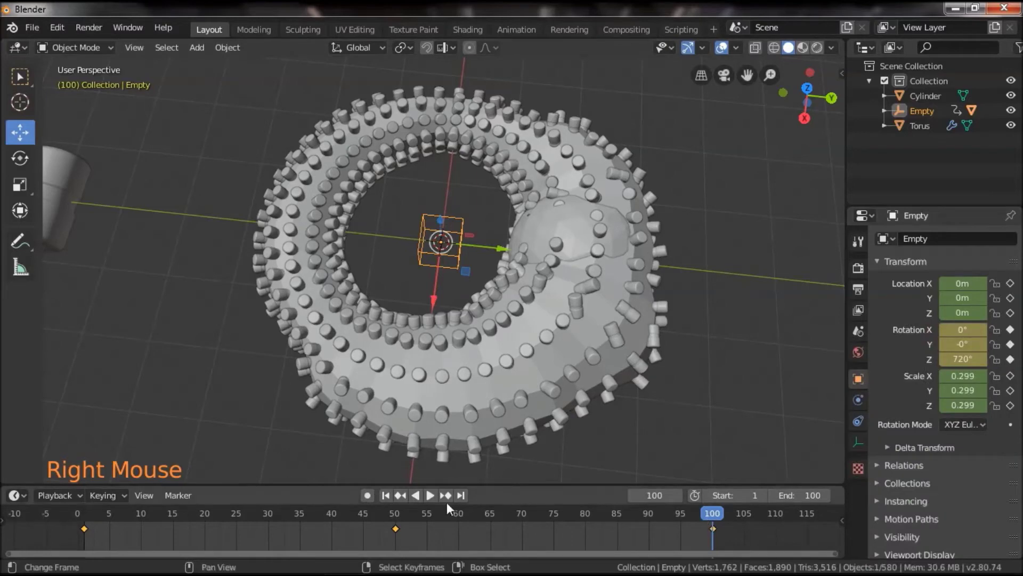
{"action": "left_click", "coordinate": [434, 499]}
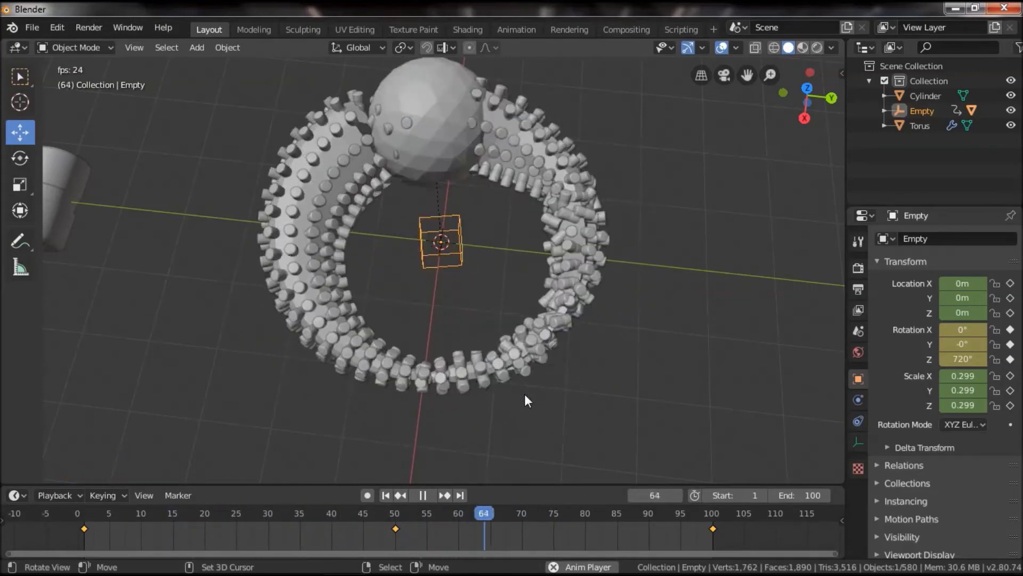
Step: Select the torus and browse its particle settings in the properties panel
{"action": "left_click", "coordinate": [428, 499]}
{"action": "left_click", "coordinate": [391, 497]}
{"action": "right_click", "coordinate": [460, 396]}
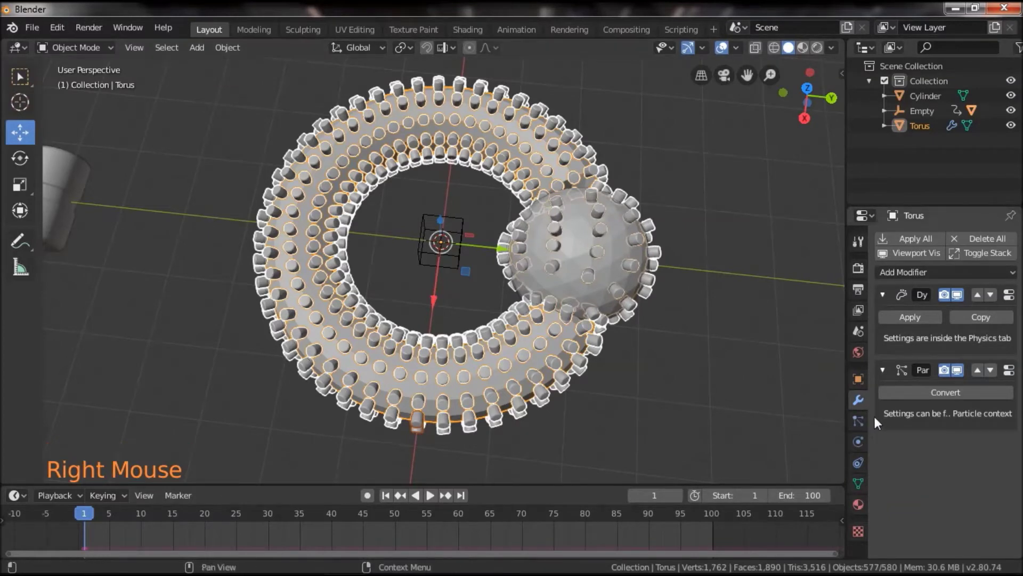
{"action": "left_click", "coordinate": [868, 428]}
{"action": "scroll", "scroll_direction": "down", "scroll_amount": 3}
{"action": "scroll", "scroll_direction": "down", "scroll_amount": 3}
{"action": "scroll", "scroll_direction": "up", "scroll_amount": 3}
{"action": "left_click", "coordinate": [960, 345]}
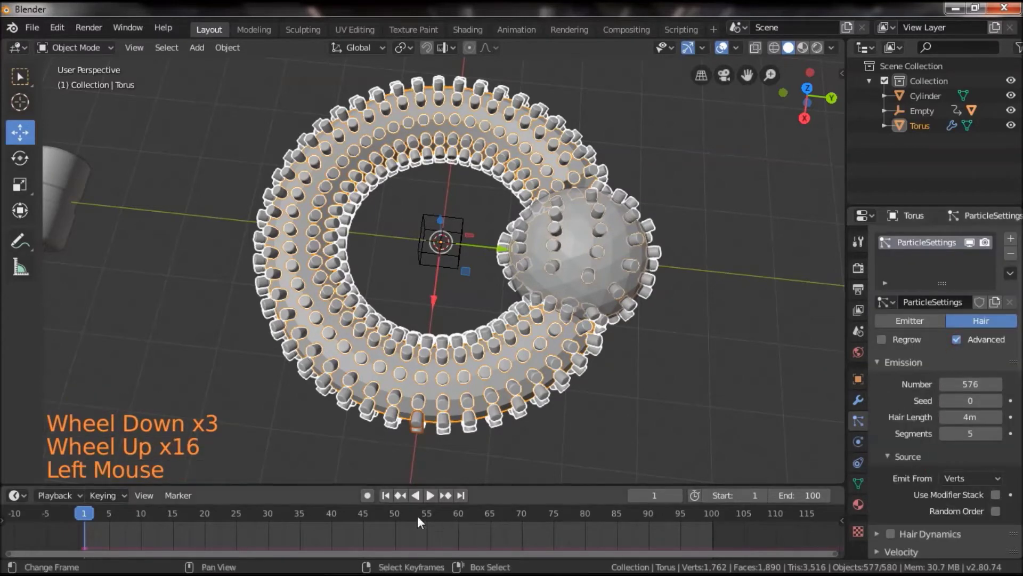
Step: Disable the Advanced hair options, preview playback and show the torus's modifier stack
{"action": "left_click", "coordinate": [432, 502]}
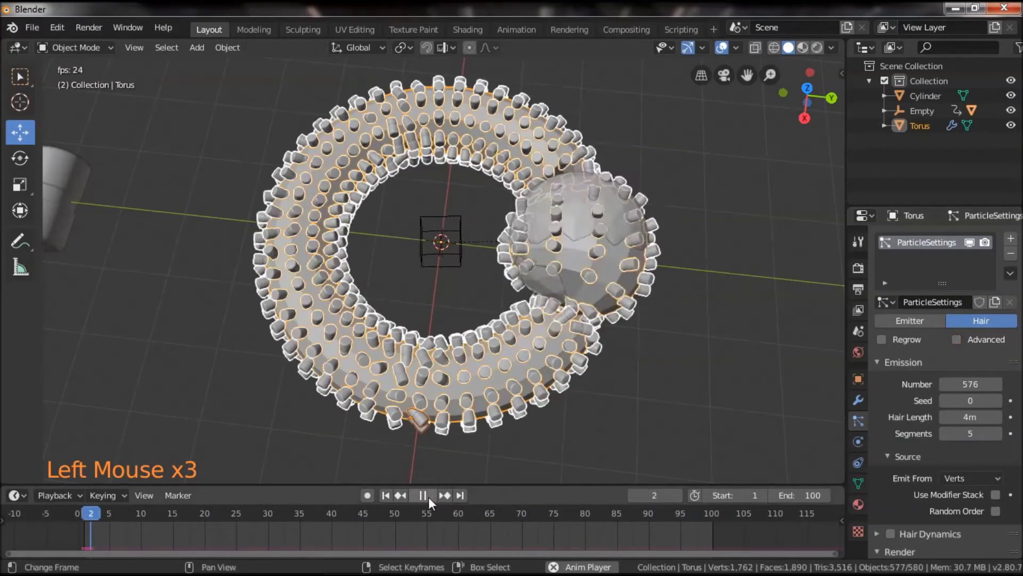
{"action": "left_click", "coordinate": [430, 494]}
{"action": "left_click", "coordinate": [390, 499]}
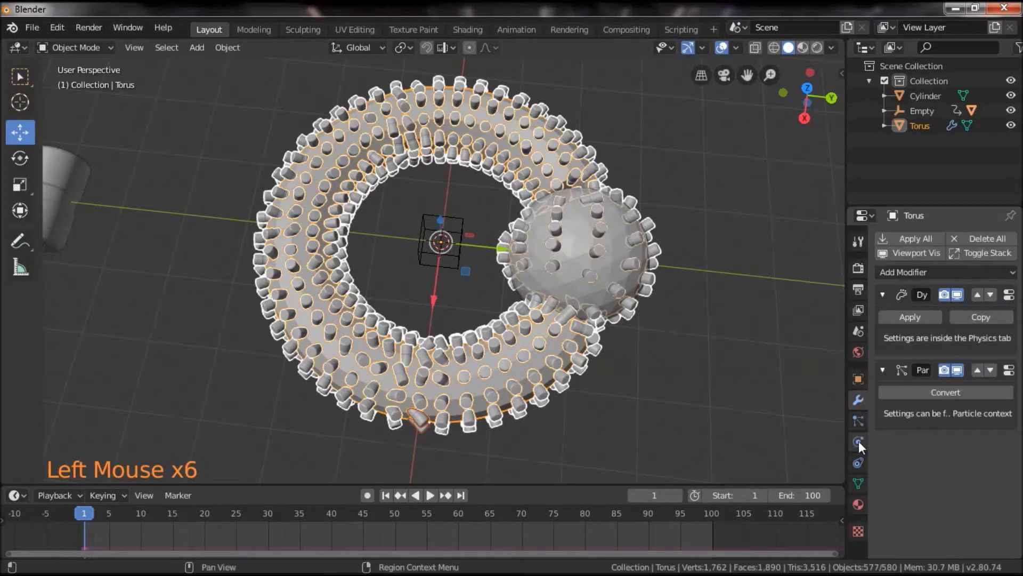
Step: Set the torus's Dynamic Paint canvas surface type to Displace in Physics
{"action": "left_click", "coordinate": [862, 448]}
{"action": "scroll", "scroll_direction": "down", "scroll_amount": 3}
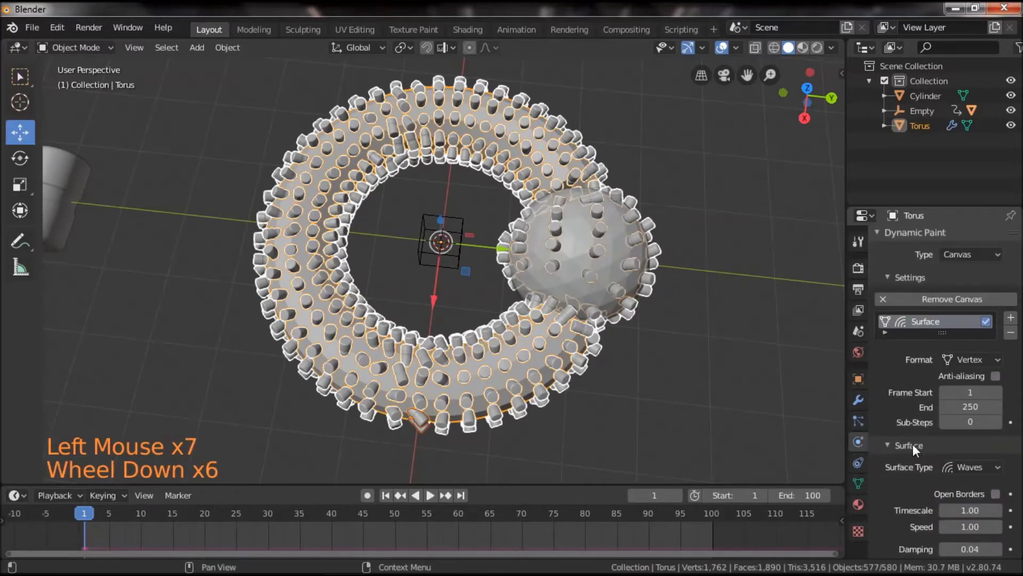
{"action": "scroll", "scroll_direction": "down", "scroll_amount": 3}
{"action": "right_click", "coordinate": [441, 377]}
{"action": "scroll", "scroll_direction": "down", "scroll_amount": 3}
{"action": "left_click", "coordinate": [999, 369]}
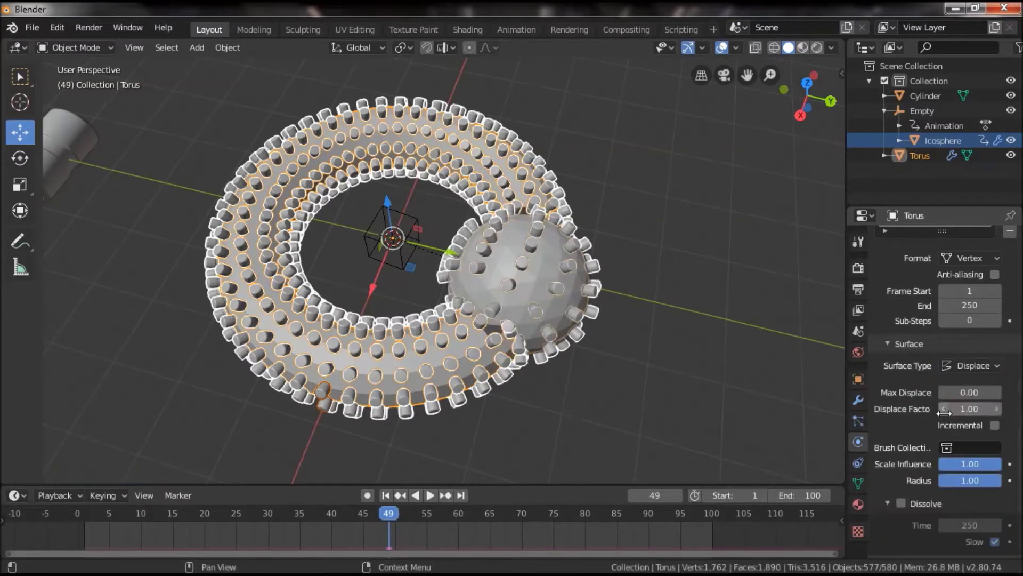
Step: Enable Dissolve at time 1 with Slow off and hide the instanced cylinder display
{"action": "scroll", "scroll_direction": "down", "scroll_amount": 3}
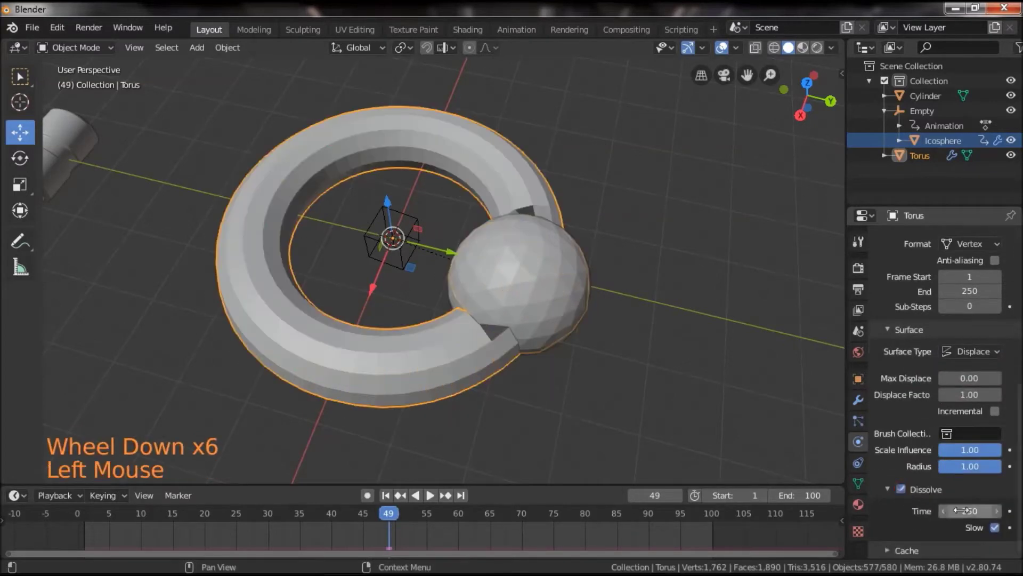
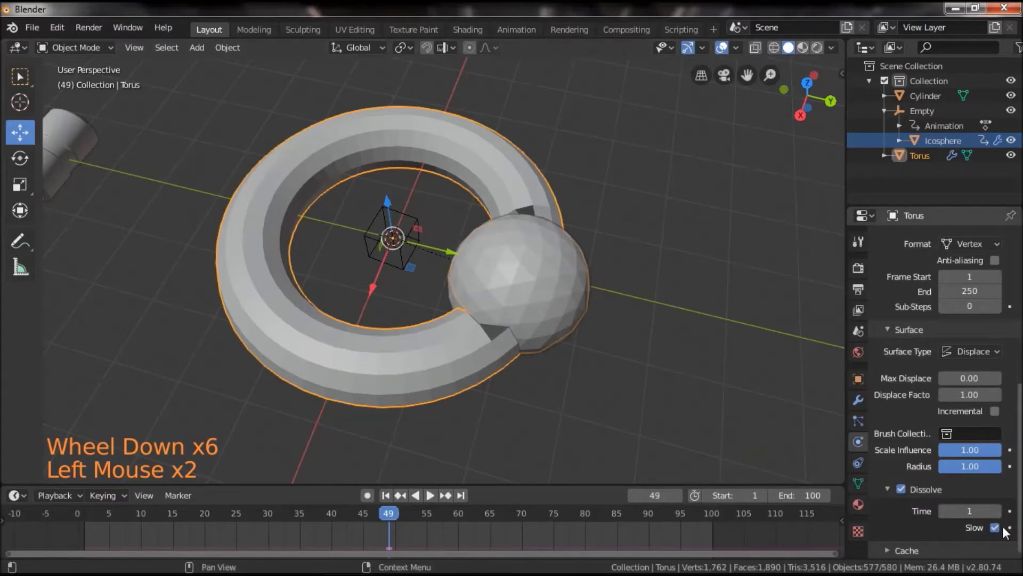
{"action": "left_click", "coordinate": [620, 346]}
{"action": "scroll", "scroll_direction": "down", "scroll_amount": 3}
{"action": "left_click", "coordinate": [517, 364]}
{"action": "scroll", "scroll_direction": "down", "scroll_amount": 3}
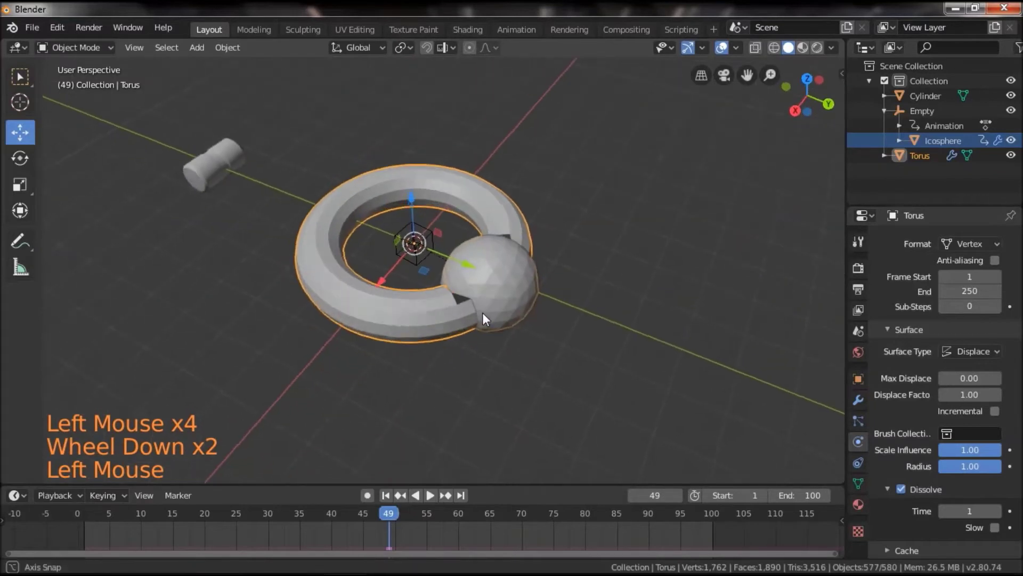
{"action": "left_click", "coordinate": [506, 359]}
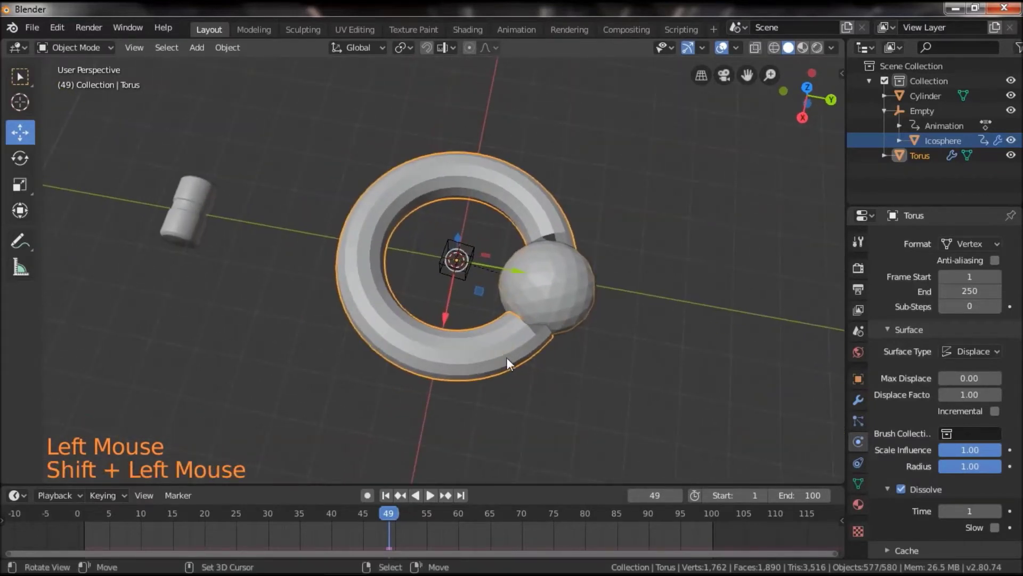
Step: Add a camera and place it above the torus
{"action": "key", "text": "shift+a"}
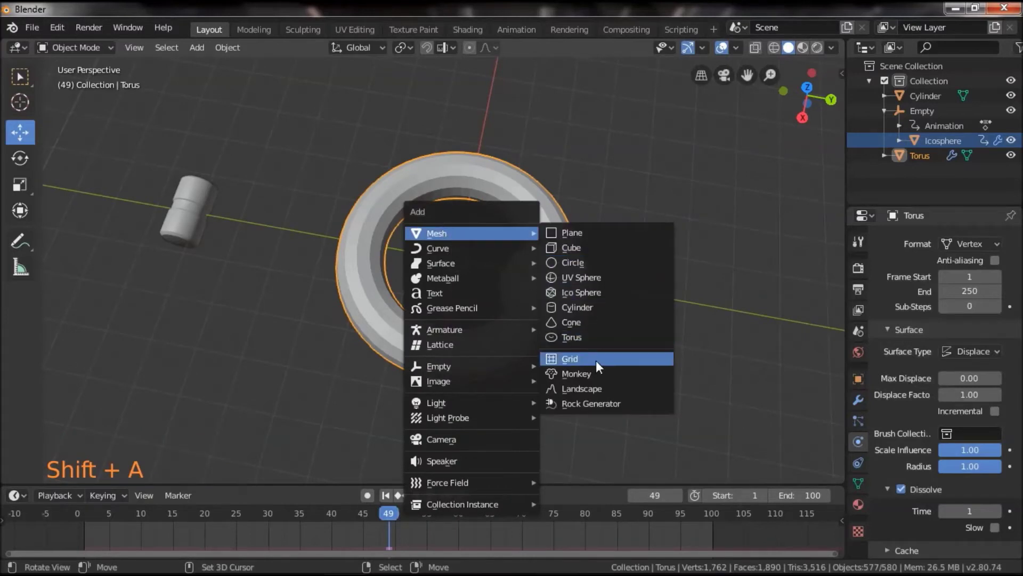
{"action": "left_click", "coordinate": [589, 409]}
{"action": "left_click", "coordinate": [561, 365]}
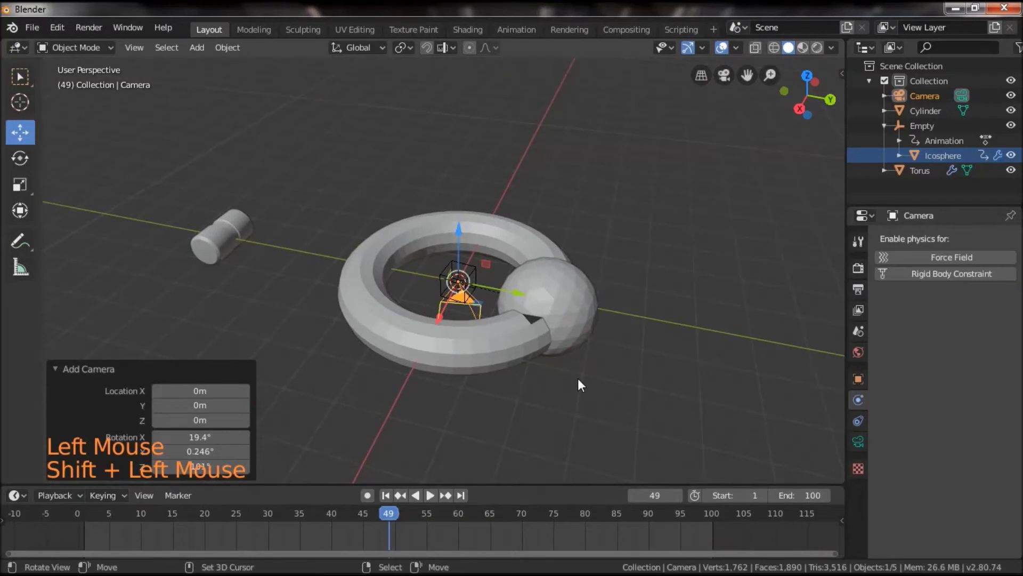
{"action": "left_click", "coordinate": [459, 230]}
{"action": "double_click", "coordinate": [601, 226]}
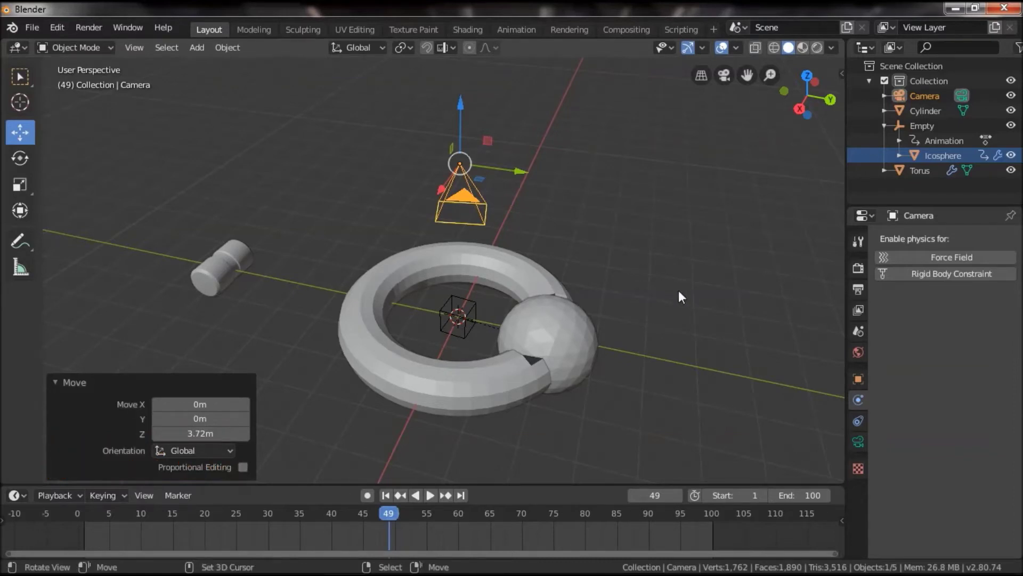
{"action": "left_click", "coordinate": [651, 301]}
Step: Add a ground plane and extrude and scale it into a thin slab beneath the scene
{"action": "key", "text": "shift+a"}
{"action": "key", "text": "s"}
{"action": "left_click", "coordinate": [533, 325]}
{"action": "key", "text": "Tab"}
{"action": "key", "text": "e"}
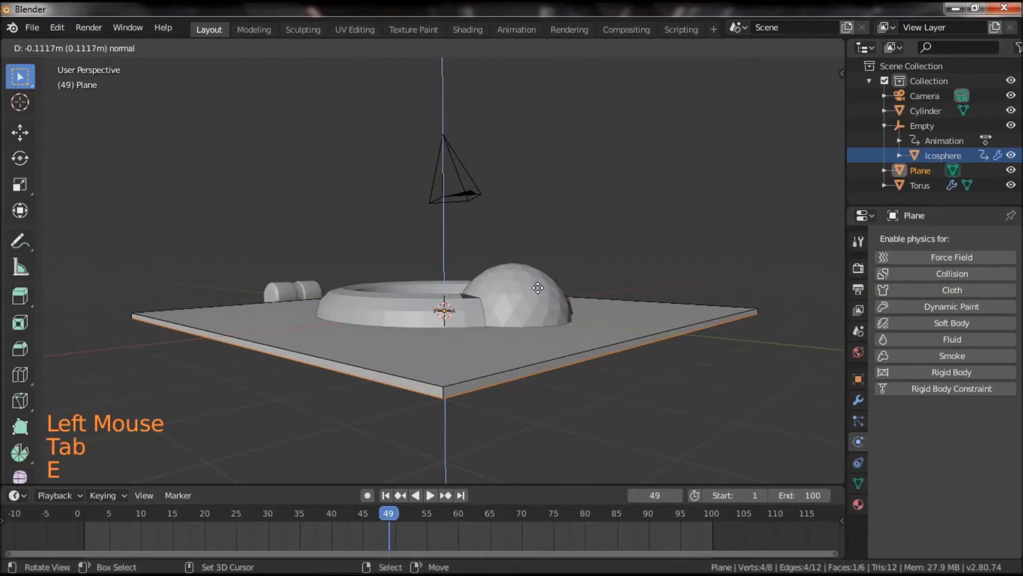
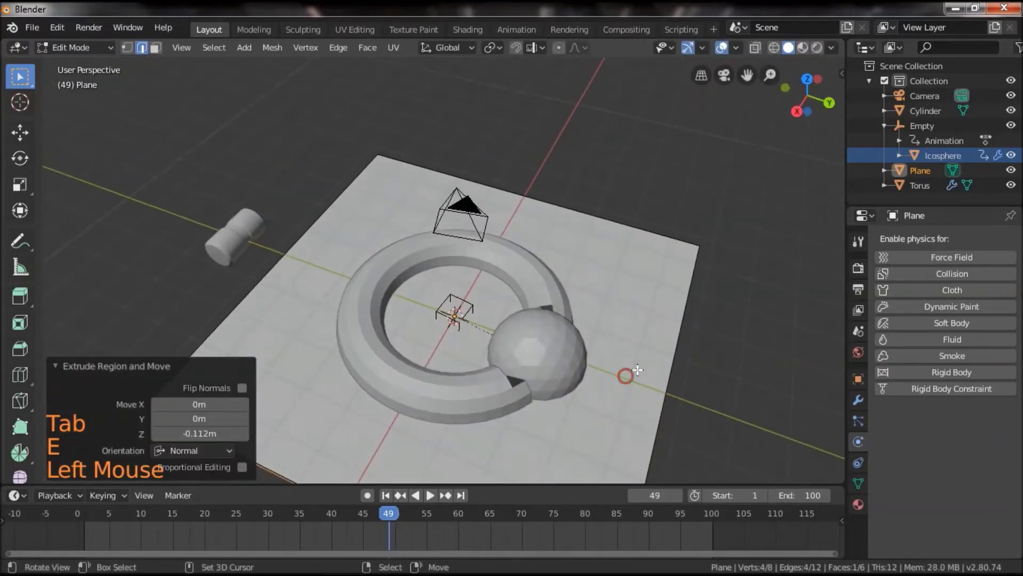
{"action": "key", "text": "a"}
{"action": "key", "text": "a"}
{"action": "key", "text": "a"}
{"action": "key", "text": "s"}
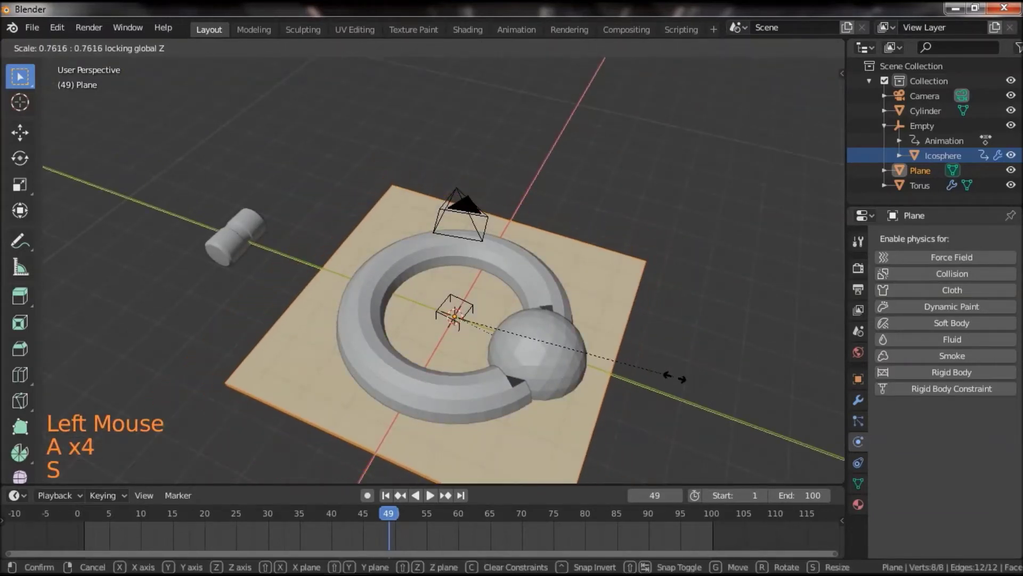
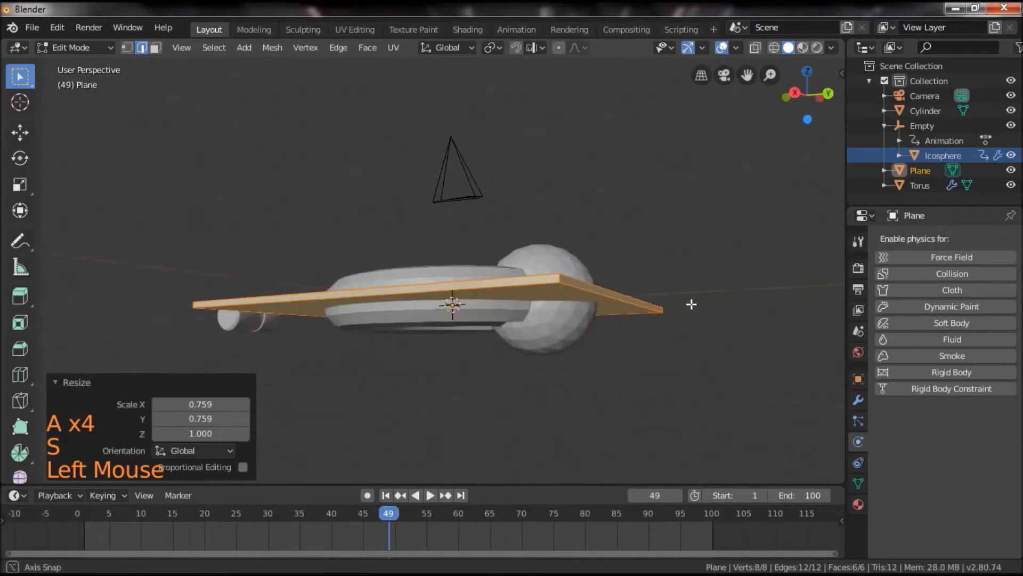
{"action": "key", "text": "Tab"}
{"action": "left_click", "coordinate": [608, 381]}
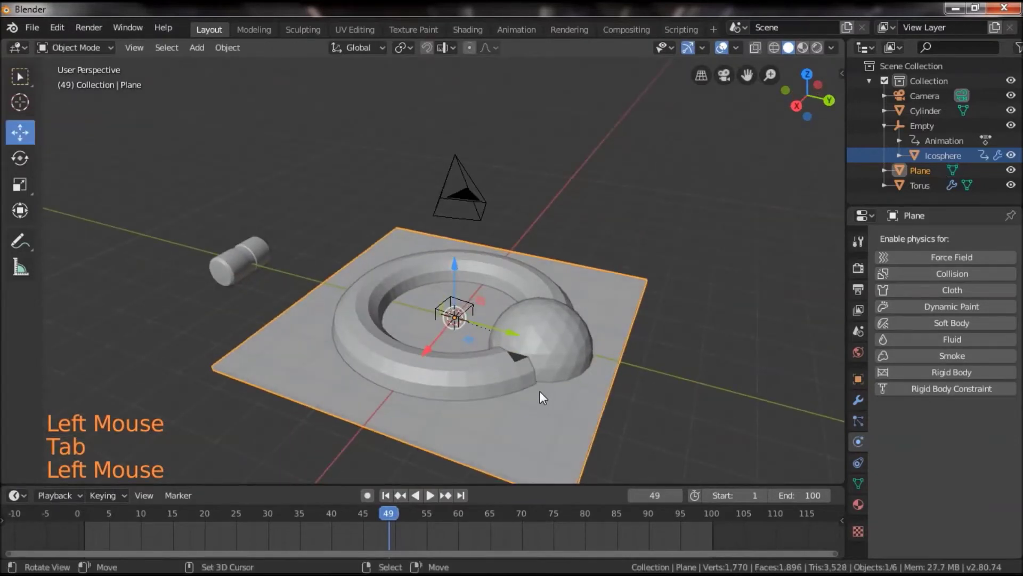
Step: Add a sphere empty and parent the torus setup and plane to it, keeping transforms
{"action": "key", "text": "shift+a"}
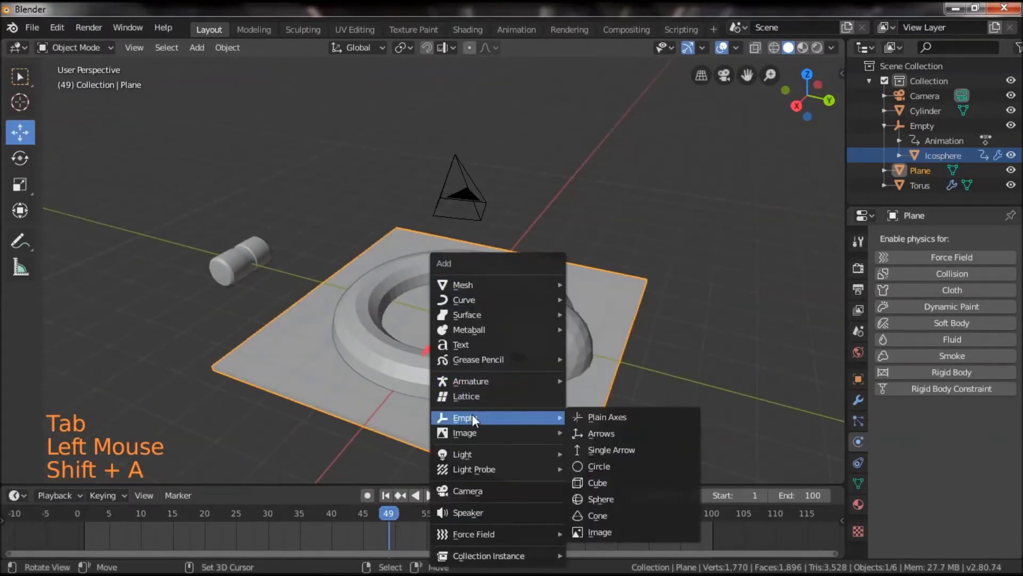
{"action": "key", "text": "s"}
{"action": "right_click", "coordinate": [587, 428]}
{"action": "right_click", "coordinate": [572, 343]}
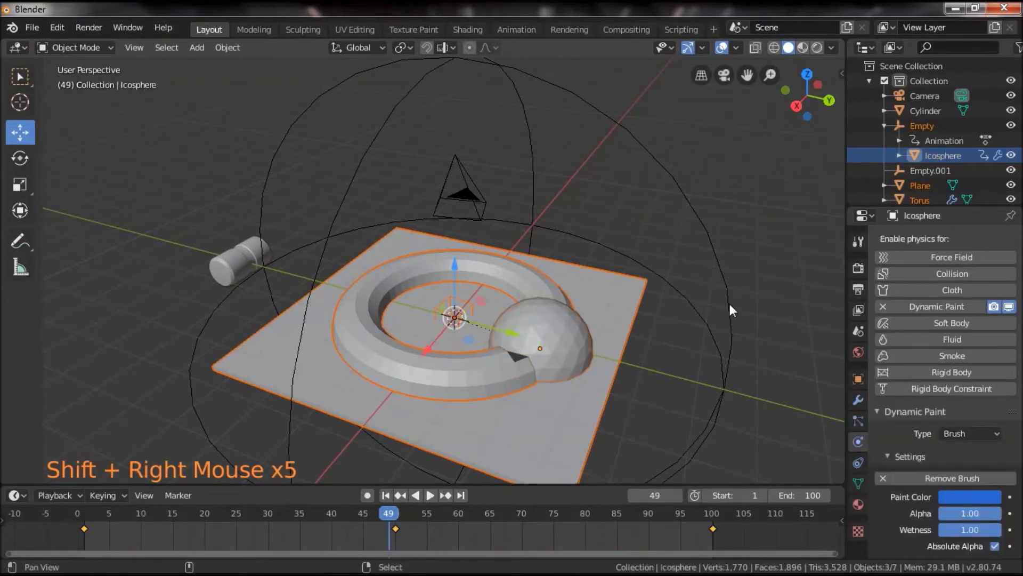
{"action": "key", "text": "ctrl+p"}
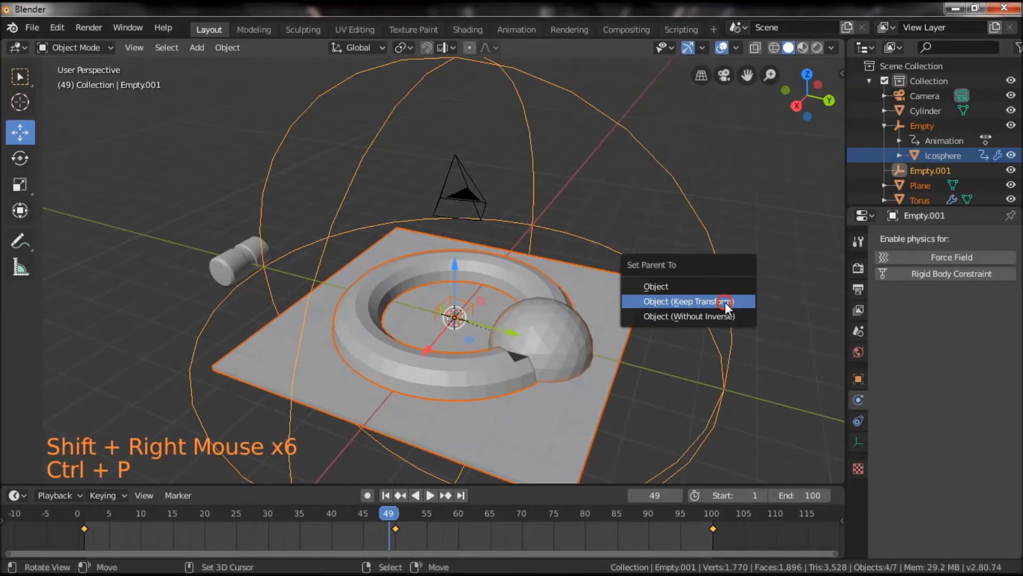
{"action": "right_click", "coordinate": [718, 330]}
Step: Rotate the parent empty 90° about Y so the ring stands upright, then rotate the plane back flat
{"action": "key", "text": "r"}
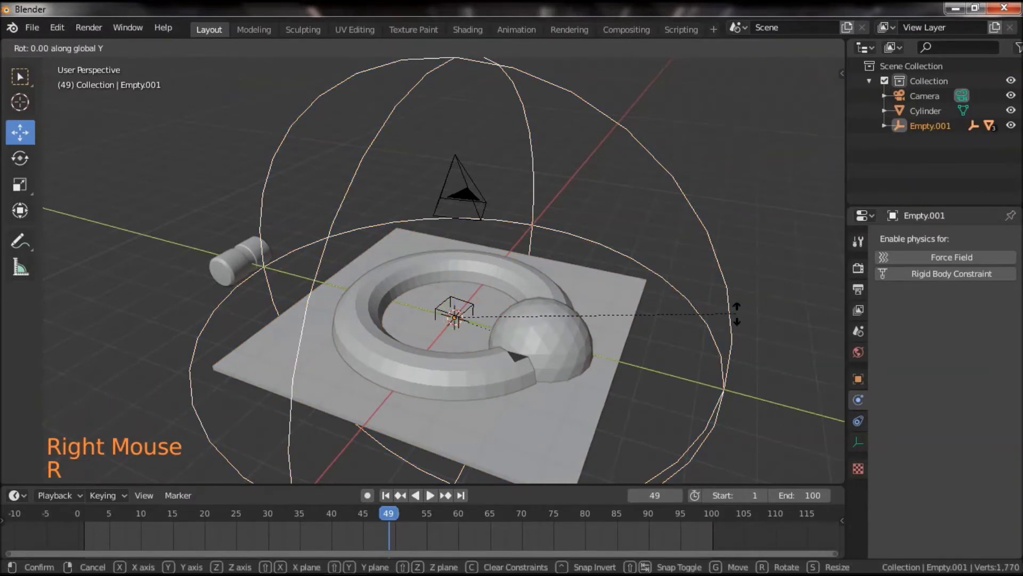
{"action": "right_click", "coordinate": [636, 250]}
{"action": "left_click", "coordinate": [633, 365]}
{"action": "key", "text": "r"}
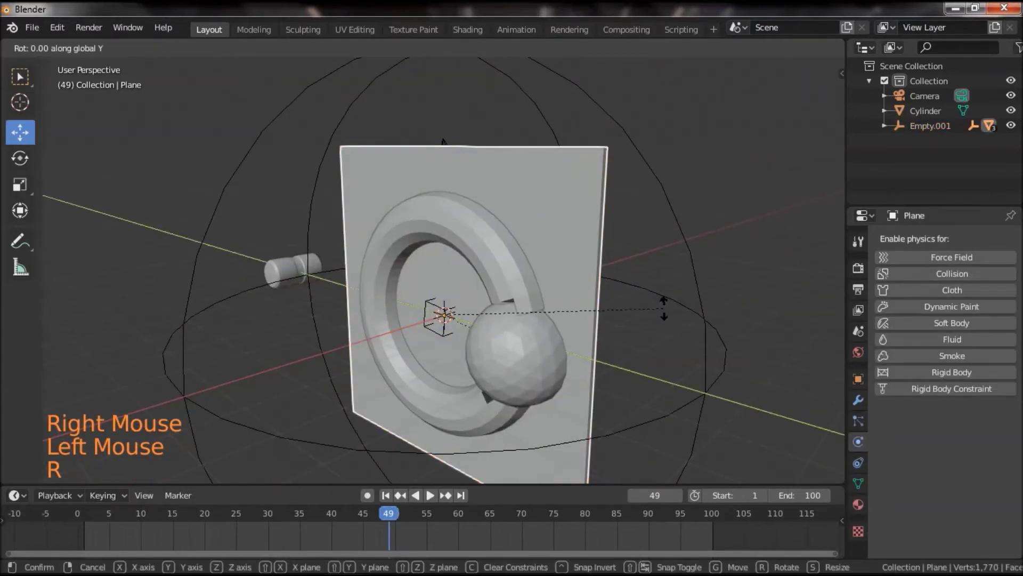
{"action": "left_click", "coordinate": [580, 390]}
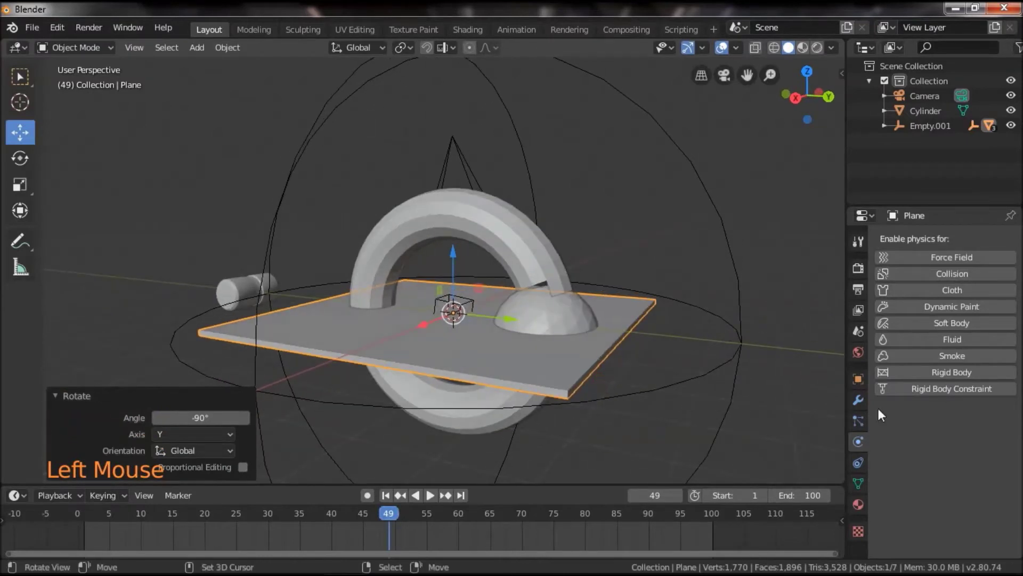
Step: Clear the ground plane's parent and reset its rotation so it lies flat
{"action": "left_click", "coordinate": [863, 382]}
{"action": "scroll", "scroll_direction": "up", "scroll_amount": 3}
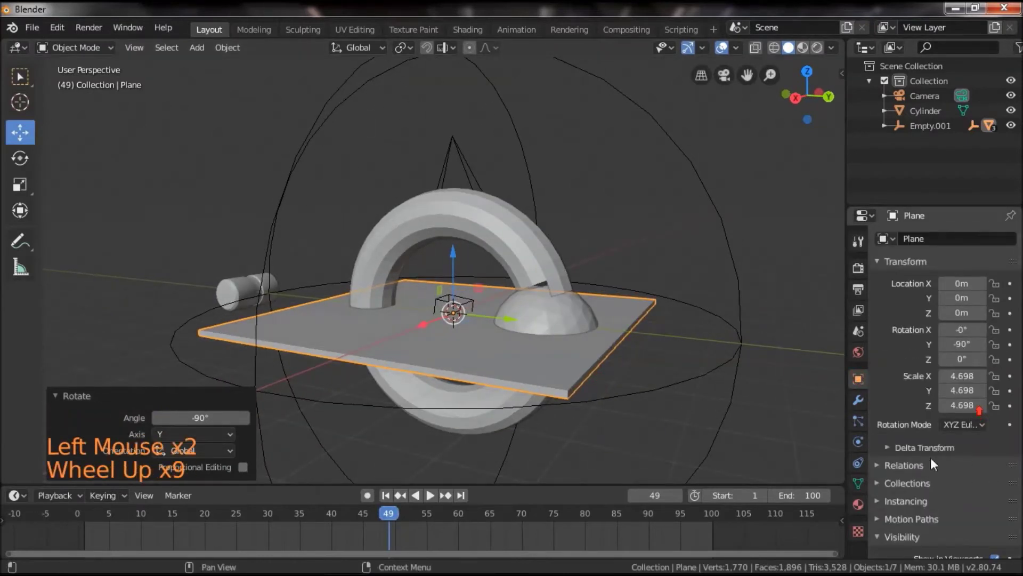
{"action": "left_click", "coordinate": [912, 474]}
{"action": "scroll", "scroll_direction": "up", "scroll_amount": 3}
{"action": "left_click", "coordinate": [999, 488]}
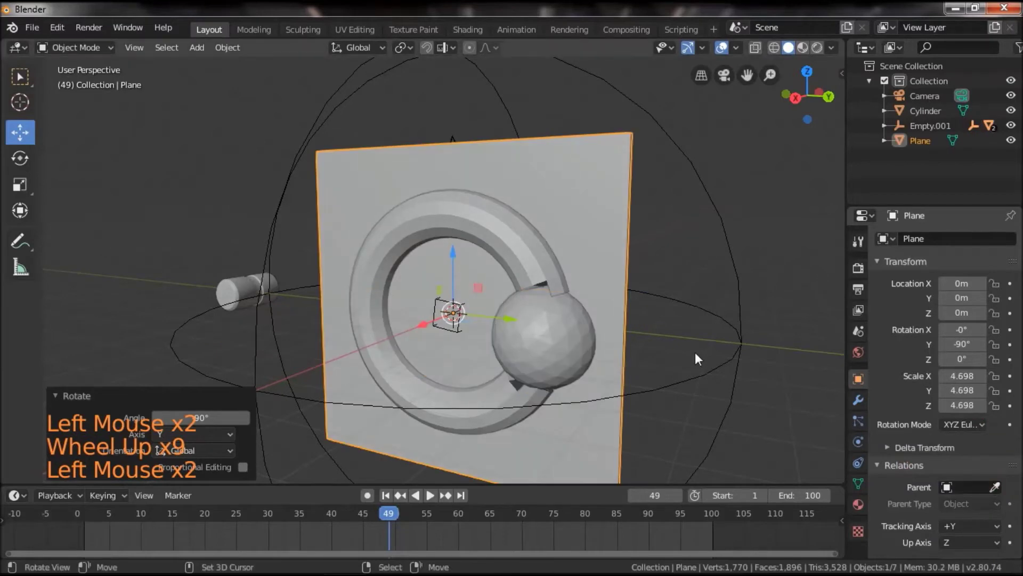
{"action": "key", "text": "r"}
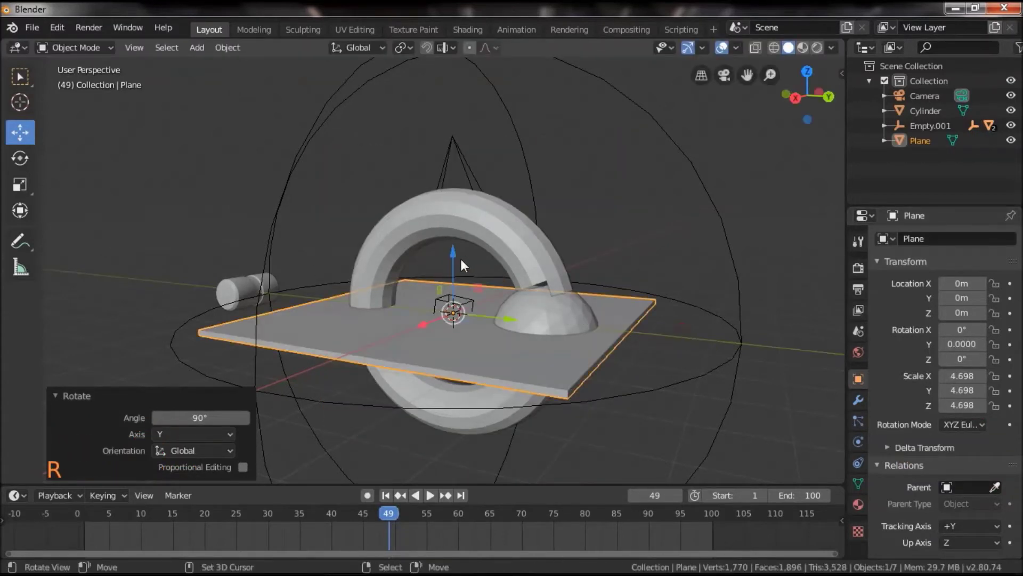
Step: Raise the torus group's empty along Z above the ground
{"action": "right_click", "coordinate": [734, 275]}
{"action": "left_click", "coordinate": [450, 249]}
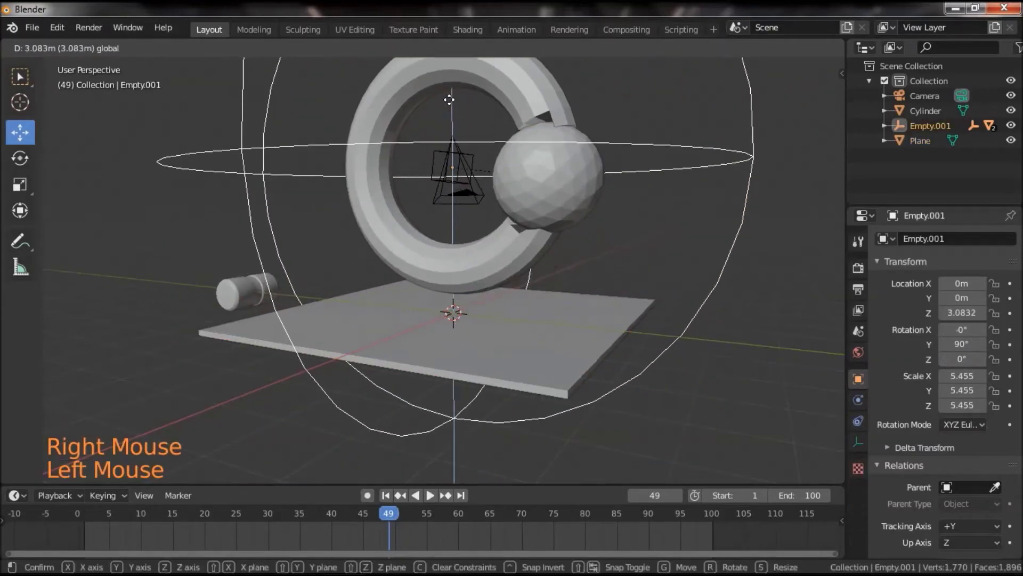
{"action": "scroll", "scroll_direction": "down", "scroll_amount": 3}
{"action": "left_click", "coordinate": [614, 333]}
Step: Enlarge the ground plane flat and move the source cylinder far away along Y
{"action": "right_click", "coordinate": [557, 346]}
{"action": "key", "text": "Tab"}
{"action": "key", "text": "s"}
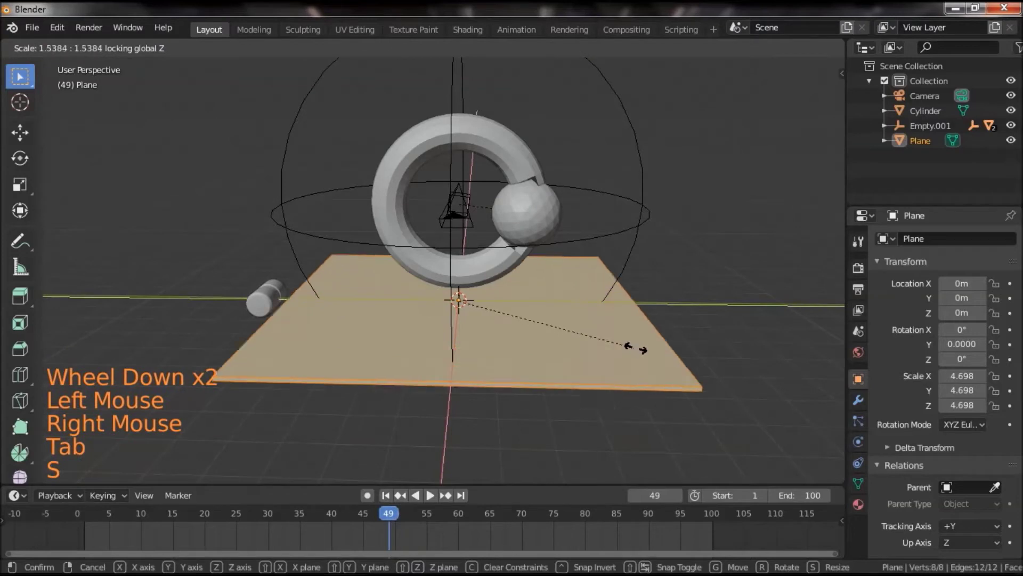
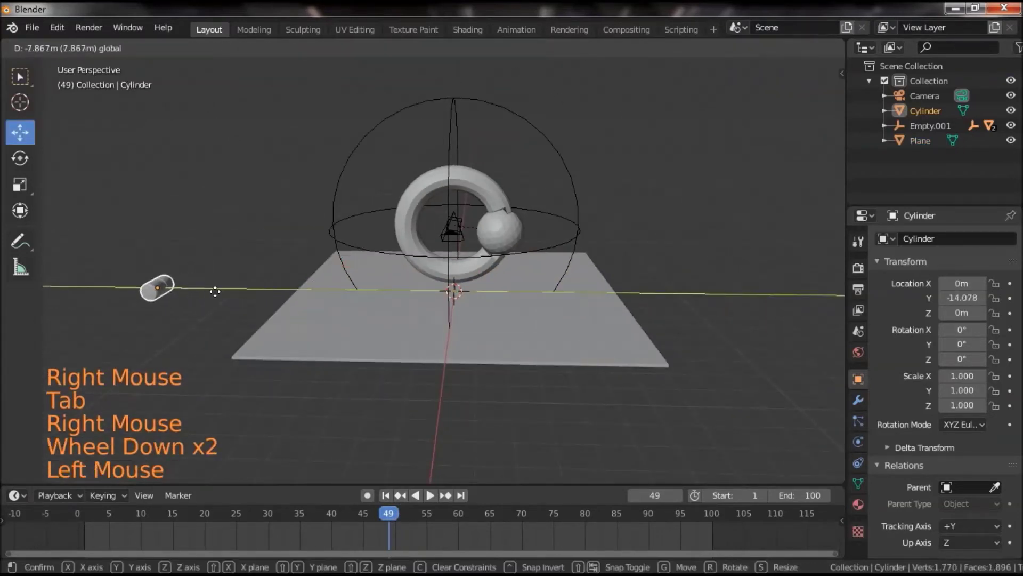
{"action": "left_click", "coordinate": [506, 368]}
{"action": "left_click", "coordinate": [514, 369]}
{"action": "scroll", "scroll_direction": "up", "scroll_amount": 3}
{"action": "left_click", "coordinate": [538, 374]}
Step: Lower the ground plane beneath the ring and play the animation
{"action": "right_click", "coordinate": [537, 346]}
{"action": "right_click", "coordinate": [536, 337]}
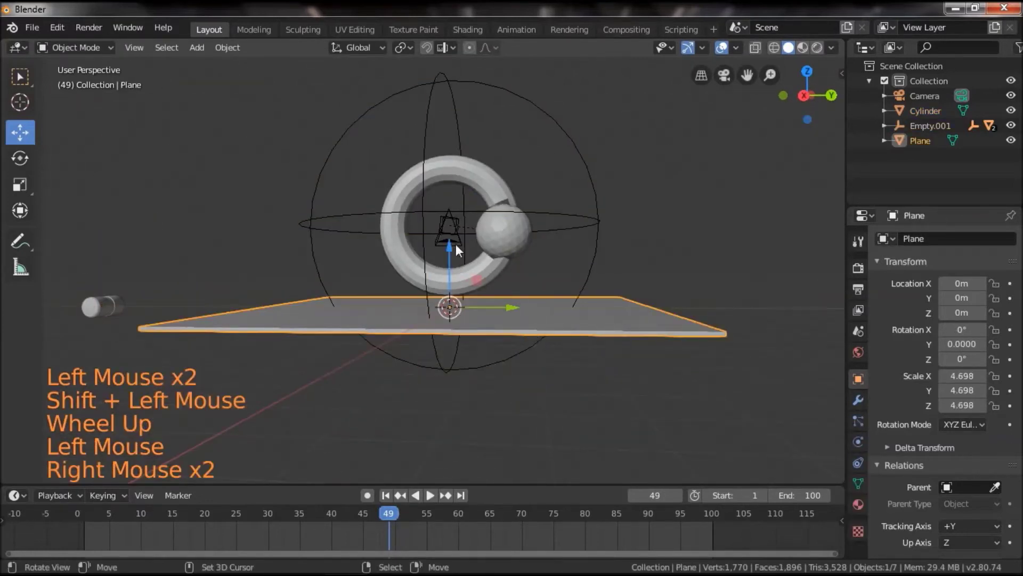
{"action": "left_click", "coordinate": [458, 251]}
{"action": "left_click", "coordinate": [644, 274]}
{"action": "left_click", "coordinate": [618, 313]}
{"action": "scroll", "scroll_direction": "up", "scroll_amount": 3}
{"action": "left_click", "coordinate": [439, 503]}
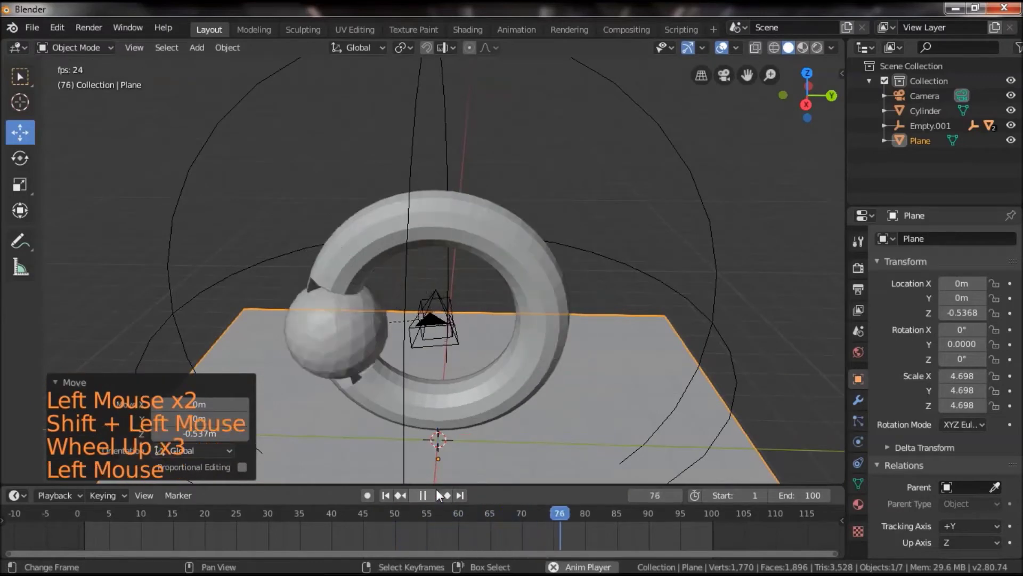
Step: Stop playback, rewind to frame 1 and select the torus
{"action": "left_click", "coordinate": [639, 367]}
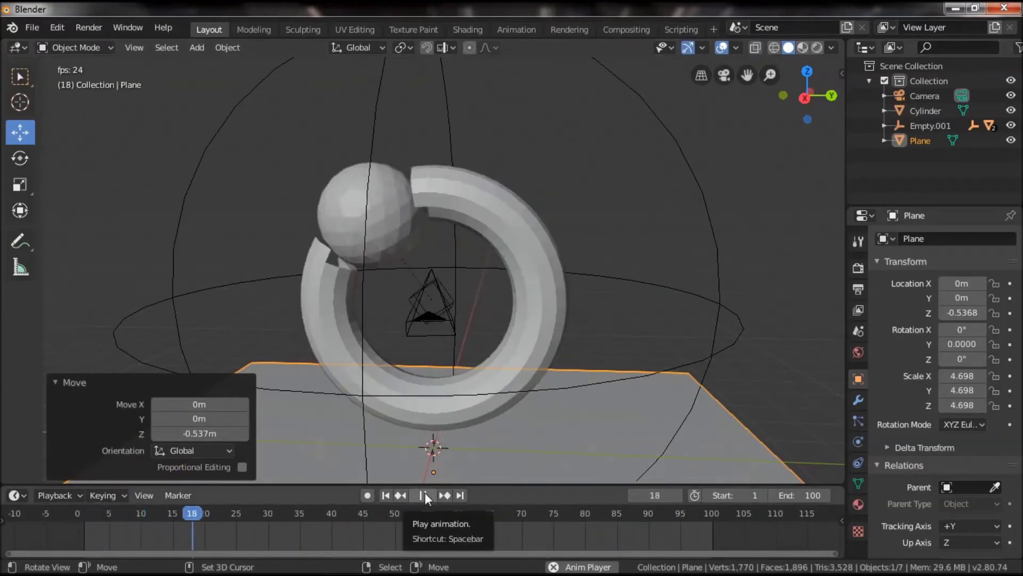
{"action": "left_click", "coordinate": [428, 497]}
{"action": "left_click", "coordinate": [387, 497]}
{"action": "scroll", "scroll_direction": "down", "scroll_amount": 3}
{"action": "left_click", "coordinate": [596, 353]}
{"action": "left_click", "coordinate": [576, 370]}
{"action": "scroll", "scroll_direction": "up", "scroll_amount": 3}
{"action": "right_click", "coordinate": [312, 229]}
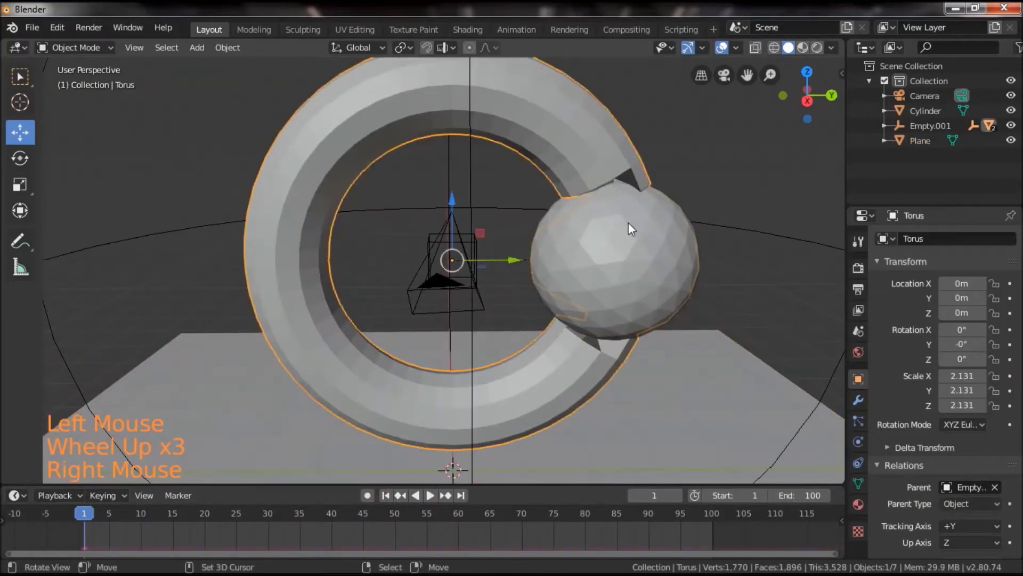
Step: Switch to rendered preview and load hdr.hdr as the World environment image
{"action": "scroll", "scroll_direction": "down", "scroll_amount": 3}
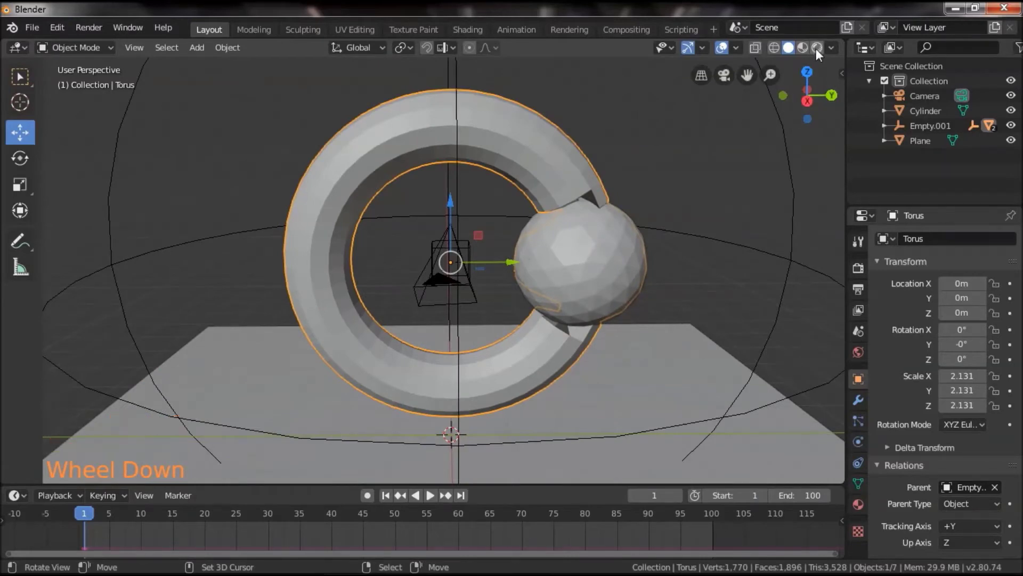
{"action": "left_click", "coordinate": [821, 54]}
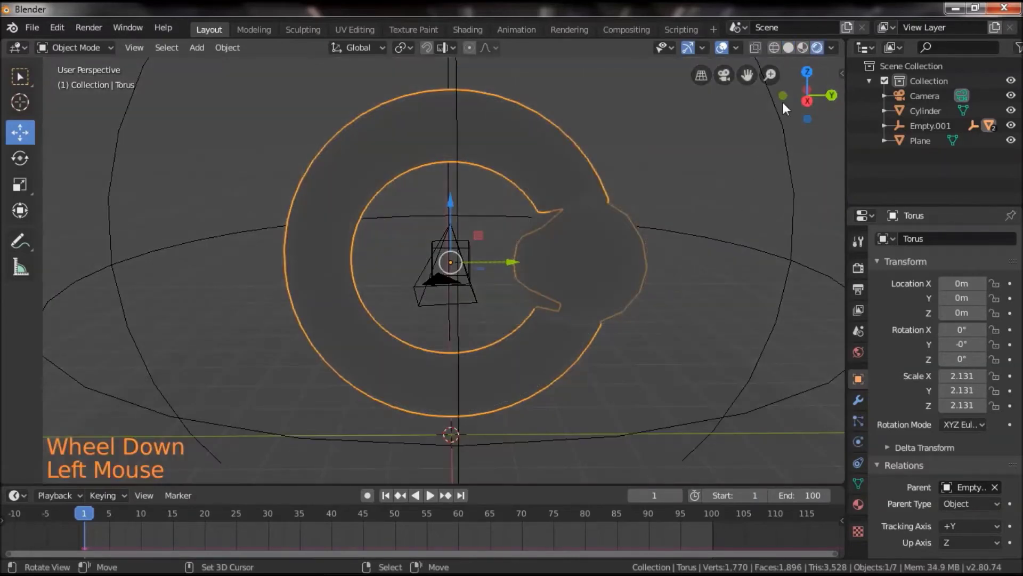
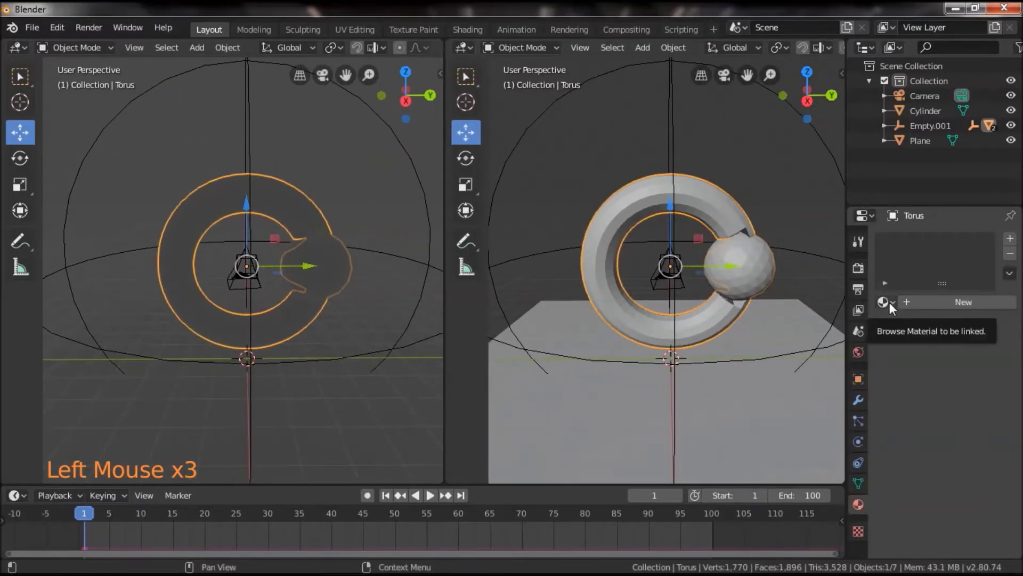
{"action": "left_click", "coordinate": [863, 353]}
{"action": "left_click", "coordinate": [1012, 341]}
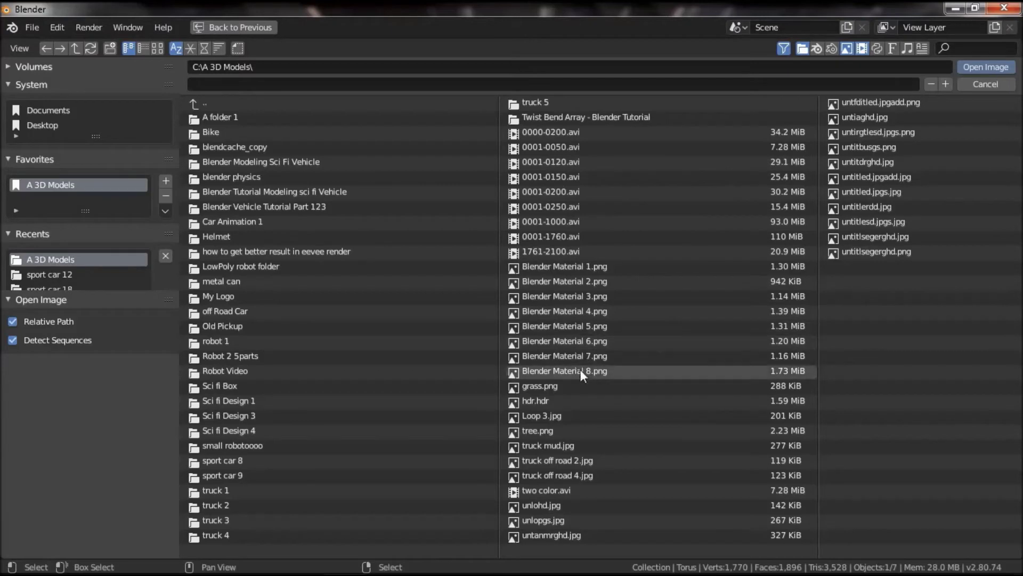
{"action": "left_click", "coordinate": [554, 403]}
{"action": "left_click", "coordinate": [865, 314]}
{"action": "scroll", "scroll_direction": "down", "scroll_amount": 3}
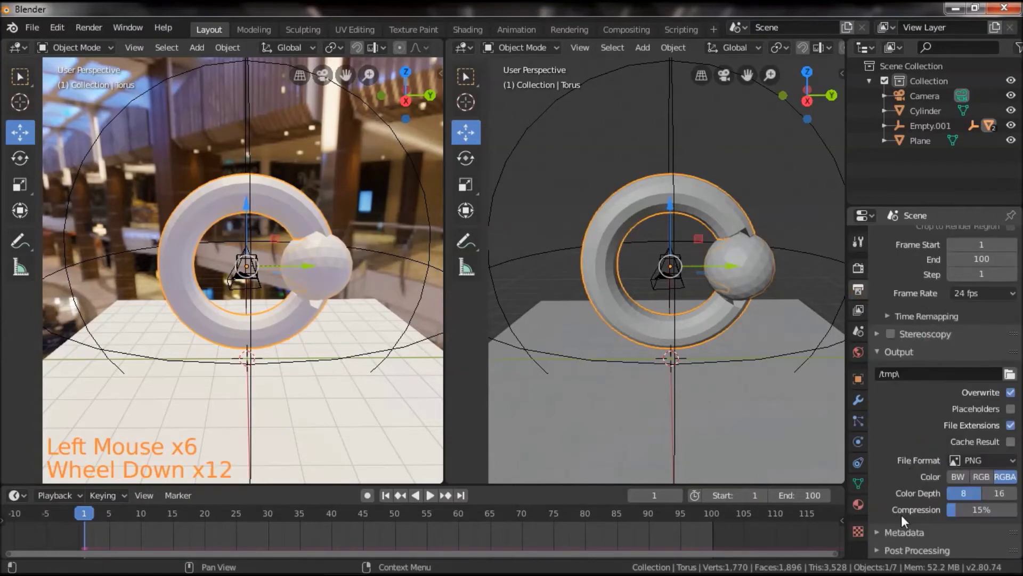
Step: Enable Motion Blur and Film > Transparent in the render settings
{"action": "scroll", "scroll_direction": "down", "scroll_amount": 3}
{"action": "left_click", "coordinate": [861, 267]}
{"action": "scroll", "scroll_direction": "up", "scroll_amount": 3}
{"action": "left_click", "coordinate": [895, 367]}
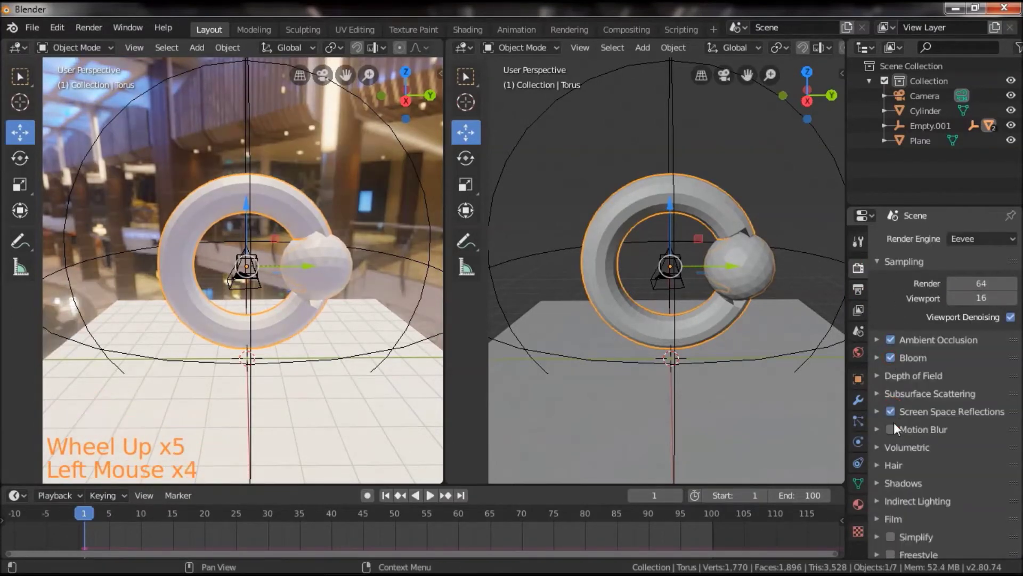
{"action": "left_click", "coordinate": [897, 436]}
{"action": "scroll", "scroll_direction": "down", "scroll_amount": 3}
{"action": "left_click", "coordinate": [888, 492]}
{"action": "scroll", "scroll_direction": "down", "scroll_amount": 3}
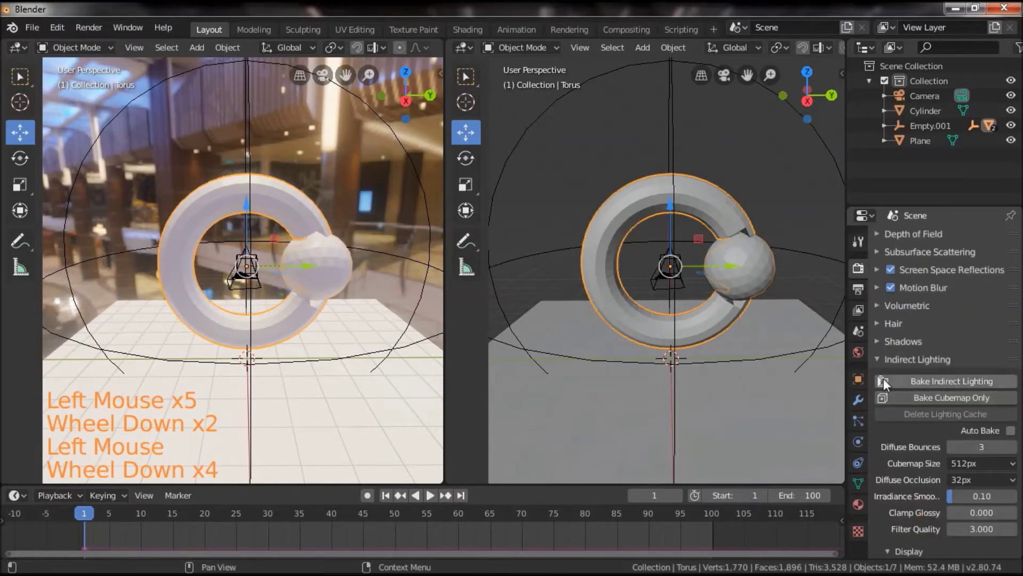
{"action": "scroll", "scroll_direction": "down", "scroll_amount": 3}
{"action": "left_click", "coordinate": [894, 495]}
{"action": "scroll", "scroll_direction": "down", "scroll_amount": 3}
{"action": "left_click", "coordinate": [1000, 480]}
{"action": "scroll", "scroll_direction": "down", "scroll_amount": 3}
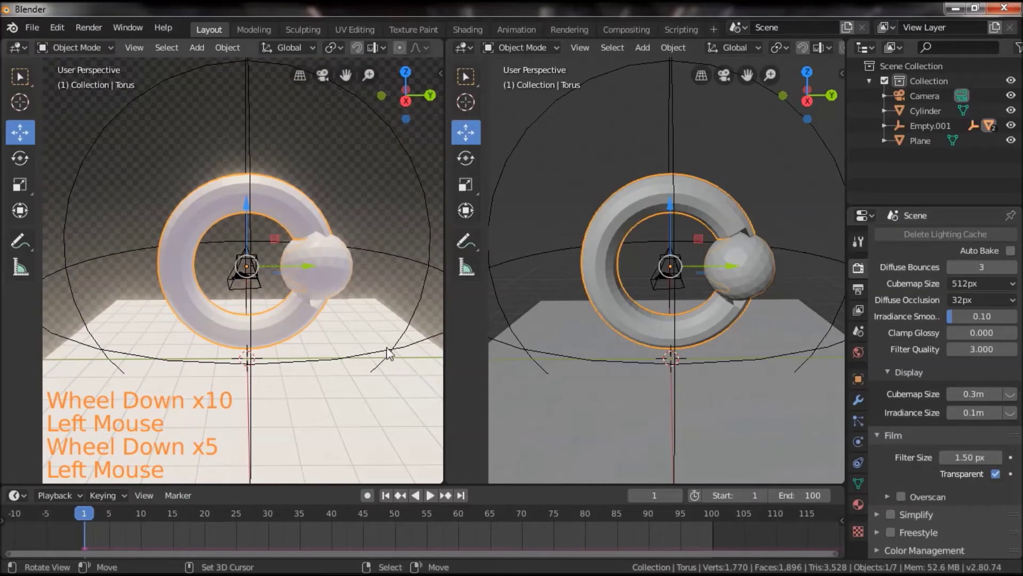
Step: Scale the ground plane down to about 0.58 beneath the ring
{"action": "right_click", "coordinate": [416, 454]}
{"action": "key", "text": "s"}
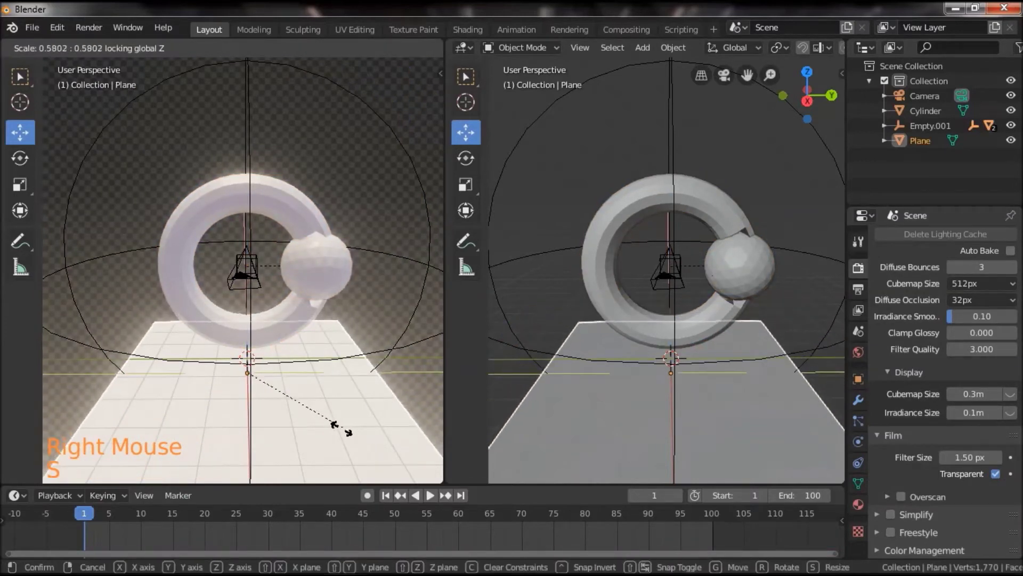
{"action": "scroll", "scroll_direction": "down", "scroll_amount": 3}
{"action": "left_click", "coordinate": [349, 426]}
{"action": "scroll", "scroll_direction": "down", "scroll_amount": 3}
{"action": "scroll", "scroll_direction": "up", "scroll_amount": 3}
{"action": "left_click", "coordinate": [343, 415]}
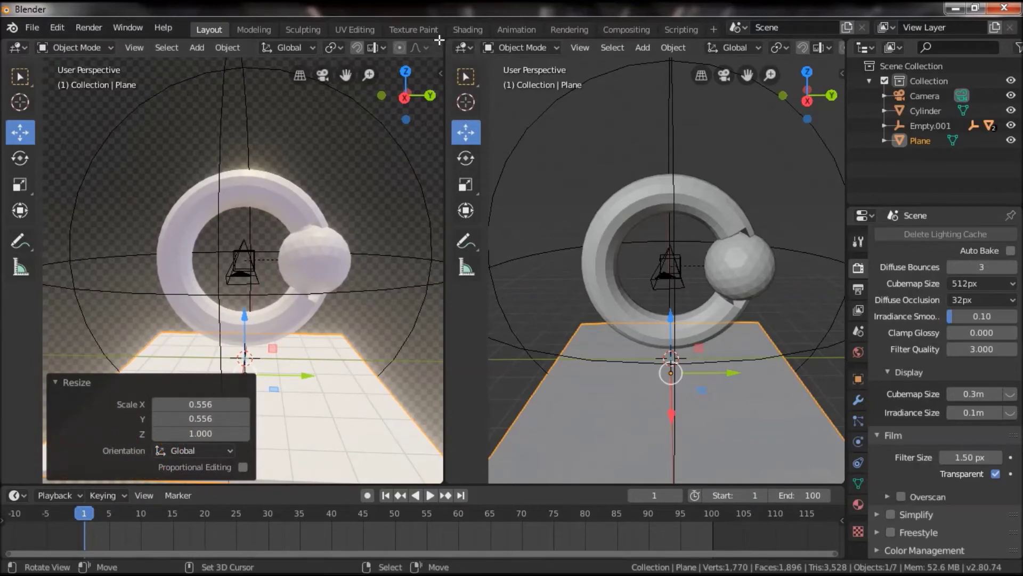
Step: Make the right area a Shader Editor and untick Show in Renders for the icosphere
{"action": "left_click", "coordinate": [476, 50]}
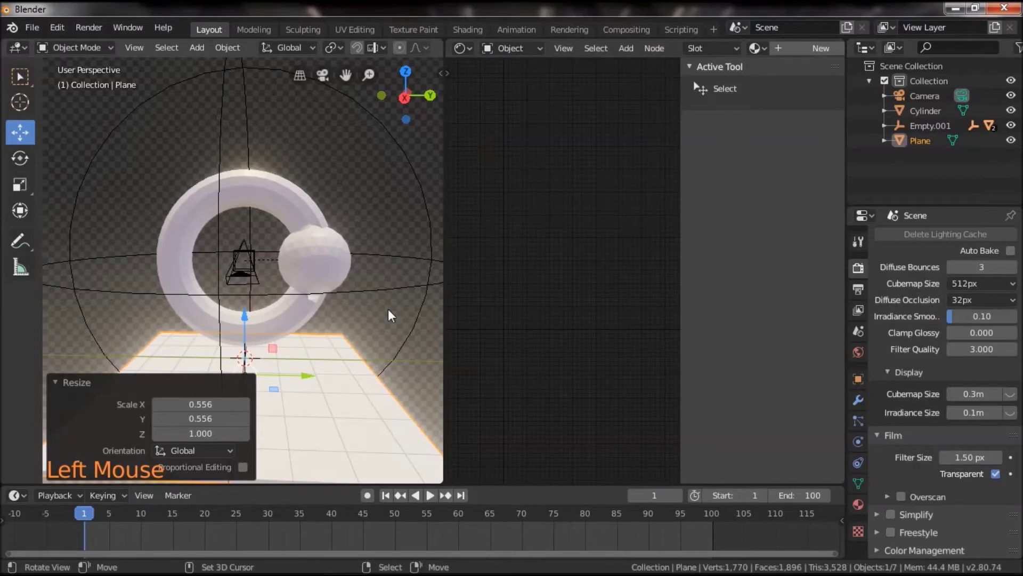
{"action": "right_click", "coordinate": [338, 269]}
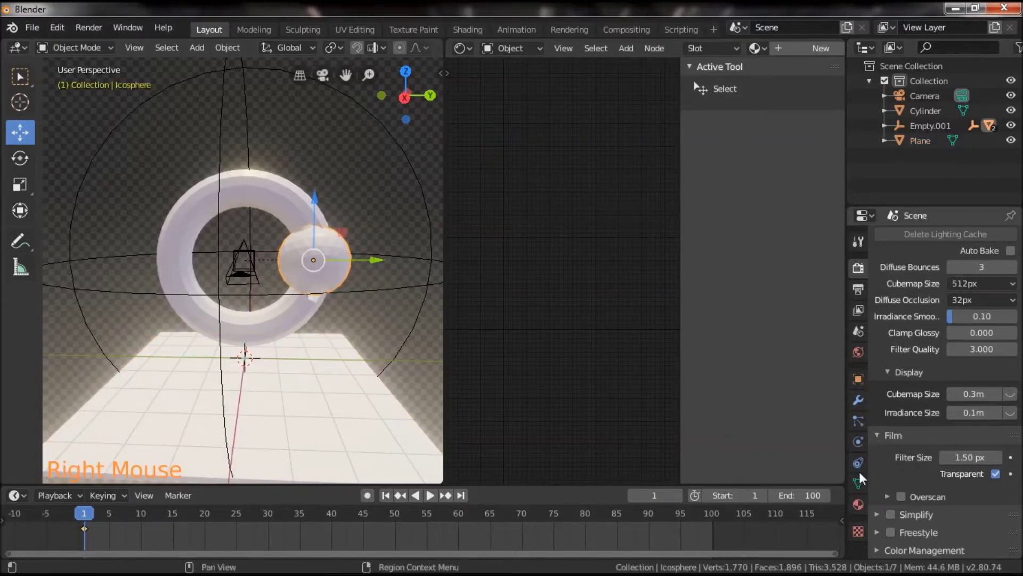
{"action": "left_click", "coordinate": [863, 386]}
{"action": "scroll", "scroll_direction": "down", "scroll_amount": 3}
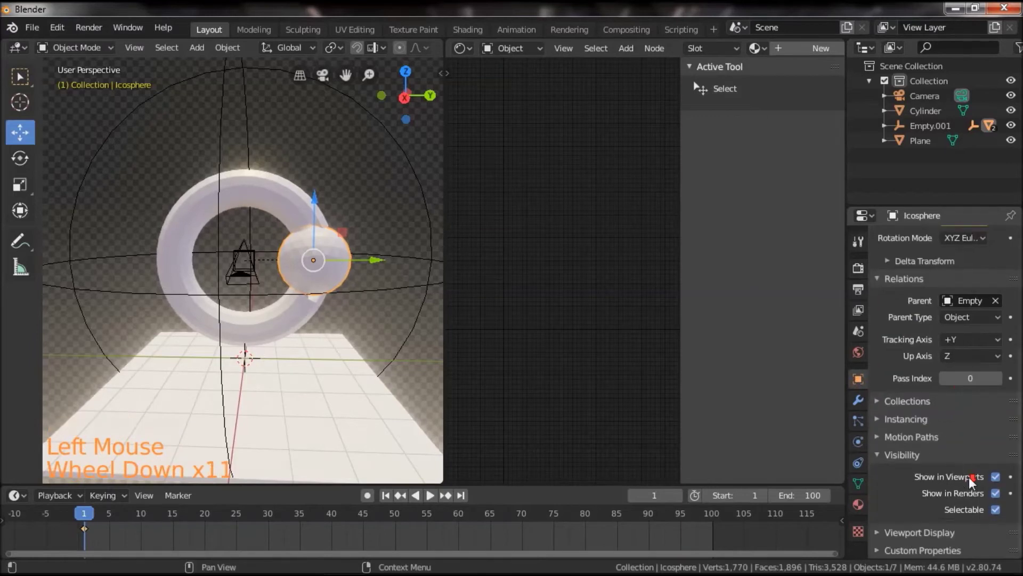
{"action": "left_click", "coordinate": [999, 500]}
{"action": "scroll", "scroll_direction": "down", "scroll_amount": 3}
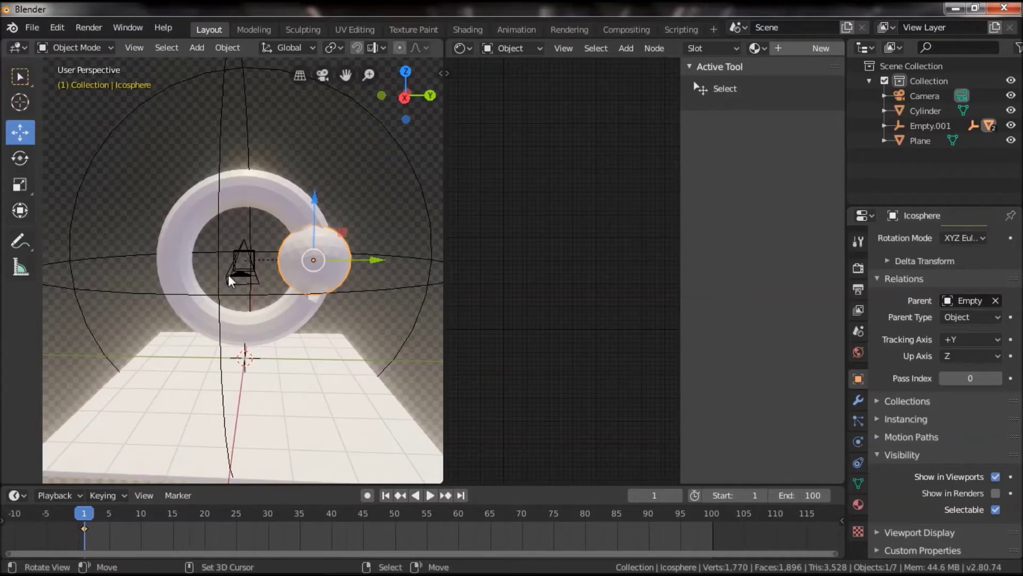
Step: Switch to camera view and adjust the framing from the sidebar
{"action": "key", "text": "KP_0"}
{"action": "scroll", "scroll_direction": "up", "scroll_amount": 3}
{"action": "scroll", "scroll_direction": "up", "scroll_amount": 3}
{"action": "key", "text": "n"}
{"action": "left_click", "coordinate": [438, 131]}
{"action": "left_click", "coordinate": [421, 248]}
{"action": "key", "text": "n"}
Step: Start a still Render Image in a separate render window
{"action": "scroll", "scroll_direction": "down", "scroll_amount": 3}
{"action": "left_click", "coordinate": [281, 399]}
{"action": "scroll", "scroll_direction": "down", "scroll_amount": 3}
{"action": "left_click", "coordinate": [289, 381]}
{"action": "left_click", "coordinate": [291, 406]}
{"action": "double_click", "coordinate": [295, 388]}
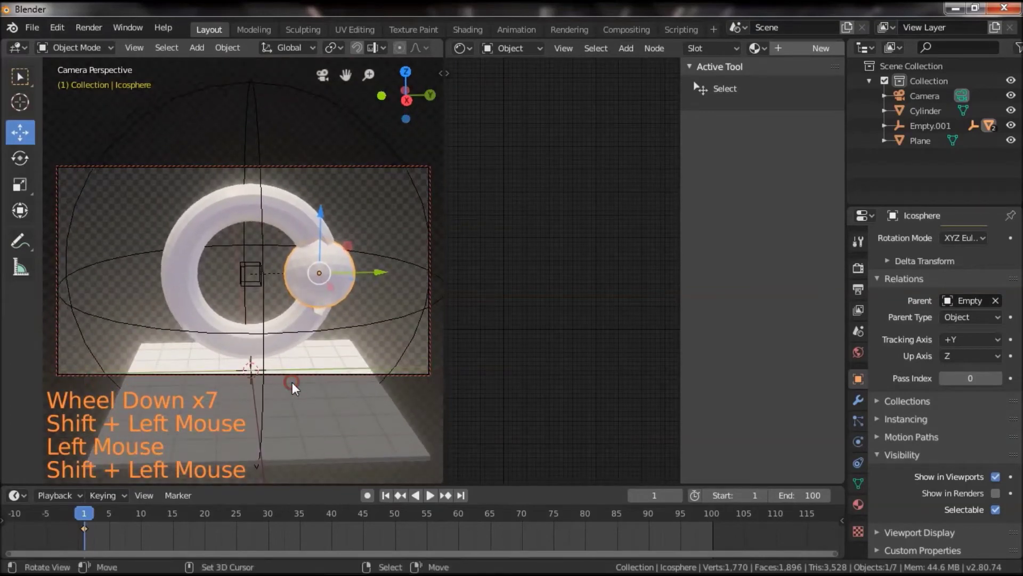
{"action": "left_click", "coordinate": [328, 404]}
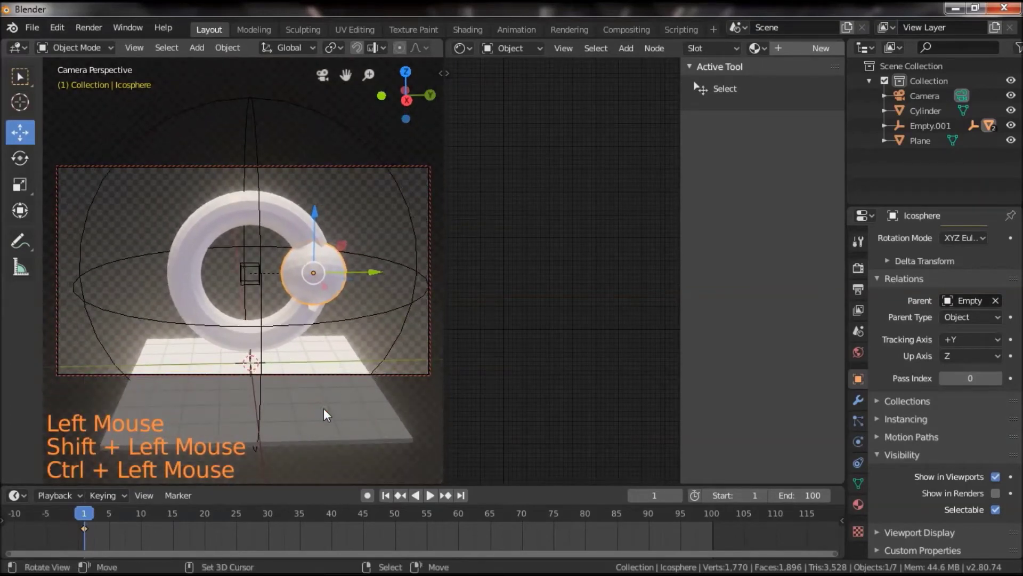
{"action": "double_click", "coordinate": [327, 415]}
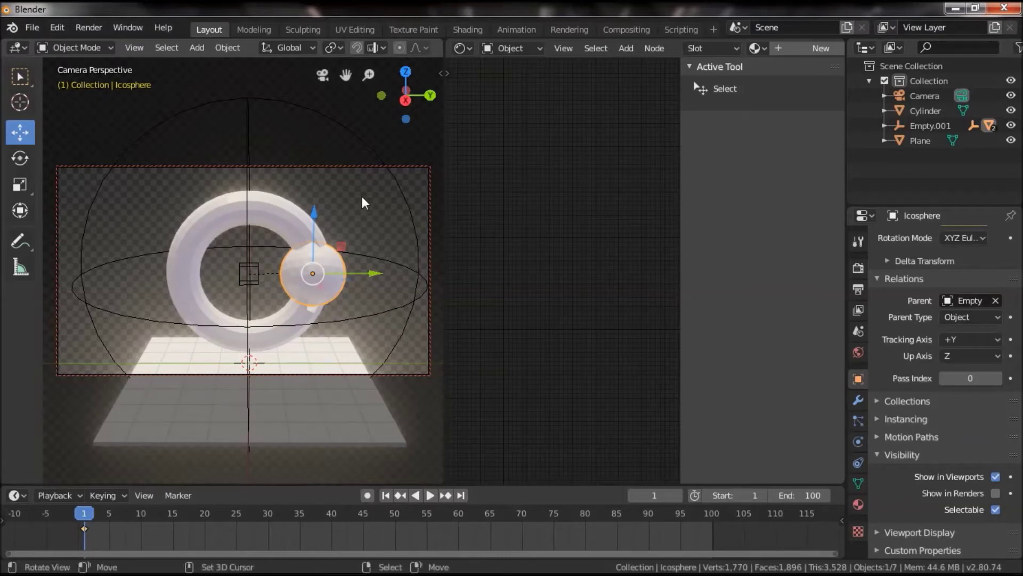
Step: Inspect the finished render, close the render window and exit camera view
{"action": "left_click", "coordinate": [104, 37]}
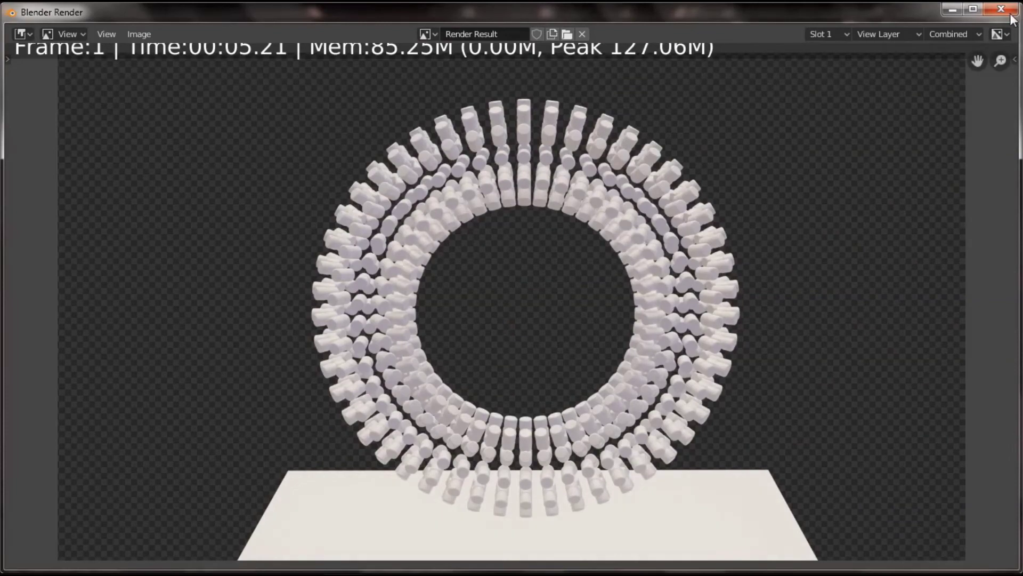
{"action": "left_click", "coordinate": [93, 36]}
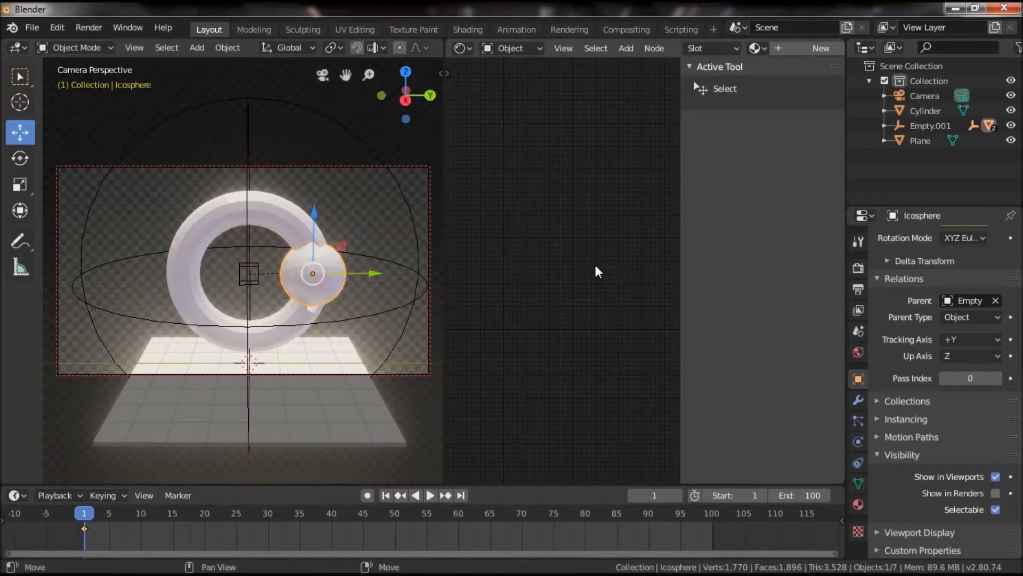
{"action": "left_click", "coordinate": [329, 80]}
Step: Select the single Cylinder, isolate it in local view and create a new node material for it
{"action": "left_click", "coordinate": [263, 373]}
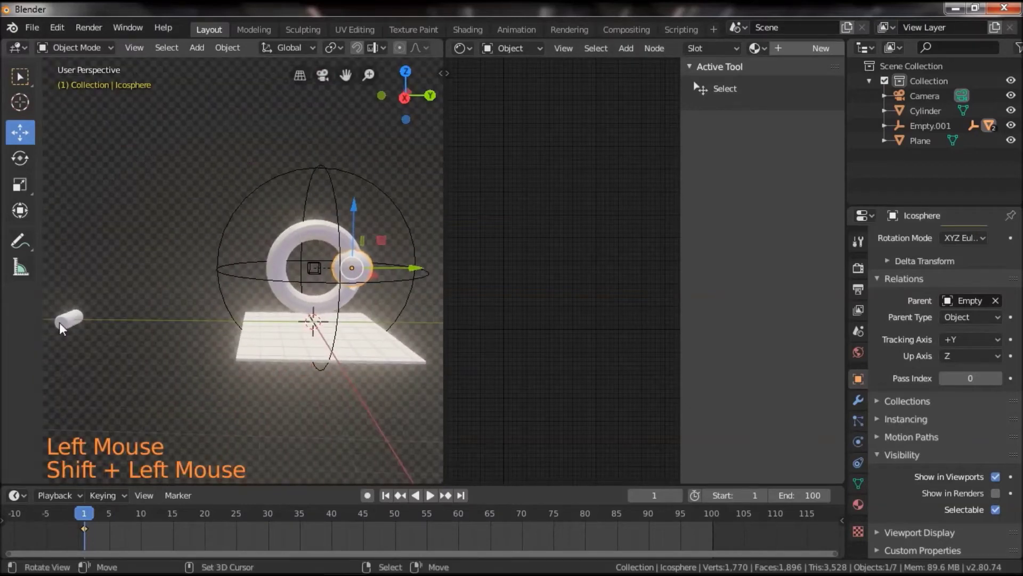
{"action": "right_click", "coordinate": [65, 328]}
{"action": "left_click", "coordinate": [180, 358]}
{"action": "left_click", "coordinate": [271, 346]}
{"action": "scroll", "scroll_direction": "up", "scroll_amount": 3}
{"action": "left_click", "coordinate": [179, 355]}
{"action": "scroll", "scroll_direction": "up", "scroll_amount": 3}
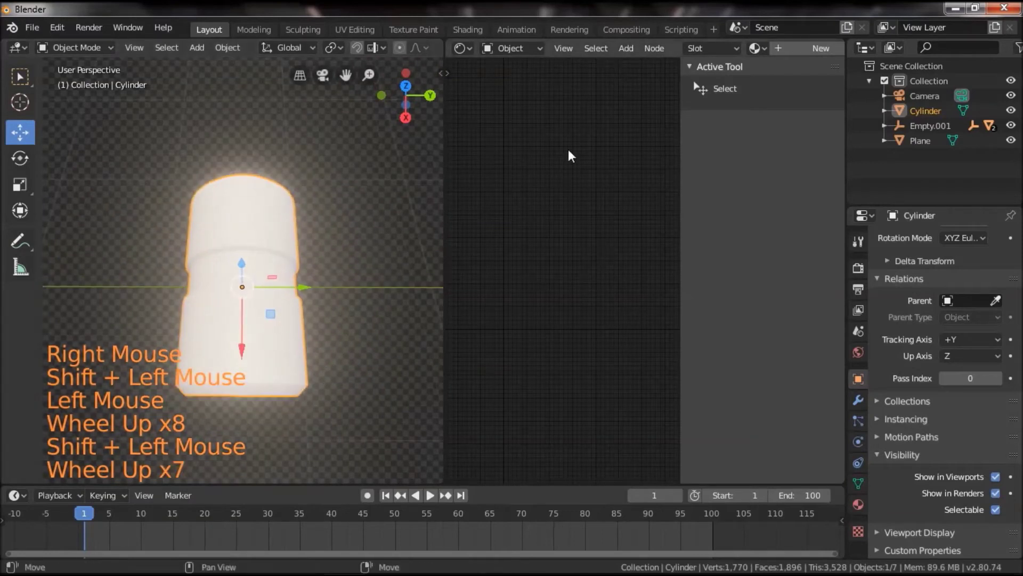
{"action": "key", "text": "n"}
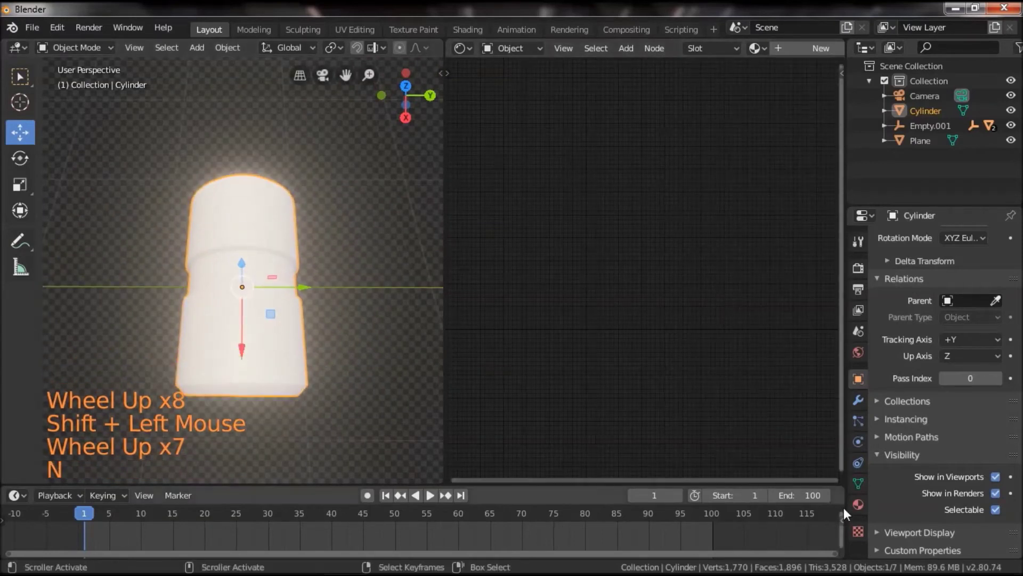
{"action": "left_click", "coordinate": [862, 512]}
{"action": "left_click", "coordinate": [898, 310]}
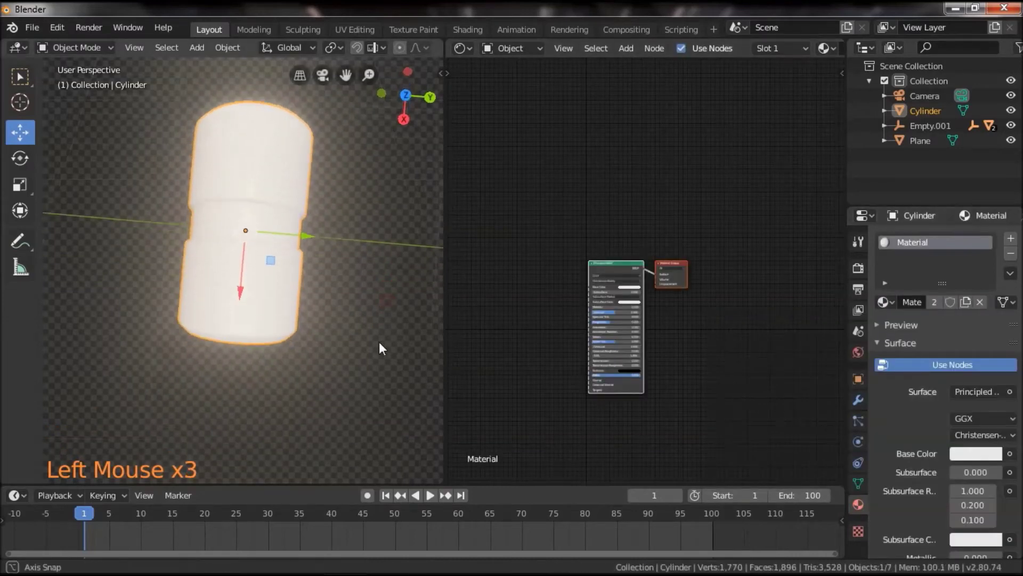
Step: Zoom the node editor onto the cylinder material's Principled BSDF and Material Output
{"action": "double_click", "coordinate": [379, 343]}
{"action": "scroll", "scroll_direction": "up", "scroll_amount": 3}
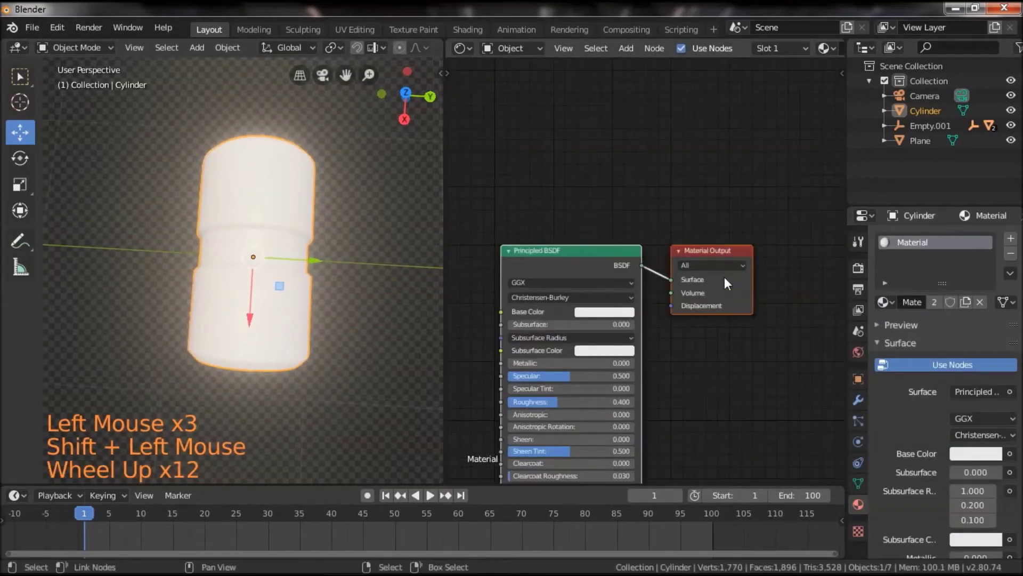
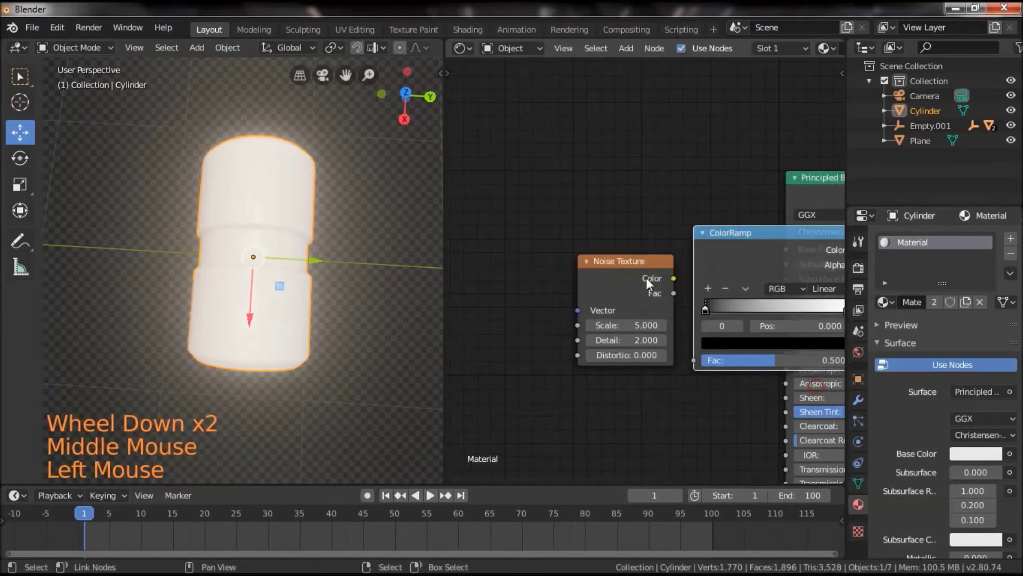
Step: Wire the Noise Texture Color into the ColorRamp and set noise Detail to 4.2
{"action": "left_click", "coordinate": [684, 286]}
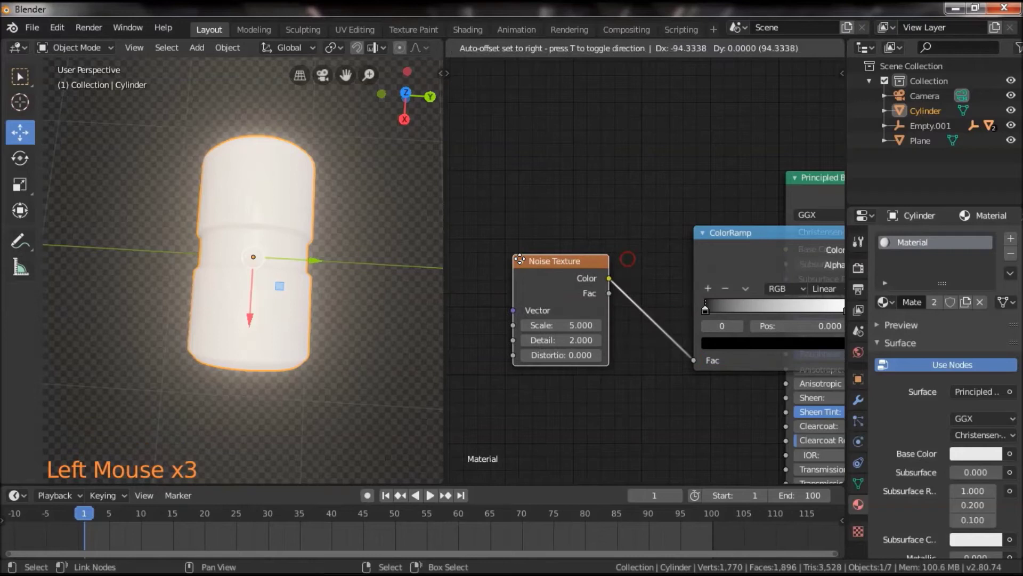
{"action": "left_click", "coordinate": [773, 241]}
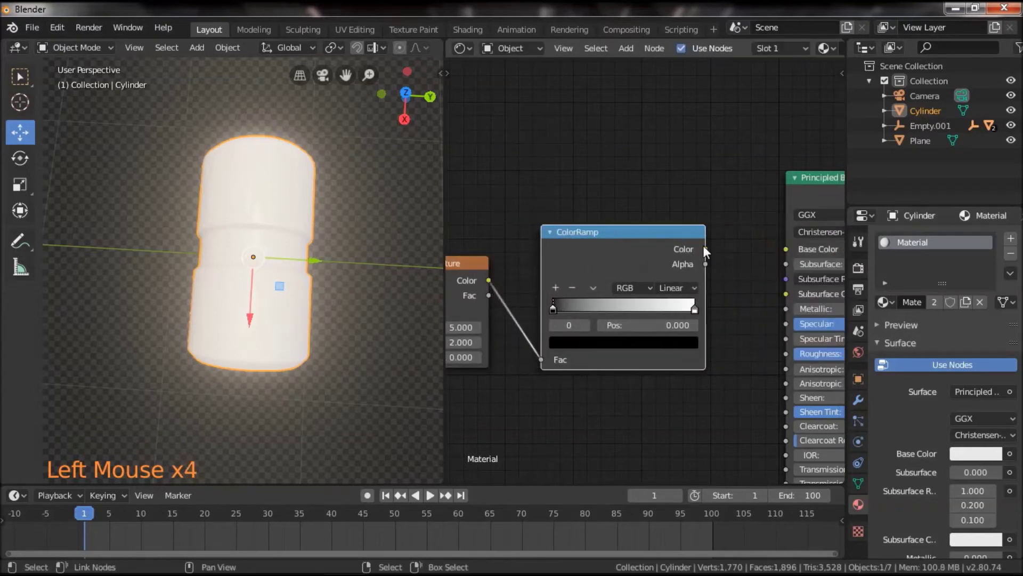
{"action": "left_click", "coordinate": [712, 253]}
{"action": "middle_click", "coordinate": [692, 414]}
{"action": "left_click", "coordinate": [772, 258]}
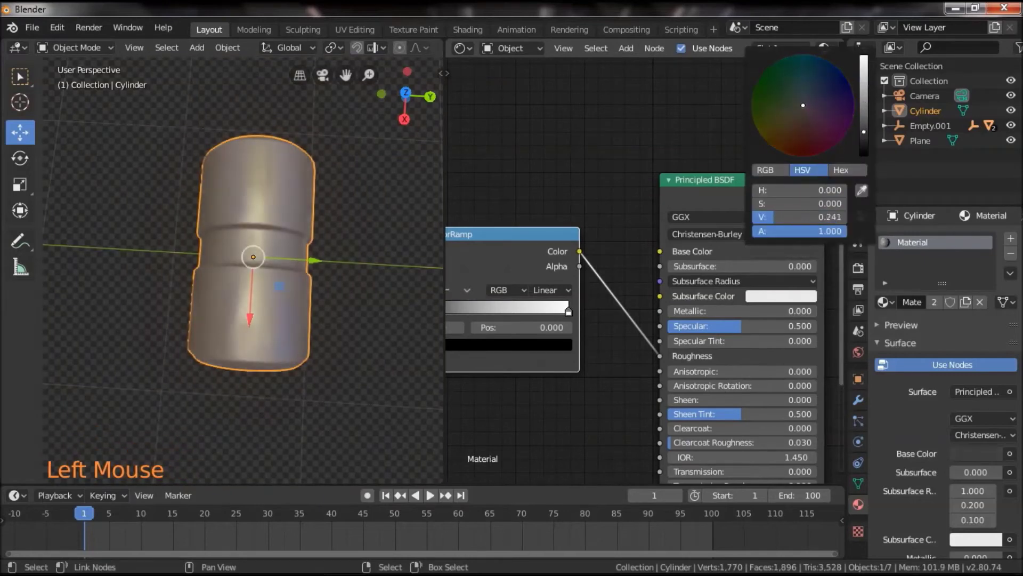
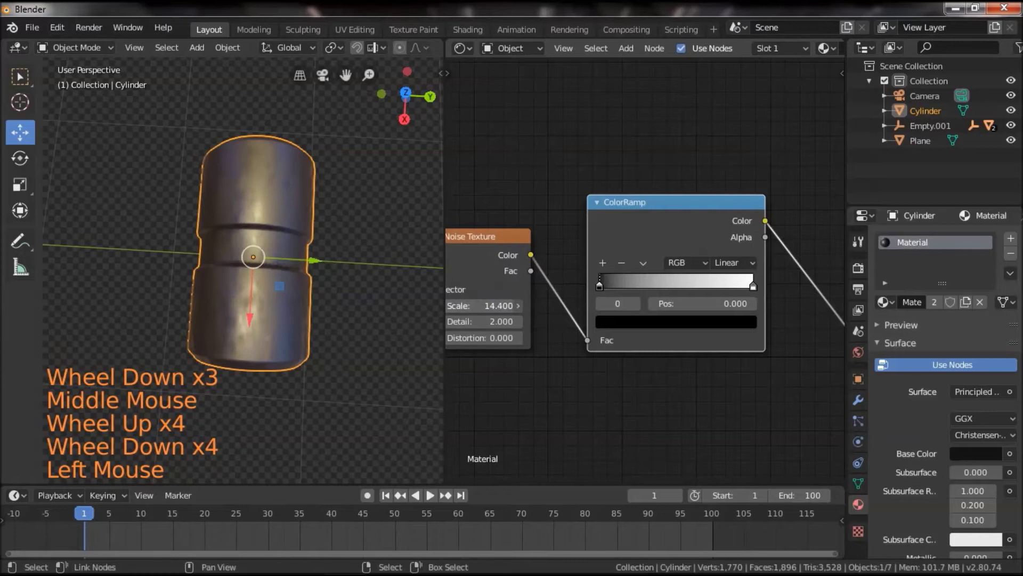
{"action": "left_click", "coordinate": [752, 290]}
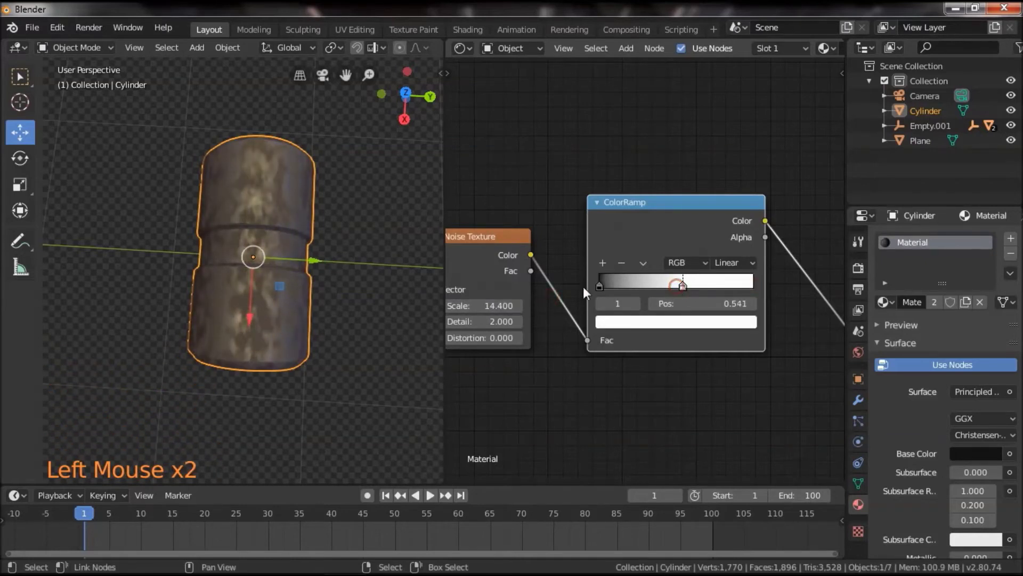
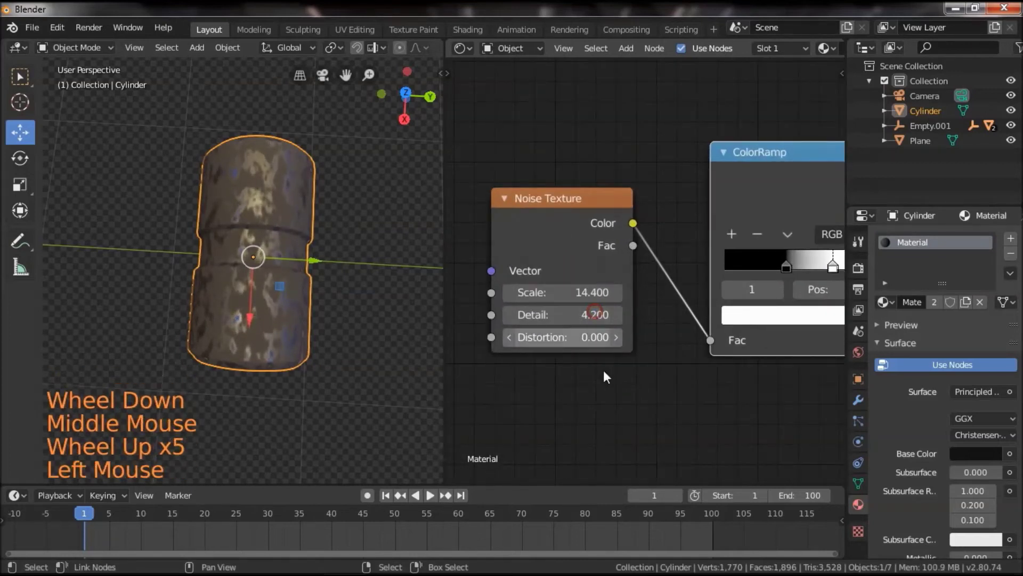
Step: Tighten the ColorRamp stops to about 0.355 (black) and 0.645 (white)
{"action": "scroll", "scroll_direction": "down", "scroll_amount": 3}
{"action": "middle_click", "coordinate": [627, 406]}
{"action": "scroll", "scroll_direction": "up", "scroll_amount": 3}
{"action": "left_click", "coordinate": [787, 269]}
{"action": "scroll", "scroll_direction": "up", "scroll_amount": 3}
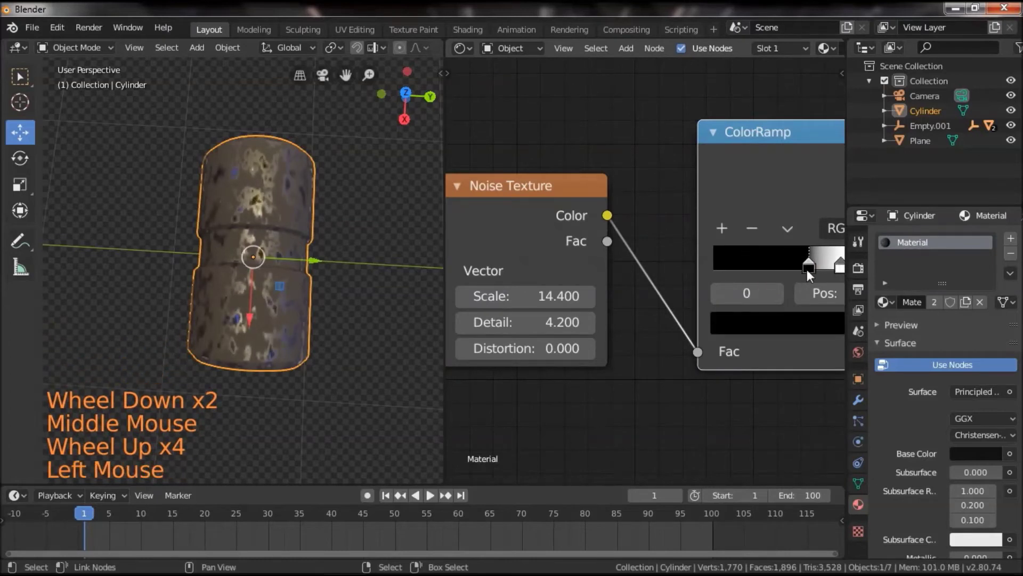
{"action": "scroll", "scroll_direction": "down", "scroll_amount": 3}
{"action": "middle_click", "coordinate": [715, 418]}
{"action": "scroll", "scroll_direction": "up", "scroll_amount": 3}
{"action": "left_click", "coordinate": [660, 260]}
{"action": "scroll", "scroll_direction": "up", "scroll_amount": 3}
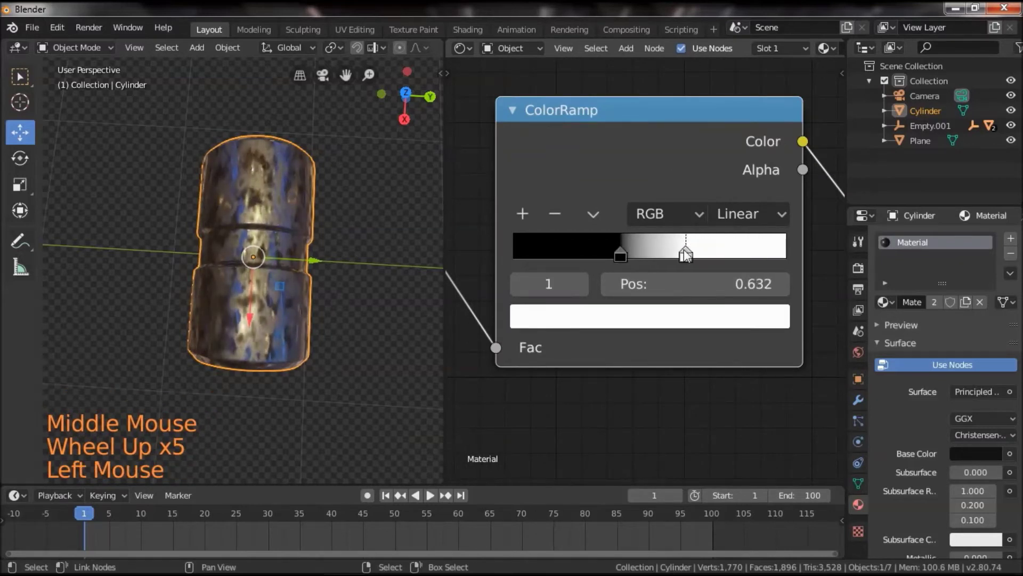
{"action": "left_click", "coordinate": [629, 258]}
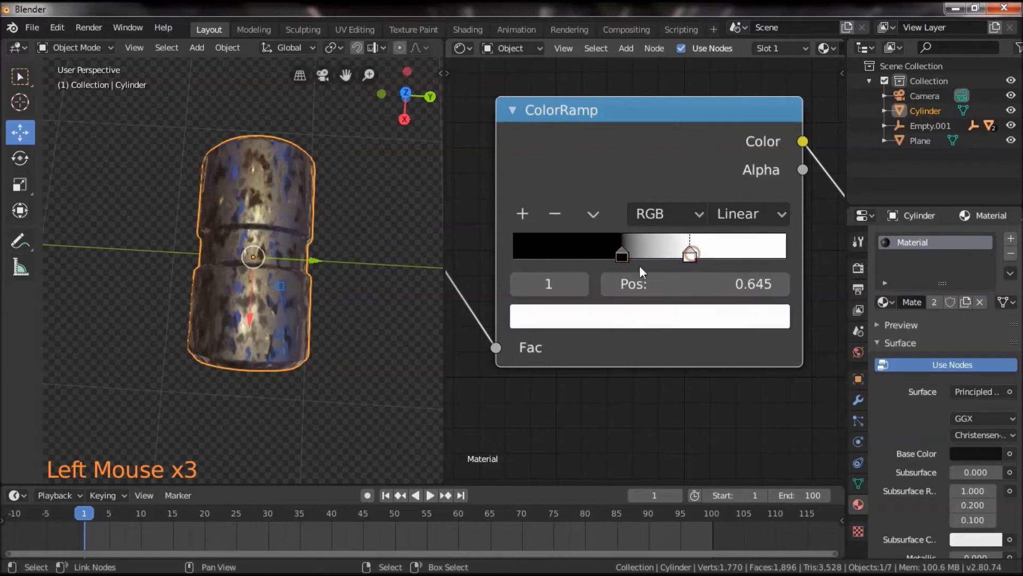
{"action": "left_click", "coordinate": [629, 258]}
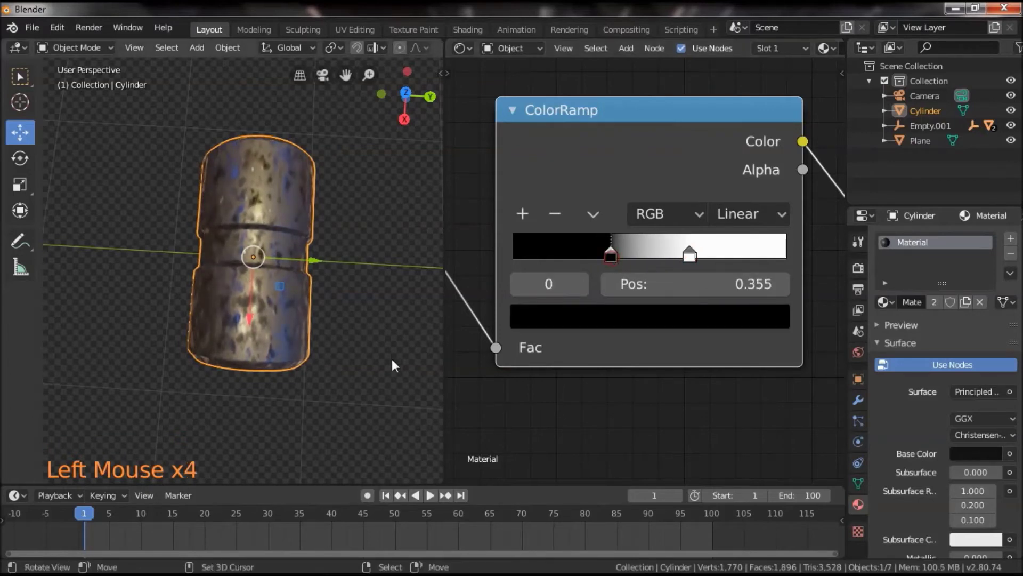
{"action": "scroll", "scroll_direction": "down", "scroll_amount": 3}
{"action": "scroll", "scroll_direction": "up", "scroll_amount": 3}
{"action": "left_click", "coordinate": [368, 336]}
{"action": "scroll", "scroll_direction": "down", "scroll_amount": 3}
{"action": "left_click", "coordinate": [340, 277]}
Step: In Edit Mode add a second material slot with new Material.001 for the band
{"action": "scroll", "scroll_direction": "up", "scroll_amount": 3}
{"action": "key", "text": "Tab"}
{"action": "scroll", "scroll_direction": "up", "scroll_amount": 3}
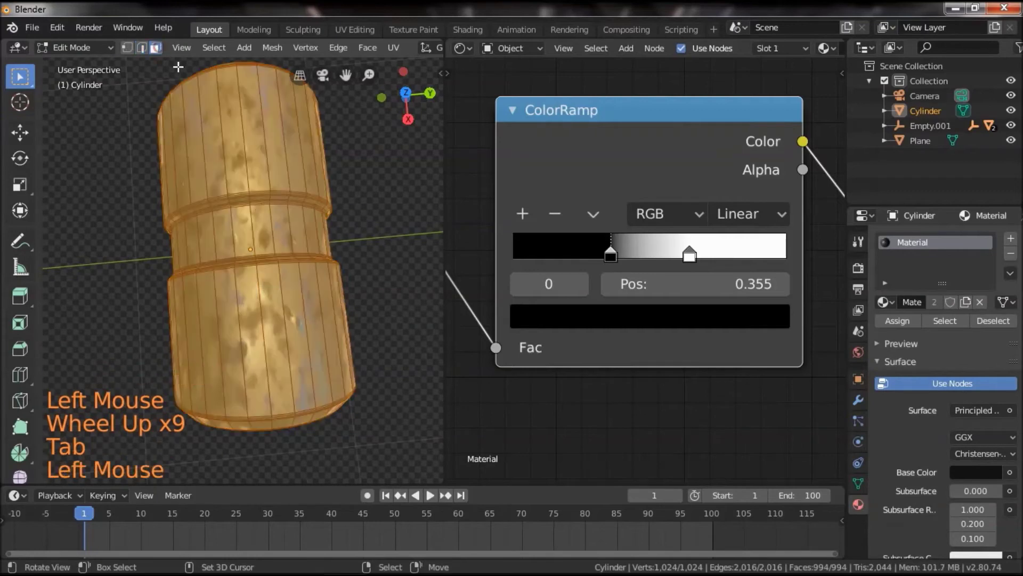
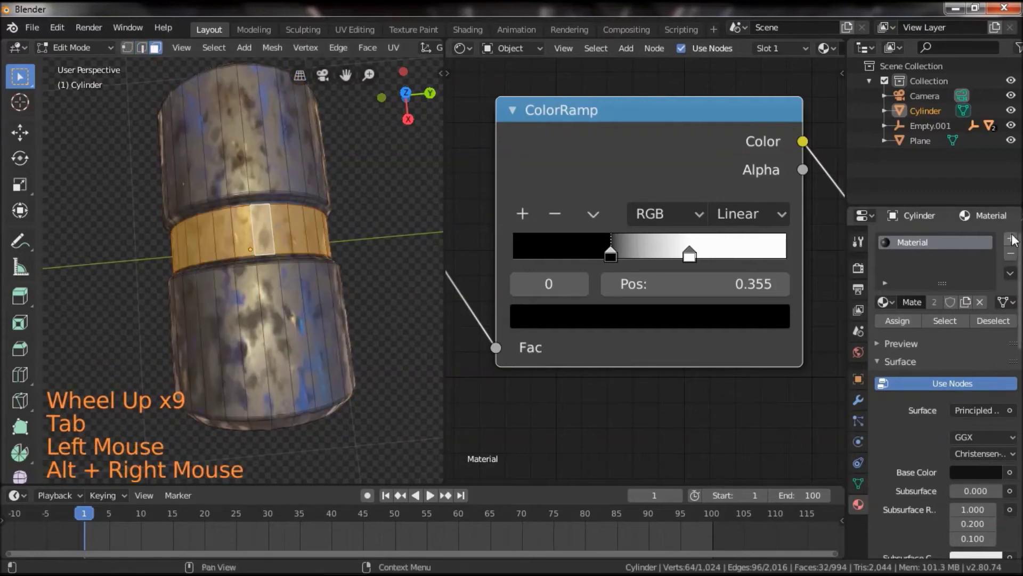
{"action": "left_click", "coordinate": [1015, 237]}
{"action": "left_click", "coordinate": [938, 338]}
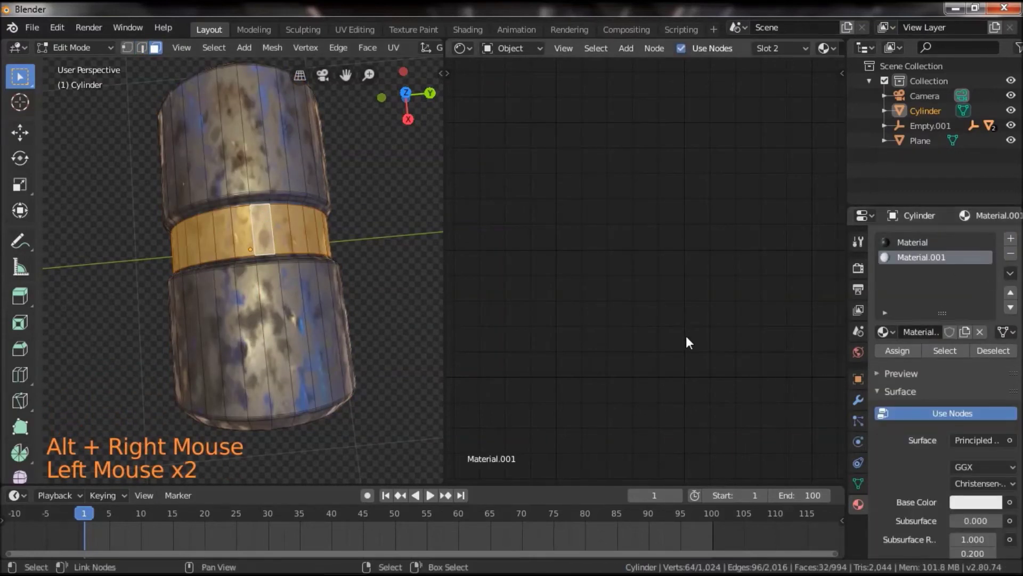
{"action": "scroll", "scroll_direction": "down", "scroll_amount": 3}
{"action": "left_click", "coordinate": [929, 244]}
Step: Copy the Noise/ColorRamp nodes into Material.001 and assign it to the band faces
{"action": "left_click", "coordinate": [630, 207]}
{"action": "right_click", "coordinate": [511, 230]}
{"action": "right_click", "coordinate": [653, 207]}
{"action": "key", "text": "ctrl+c"}
{"action": "left_click", "coordinate": [934, 252]}
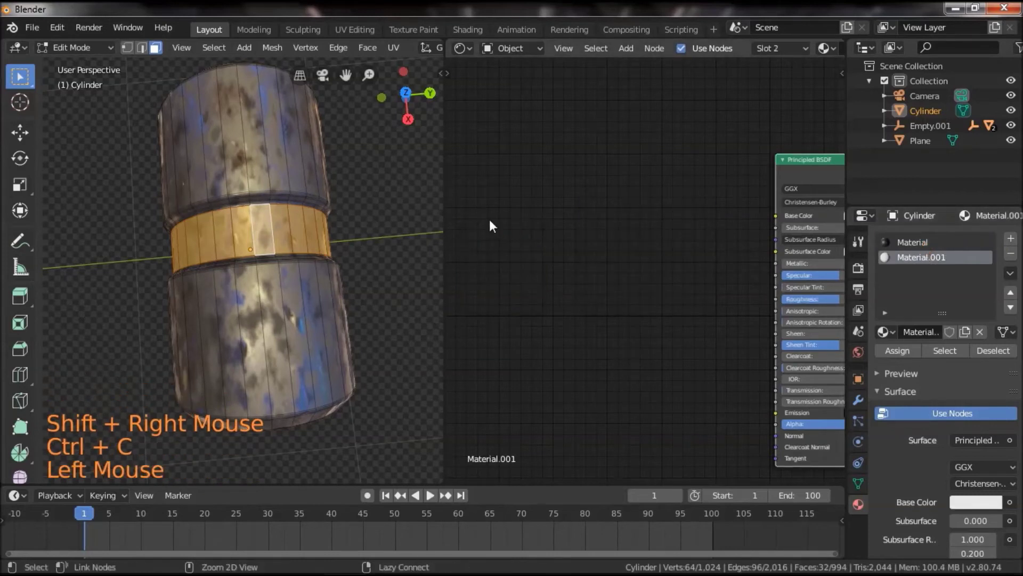
{"action": "key", "text": "ctrl+v"}
{"action": "left_click", "coordinate": [884, 254]}
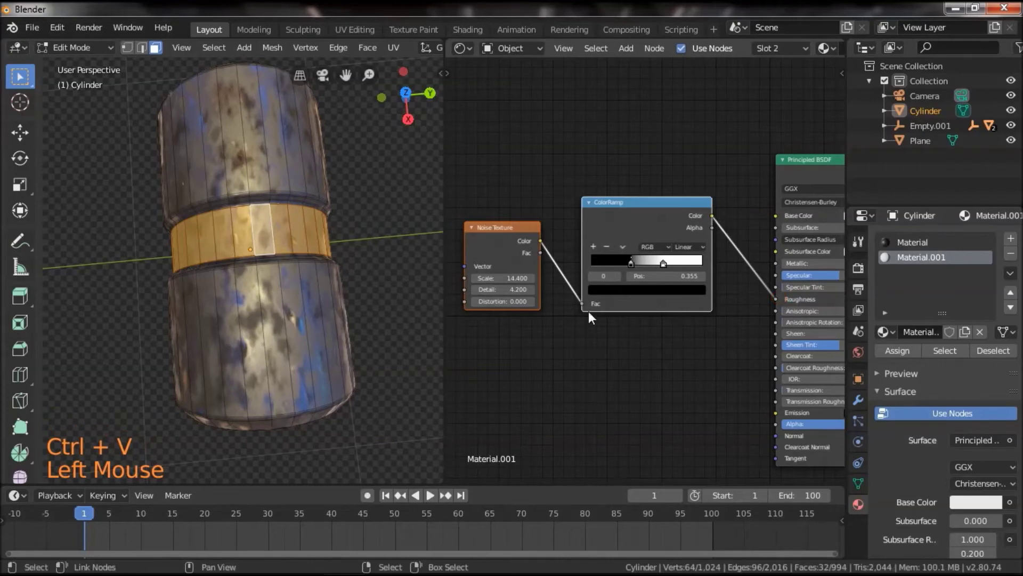
{"action": "left_click", "coordinate": [901, 352]}
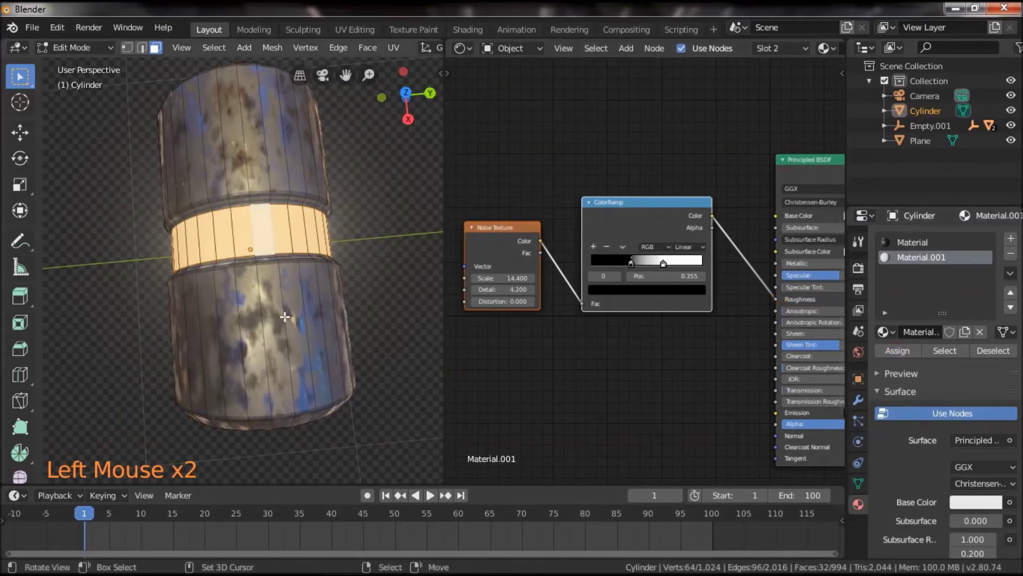
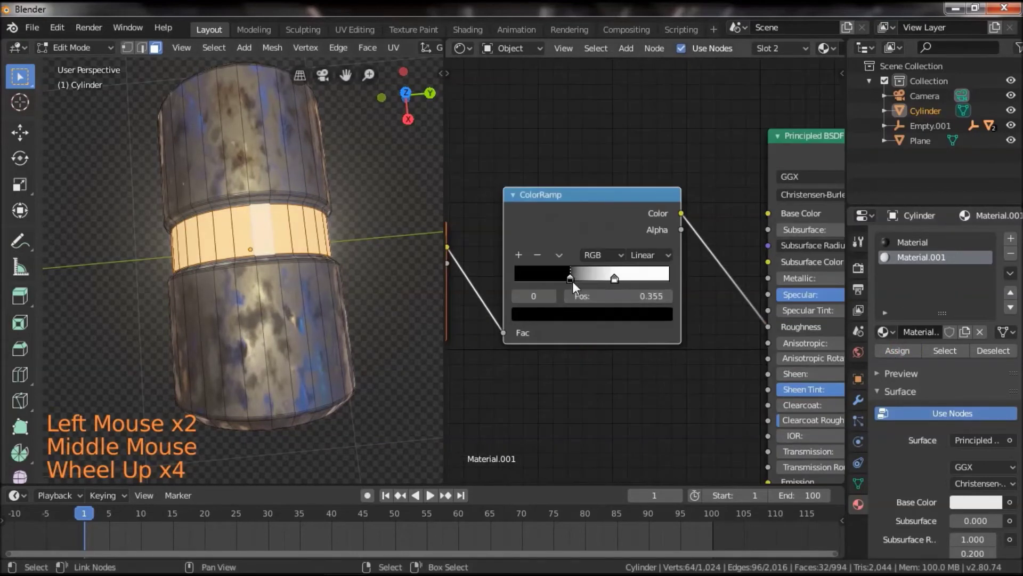
Step: Retune the band's ramp stops toward 0.145 and 0.536 and leave Edit Mode
{"action": "left_click", "coordinate": [573, 284]}
{"action": "scroll", "scroll_direction": "up", "scroll_amount": 3}
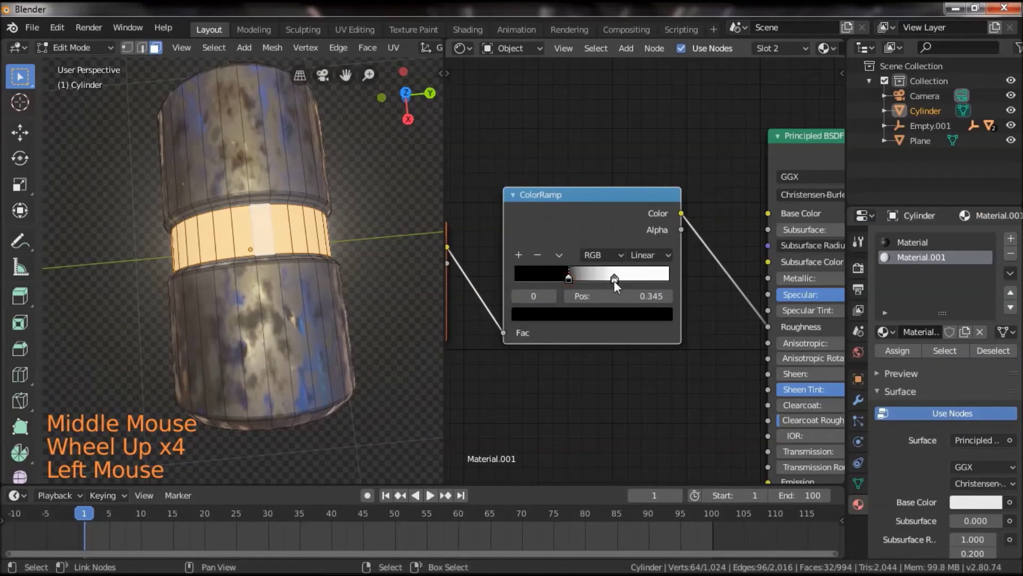
{"action": "left_click", "coordinate": [624, 284]}
{"action": "key", "text": "Tab"}
{"action": "scroll", "scroll_direction": "down", "scroll_amount": 3}
{"action": "left_click", "coordinate": [364, 286]}
{"action": "scroll", "scroll_direction": "down", "scroll_amount": 3}
{"action": "left_click", "coordinate": [628, 285]}
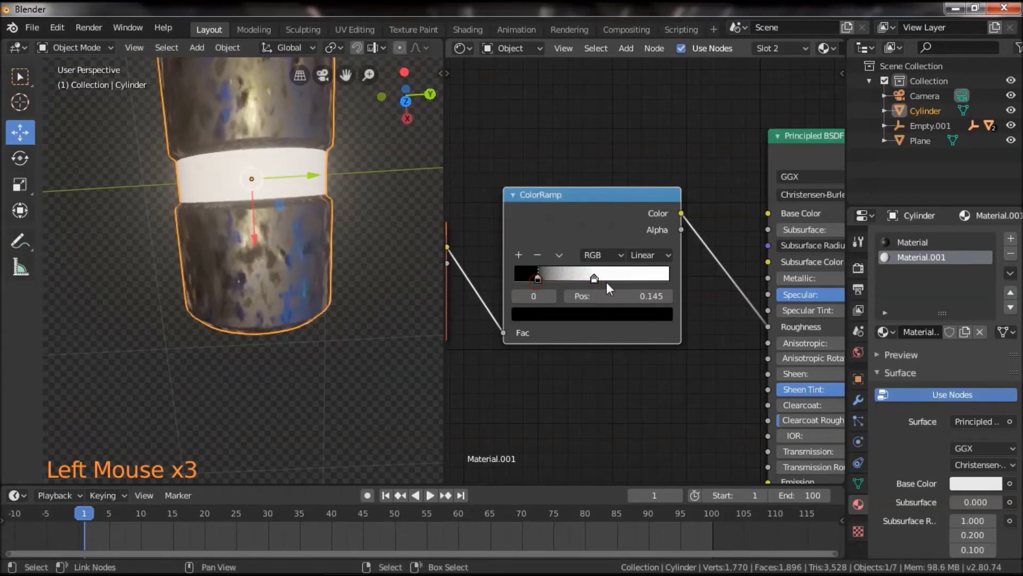
Step: Move the band's ramp stop to 0.732 and set Noise Texture Scale to 9.3
{"action": "left_click", "coordinate": [598, 283]}
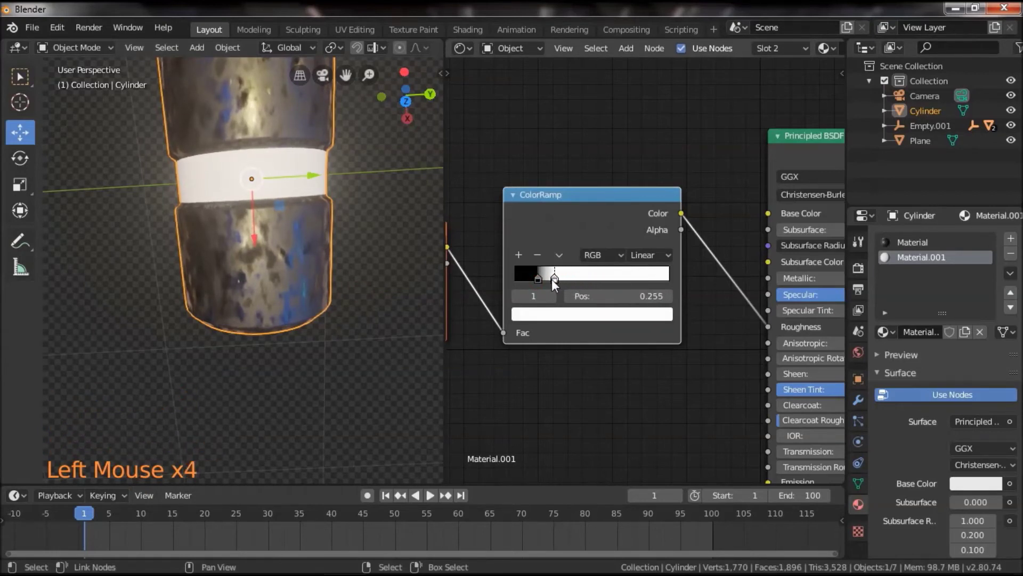
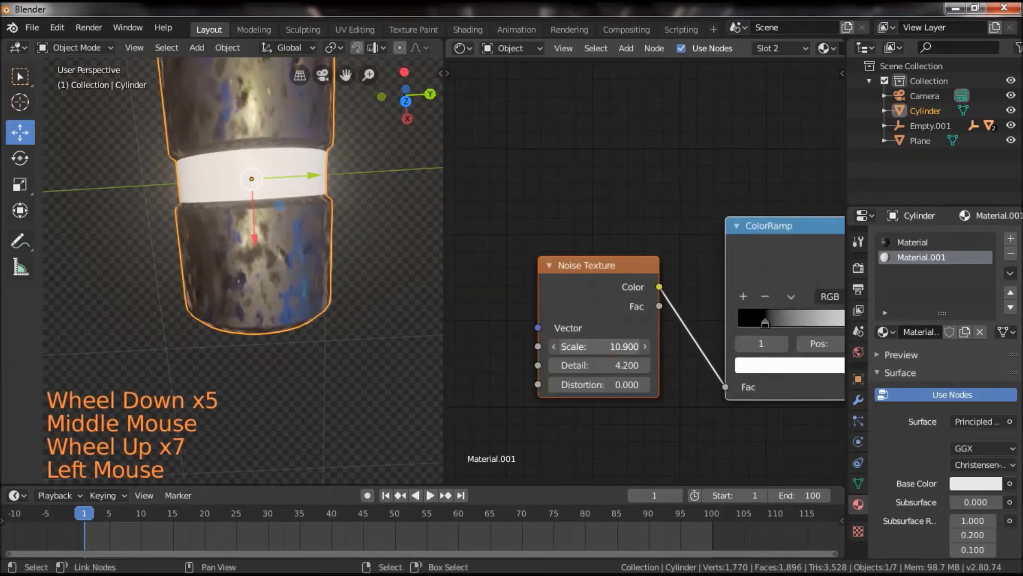
{"action": "scroll", "scroll_direction": "down", "scroll_amount": 3}
{"action": "middle_click", "coordinate": [688, 409]}
{"action": "middle_click", "coordinate": [660, 409]}
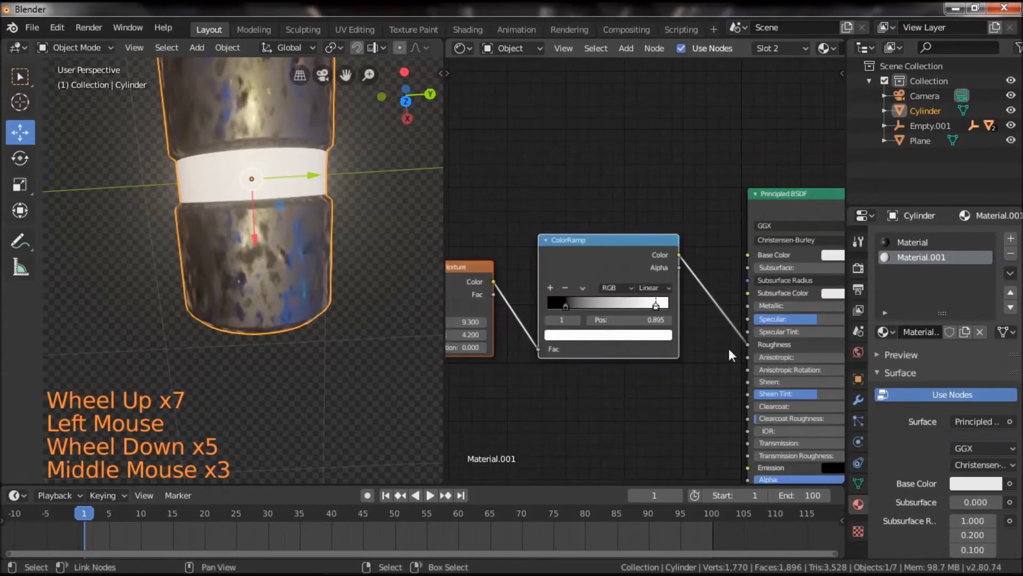
{"action": "scroll", "scroll_direction": "down", "scroll_amount": 3}
{"action": "middle_click", "coordinate": [715, 367]}
{"action": "left_click", "coordinate": [736, 248]}
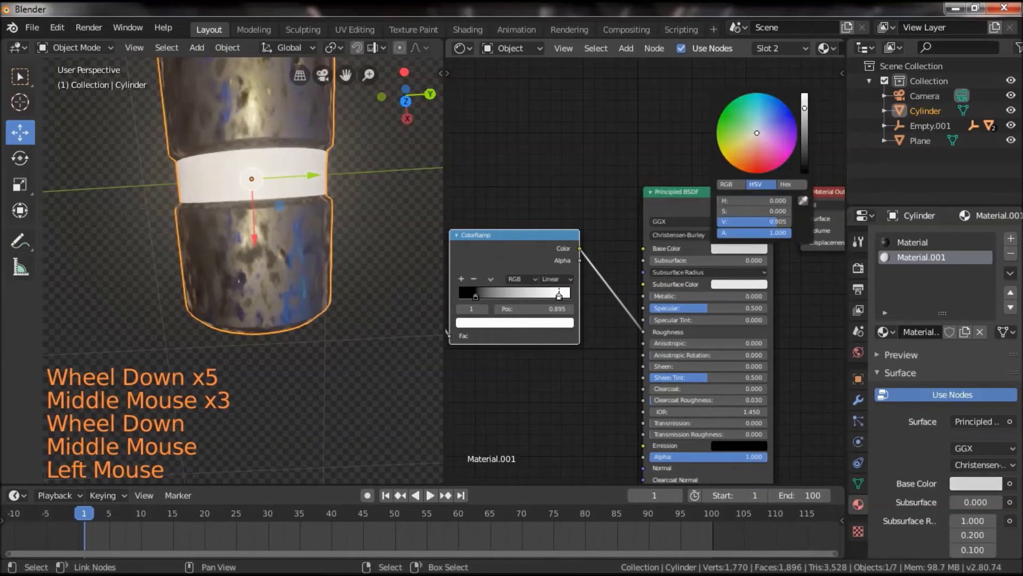
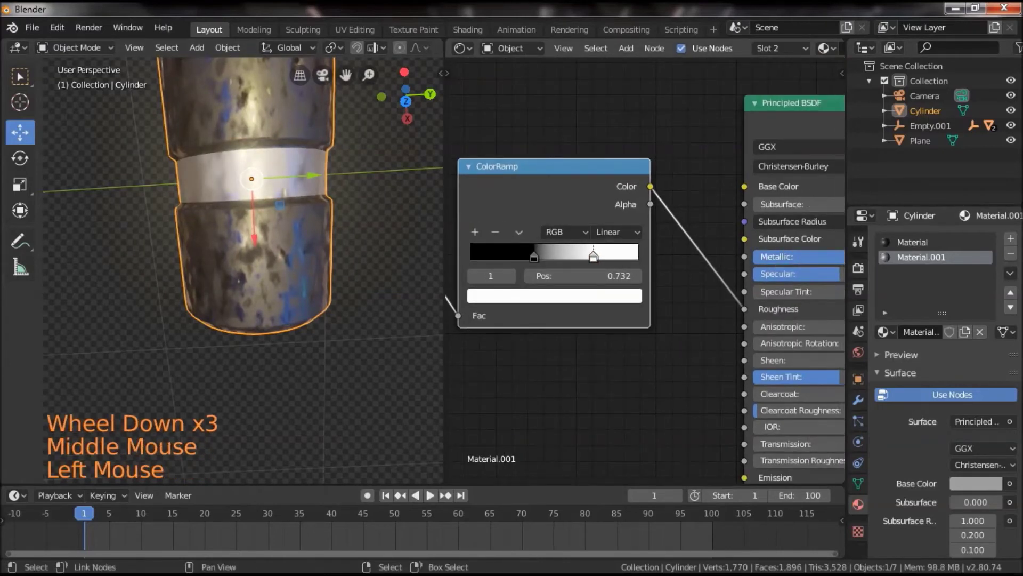
Step: Give the band's Principled BSDF a grey Base Color and Metallic 0.845
{"action": "scroll", "scroll_direction": "down", "scroll_amount": 3}
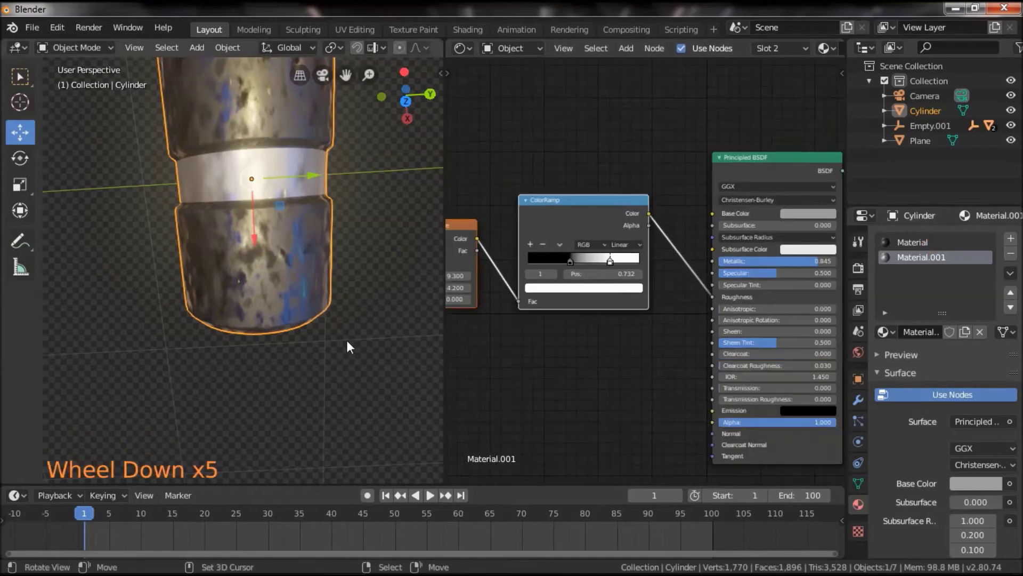
{"action": "left_click", "coordinate": [354, 314]}
{"action": "scroll", "scroll_direction": "down", "scroll_amount": 3}
{"action": "scroll", "scroll_direction": "down", "scroll_amount": 3}
{"action": "left_click", "coordinate": [341, 366]}
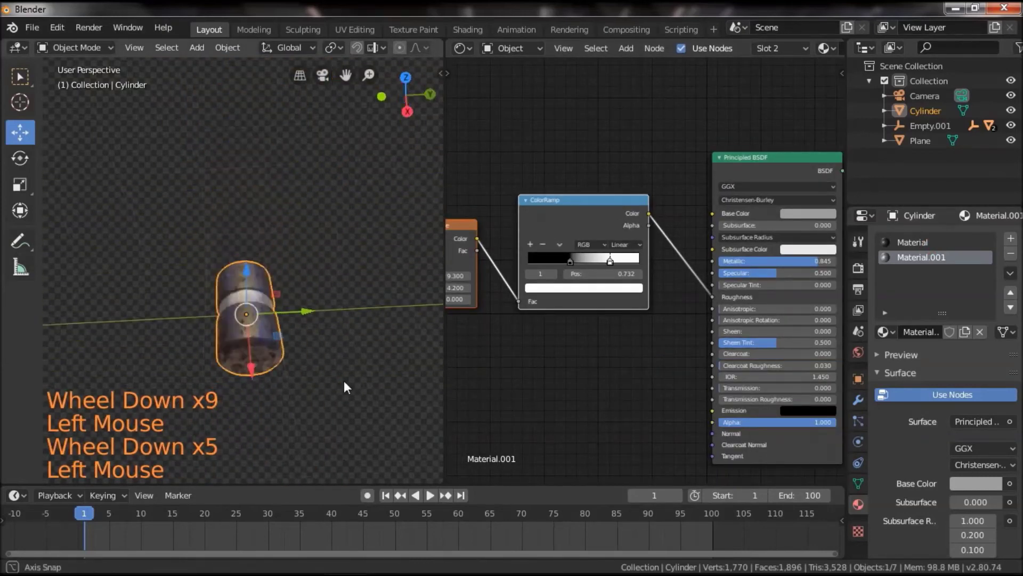
{"action": "scroll", "scroll_direction": "down", "scroll_amount": 3}
{"action": "scroll", "scroll_direction": "down", "scroll_amount": 3}
{"action": "scroll", "scroll_direction": "down", "scroll_amount": 3}
Step: Orbit back to the torus scene and select the ground plane
{"action": "middle_click", "coordinate": [336, 335]}
{"action": "scroll", "scroll_direction": "down", "scroll_amount": 3}
{"action": "left_click", "coordinate": [208, 359]}
{"action": "middle_click", "coordinate": [242, 377]}
{"action": "scroll", "scroll_direction": "up", "scroll_amount": 3}
{"action": "middle_click", "coordinate": [322, 402]}
{"action": "scroll", "scroll_direction": "down", "scroll_amount": 3}
{"action": "middle_click", "coordinate": [270, 348]}
{"action": "scroll", "scroll_direction": "down", "scroll_amount": 3}
{"action": "left_click", "coordinate": [344, 401]}
{"action": "scroll", "scroll_direction": "up", "scroll_amount": 3}
{"action": "left_click", "coordinate": [344, 406]}
Step: Assign Material.001 to the ground plane and switch to camera view
{"action": "right_click", "coordinate": [318, 297]}
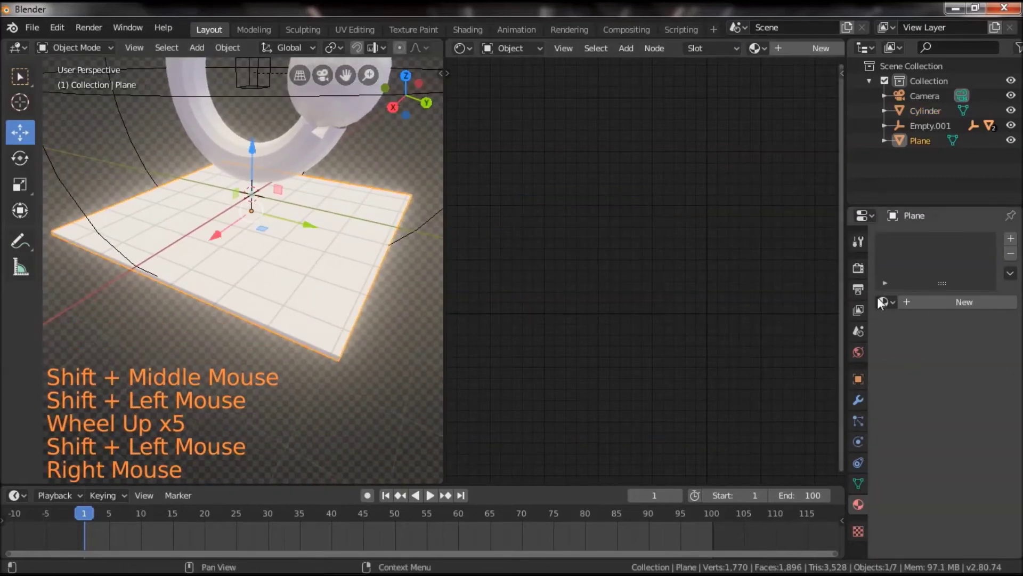
{"action": "left_click", "coordinate": [891, 304]}
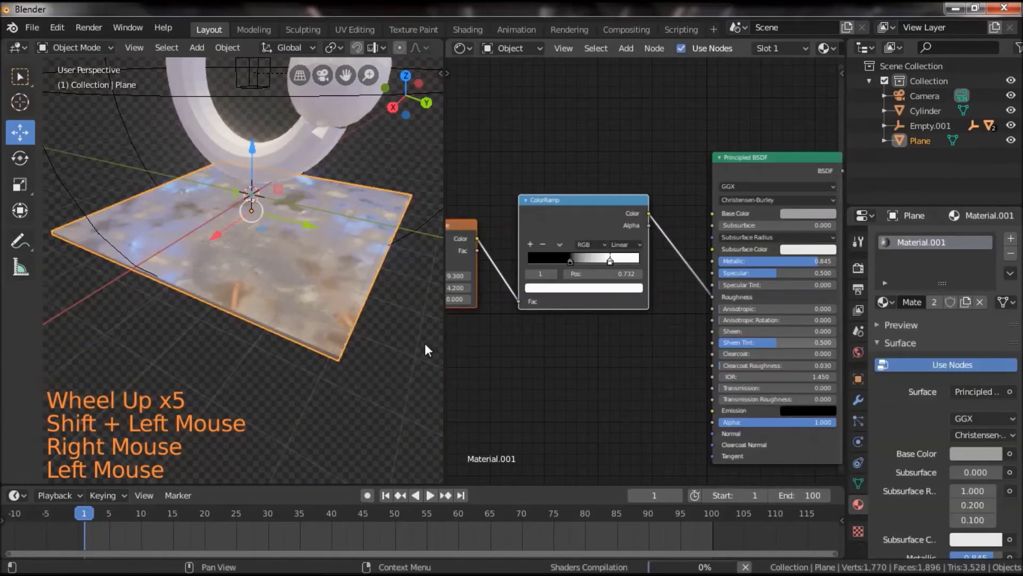
{"action": "left_click", "coordinate": [249, 350]}
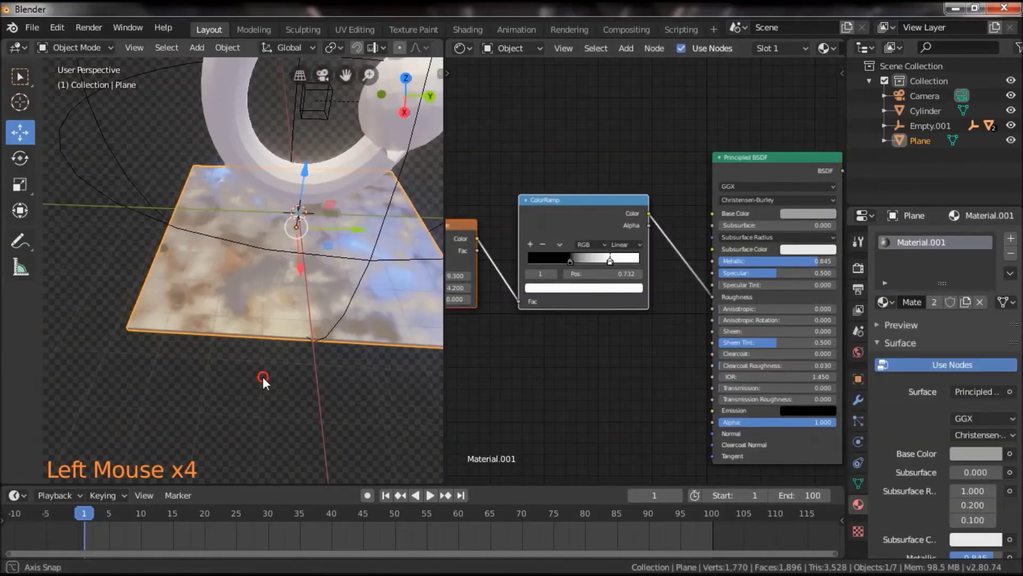
{"action": "scroll", "scroll_direction": "down", "scroll_amount": 3}
{"action": "left_click", "coordinate": [324, 380]}
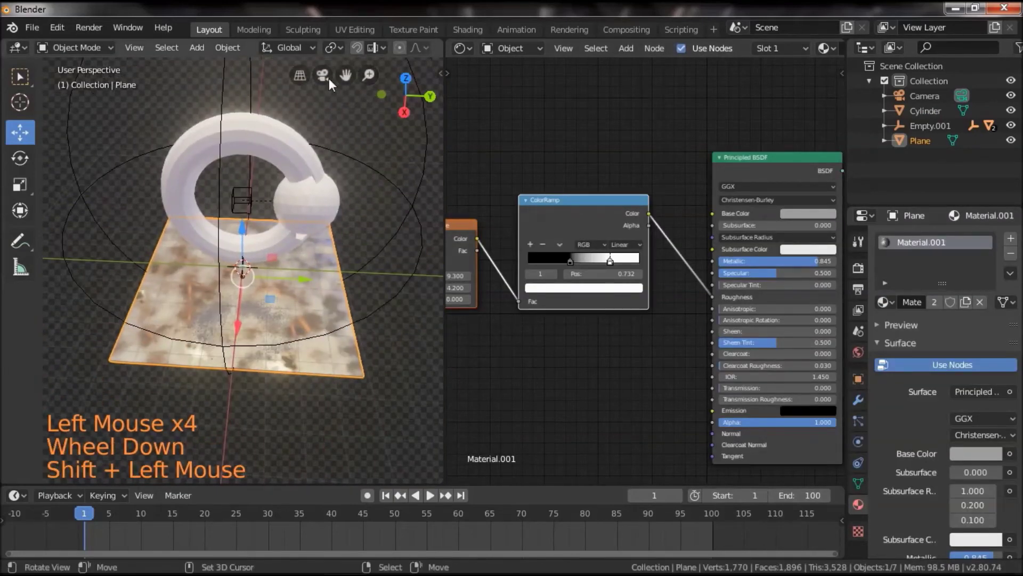
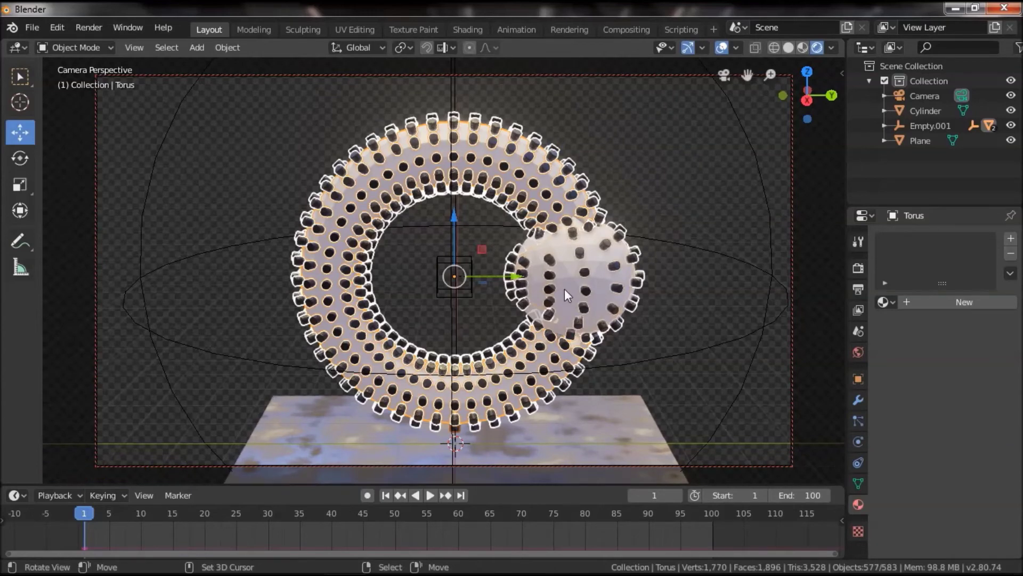
Step: Play the animation so the icosphere ripples the cylinder torus in camera view
{"action": "left_click", "coordinate": [440, 498]}
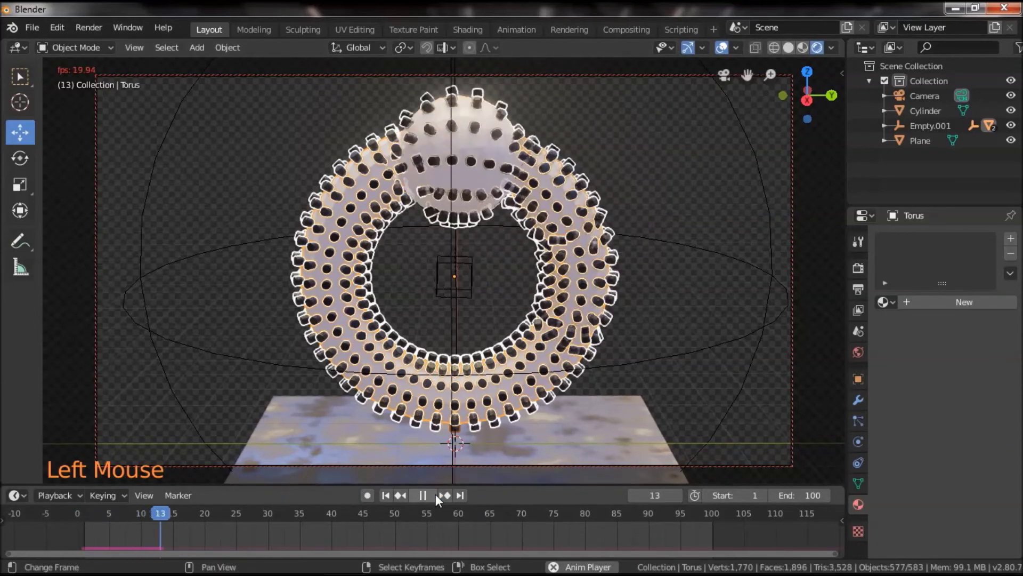